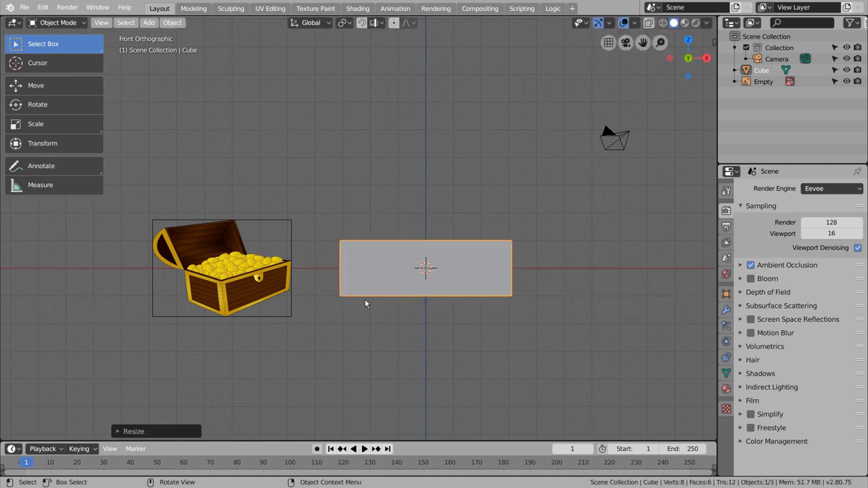
Step: Scale the cube to 1.7 along Y into a long box and view it from the front
middle_click(400, 299)
key("s")
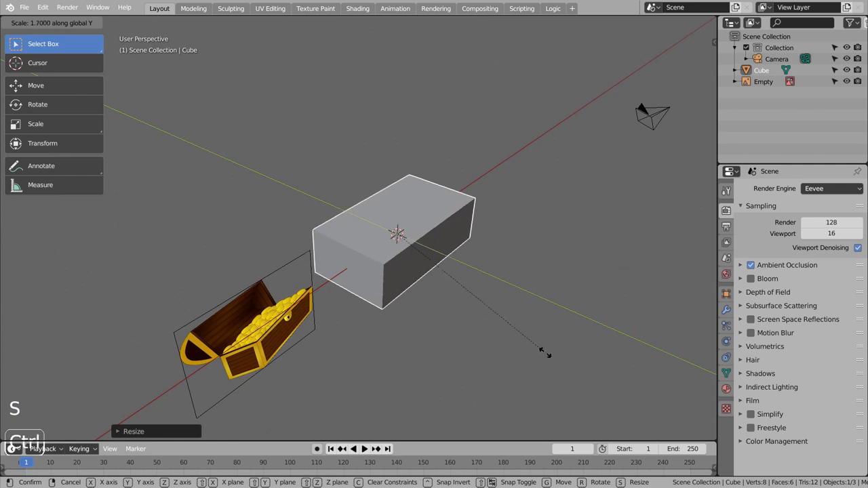
middle_click(511, 351)
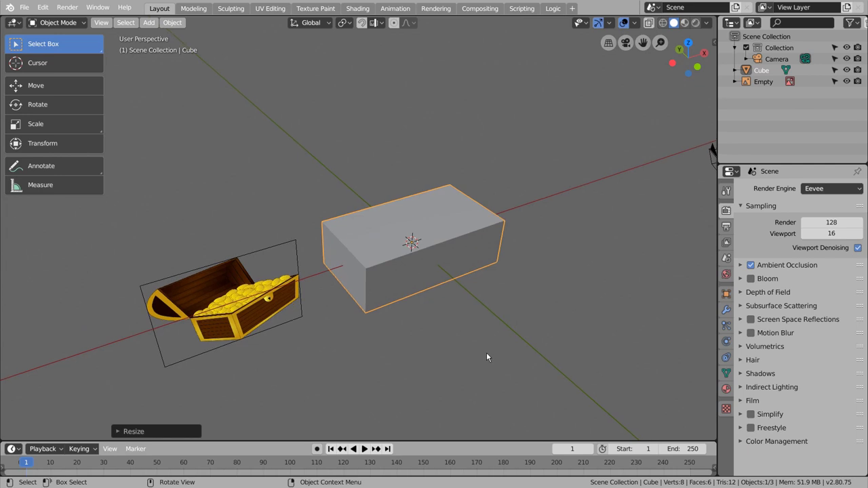
key("KP_1")
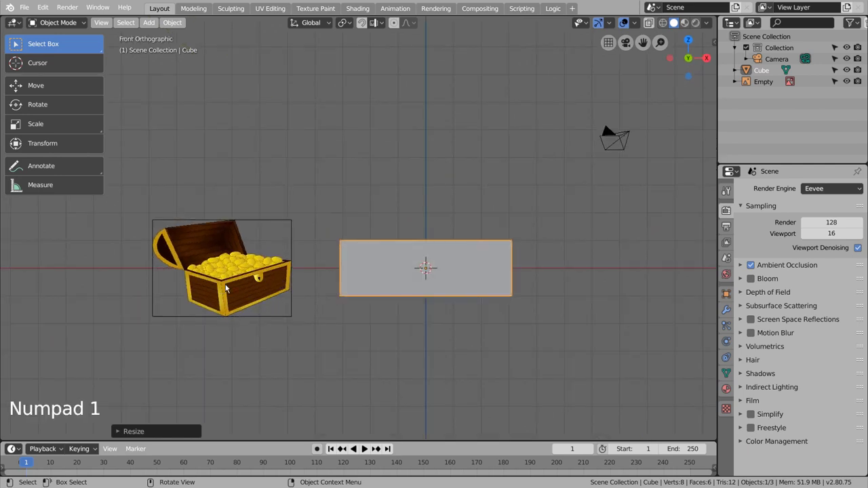
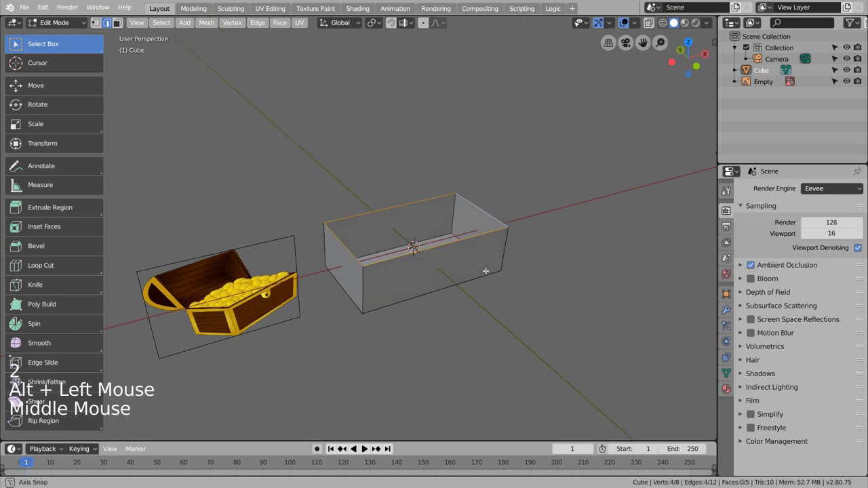
Step: Duplicate the top rim edges upward and separate them as the lid object Cube.001
key("shift+d")
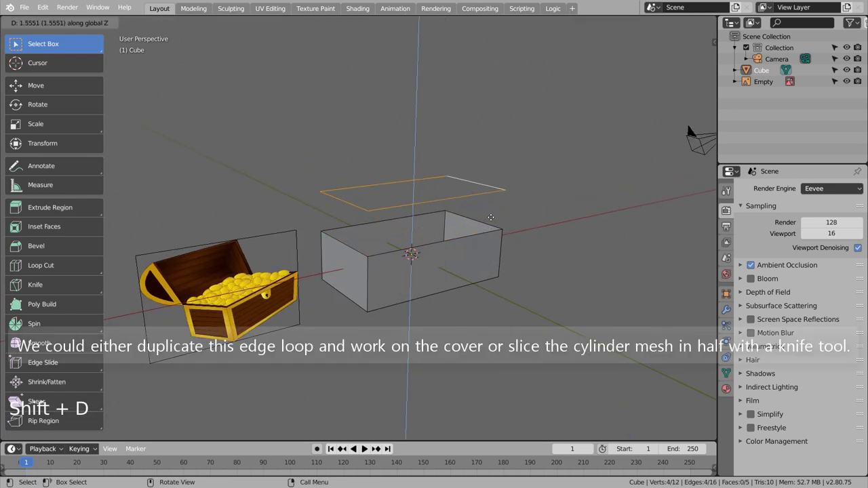
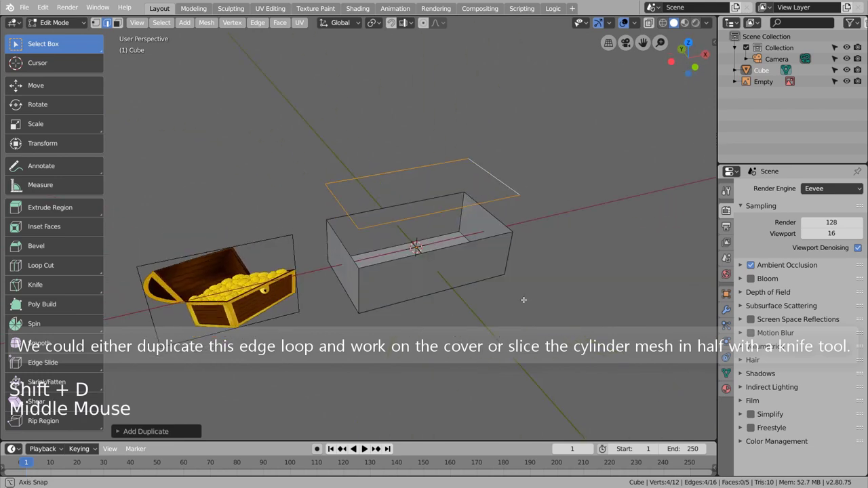
key("p")
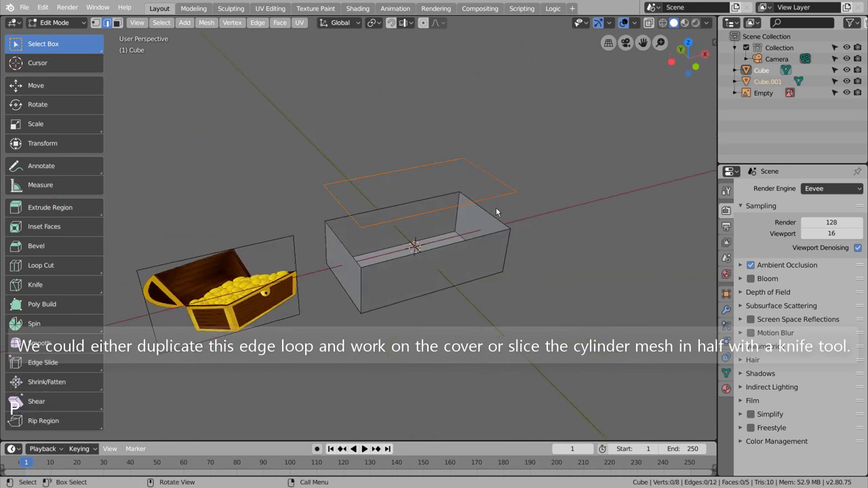
key("Tab")
left_click(490, 252)
middle_click(520, 310)
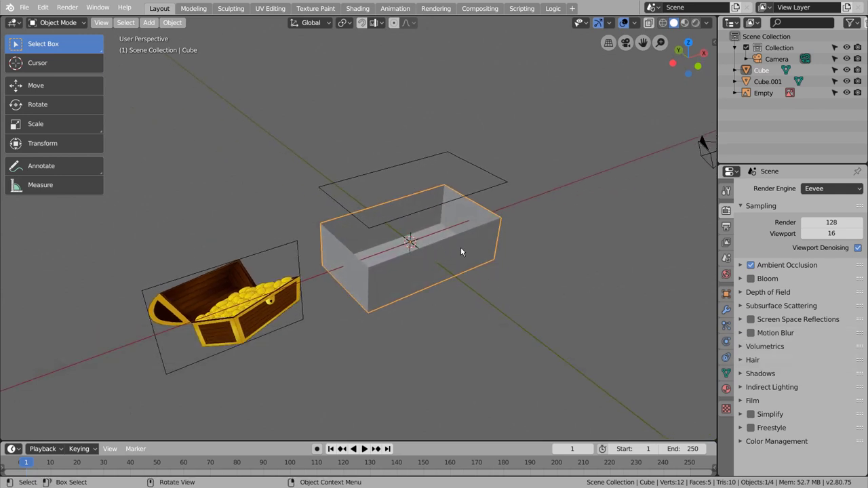
Step: Apply scale on the box and on Cube.001 so both read 1 on every axis
key("n")
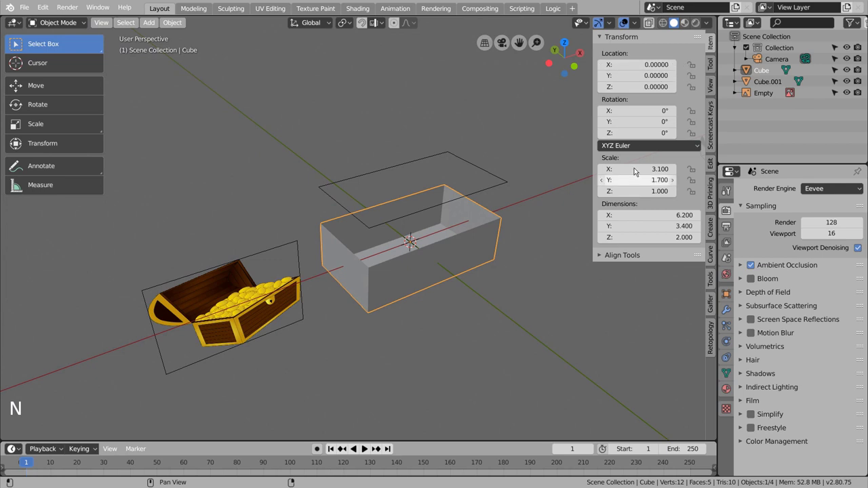
key("ctrl+a")
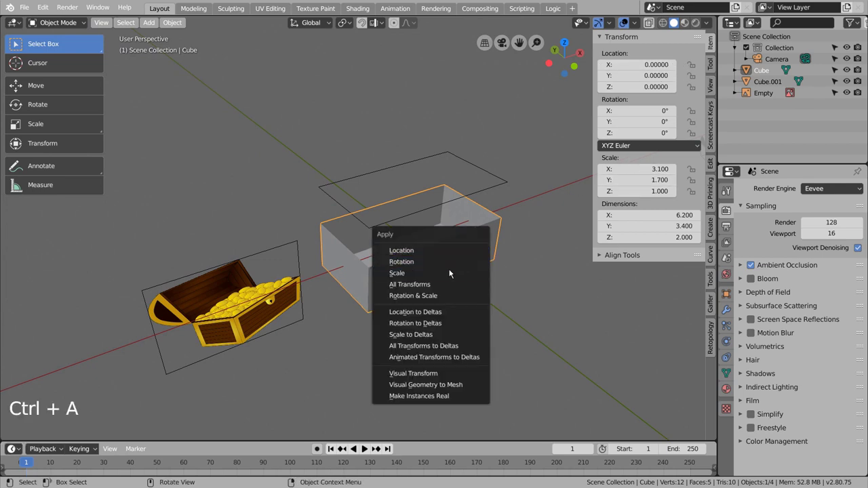
left_click(502, 190)
key("ctrl+a")
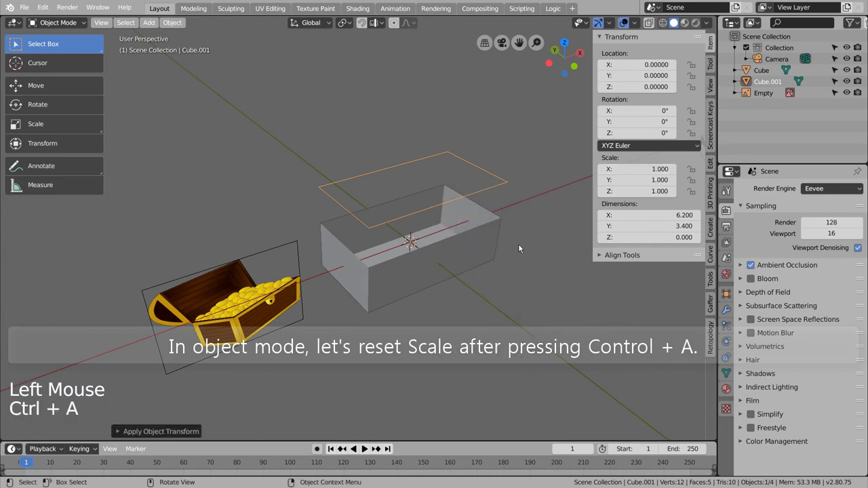
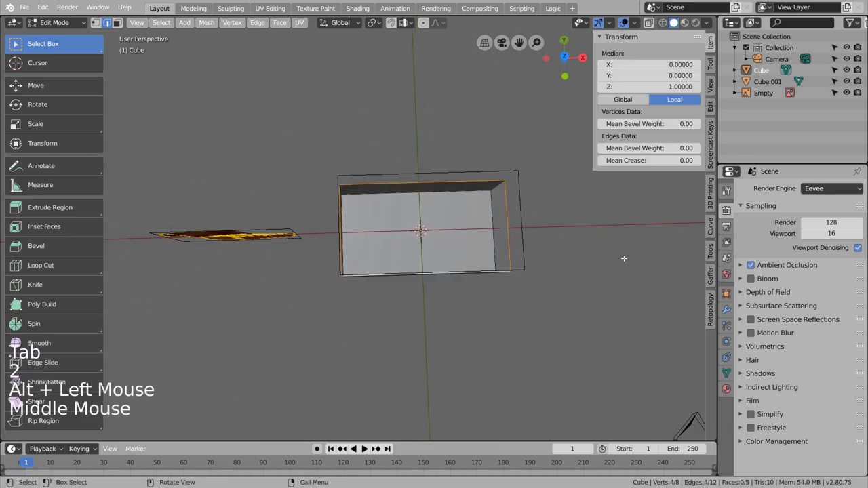
Step: Extrude the rim inward for wall thickness and lower the inner edge loop to Z -0.43
key("i")
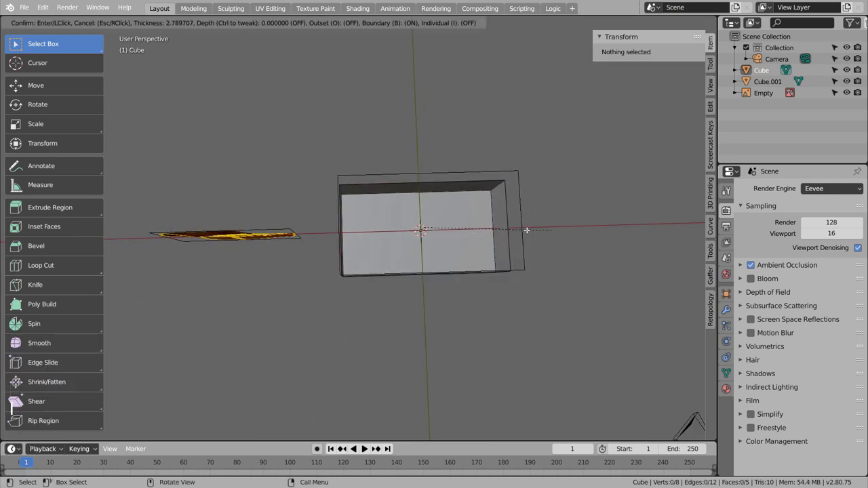
key("ctrl+z")
key("e")
key("s")
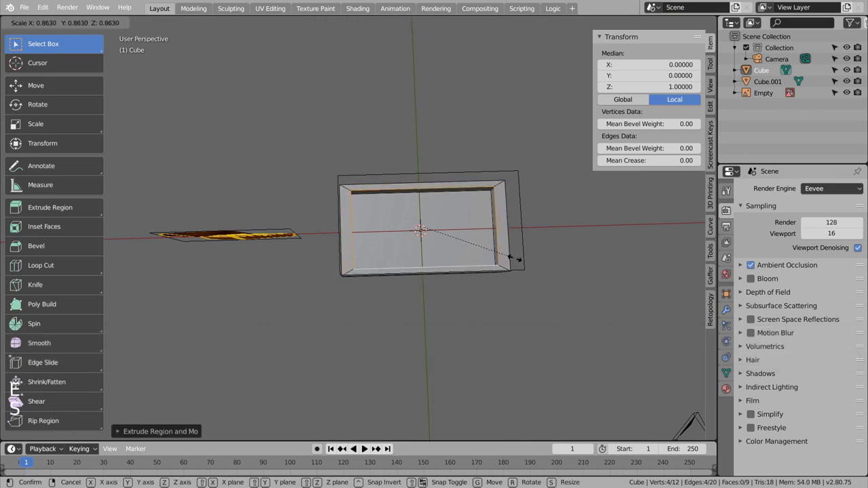
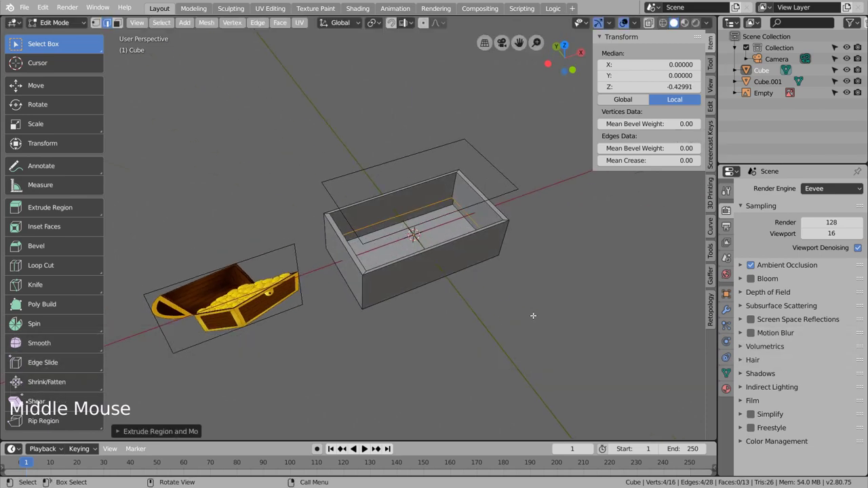
key("KP_3")
key("shift+z")
left_click(55, 89)
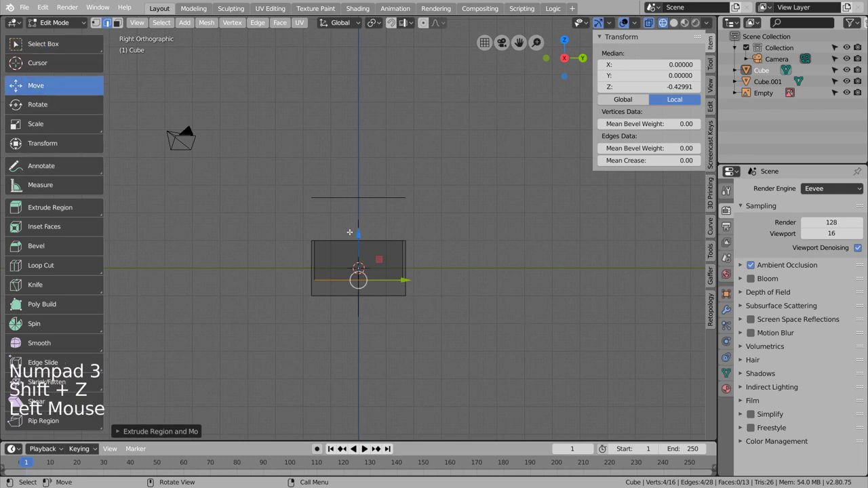
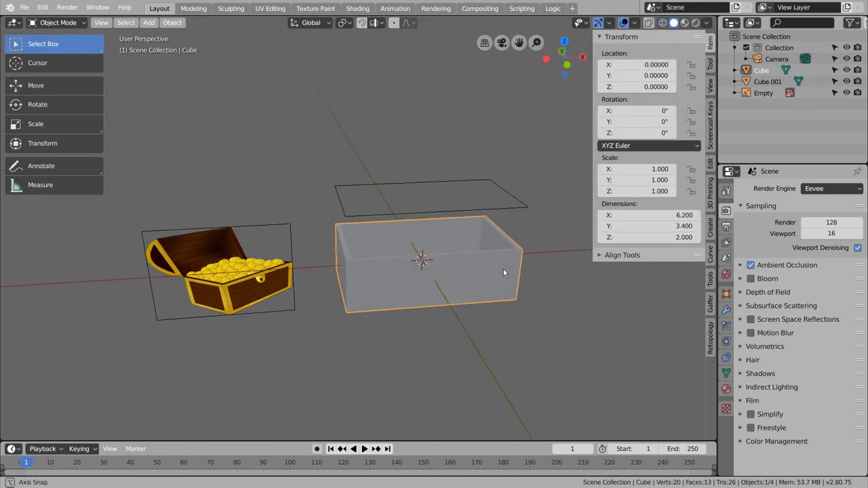
Step: Select the lid outline Cube.001 and orbit around the box
left_click(516, 209)
middle_click(452, 281)
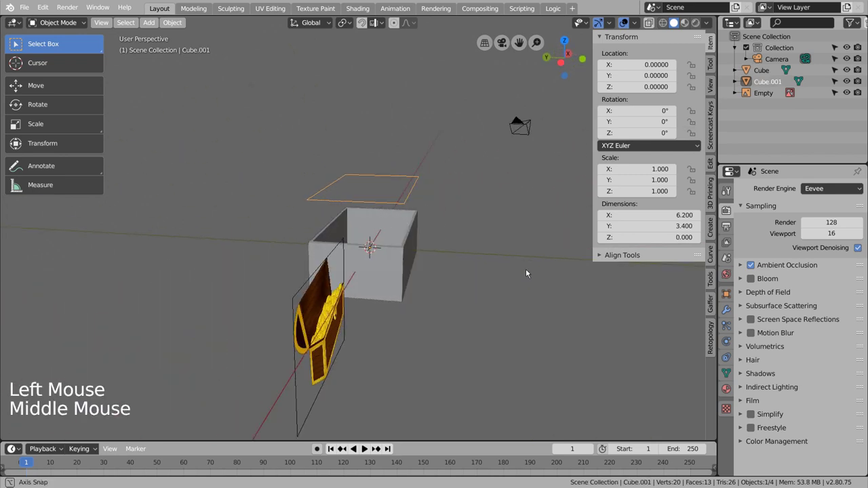
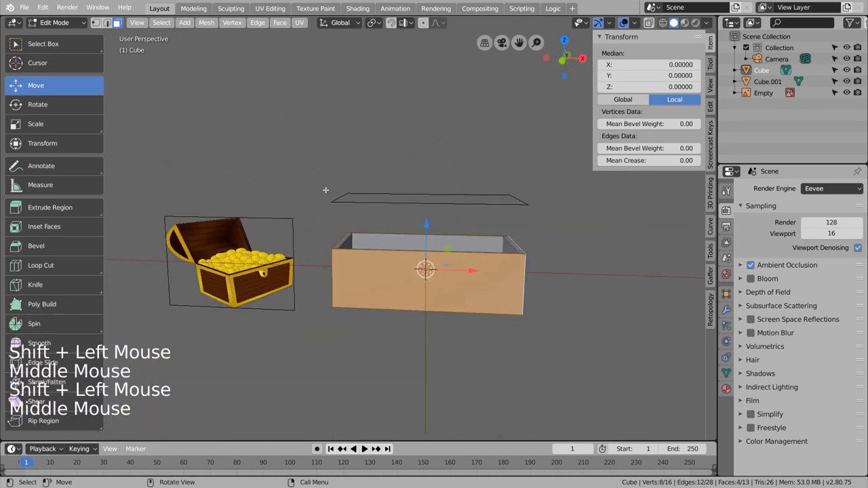
Step: Set the pivot to Individual Origins and scale the four outer wall faces to about 0.92
left_click(382, 22)
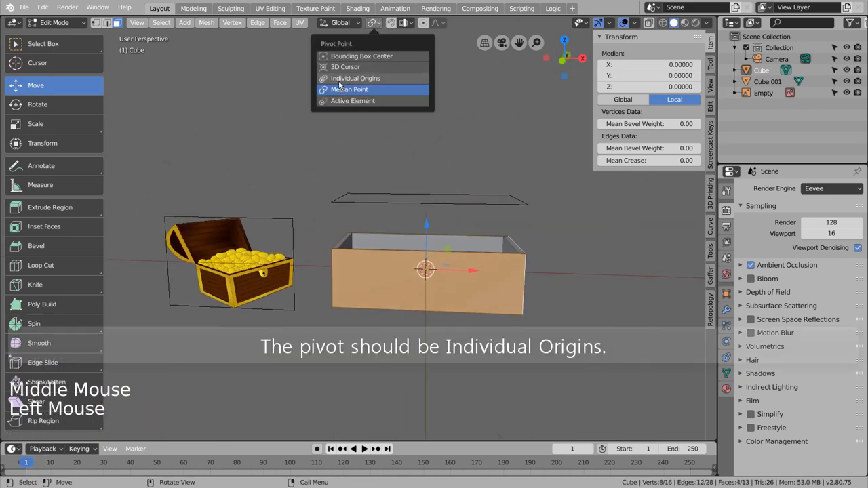
left_click(91, 205)
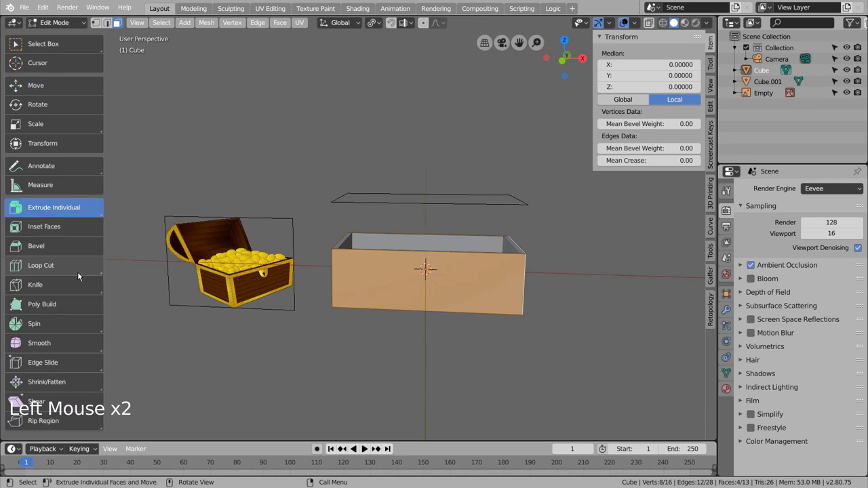
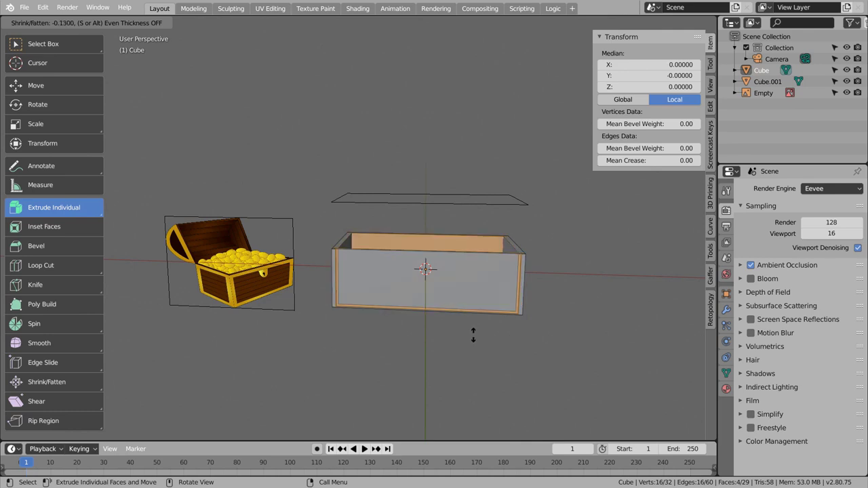
key("ctrl+z")
key("i")
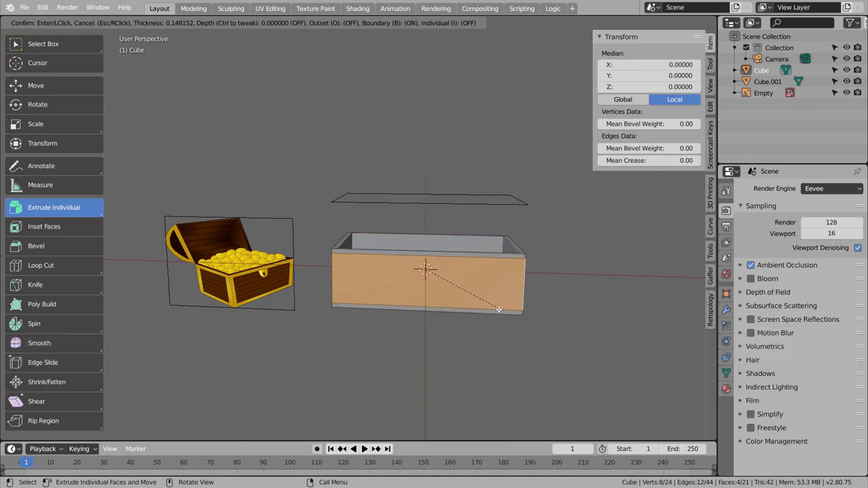
key("ctrl+z")
key("e")
key("s")
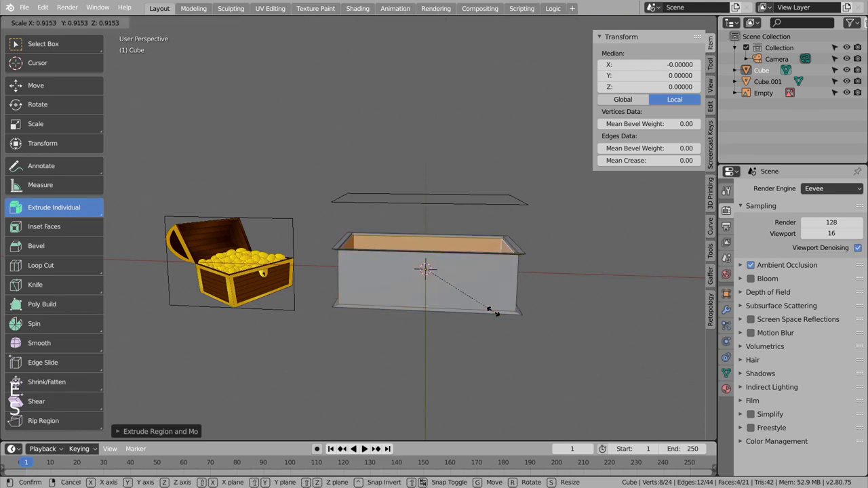
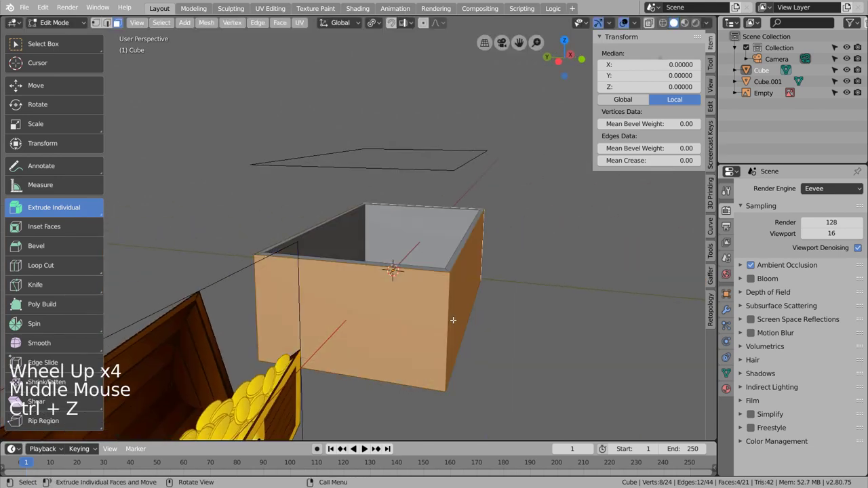
Step: Inset the box's long front wall face by about 0.13 for a border strip
middle_click(393, 267)
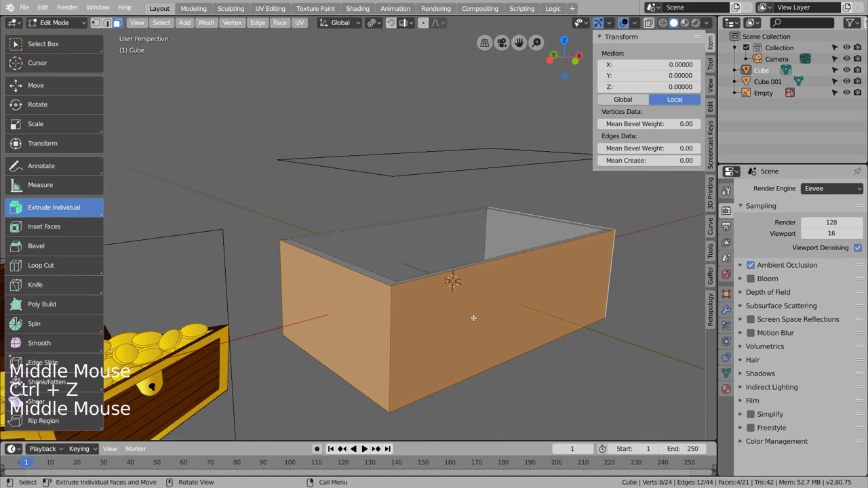
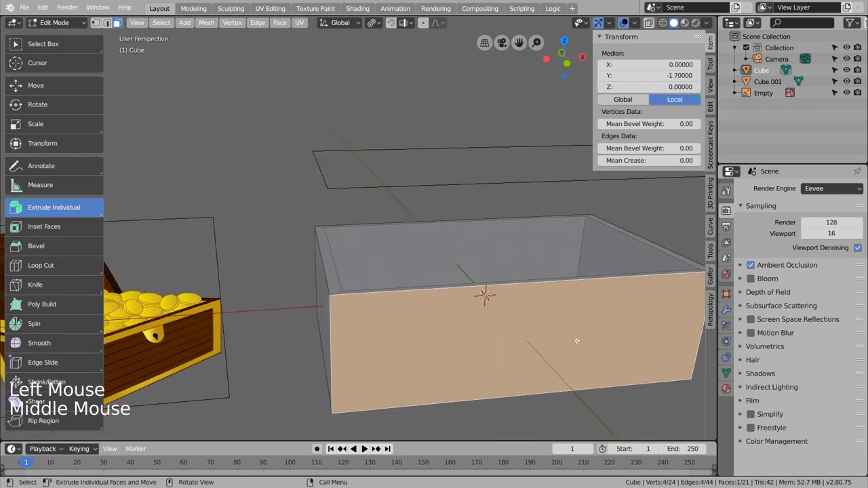
key("s")
key("ctrl+z")
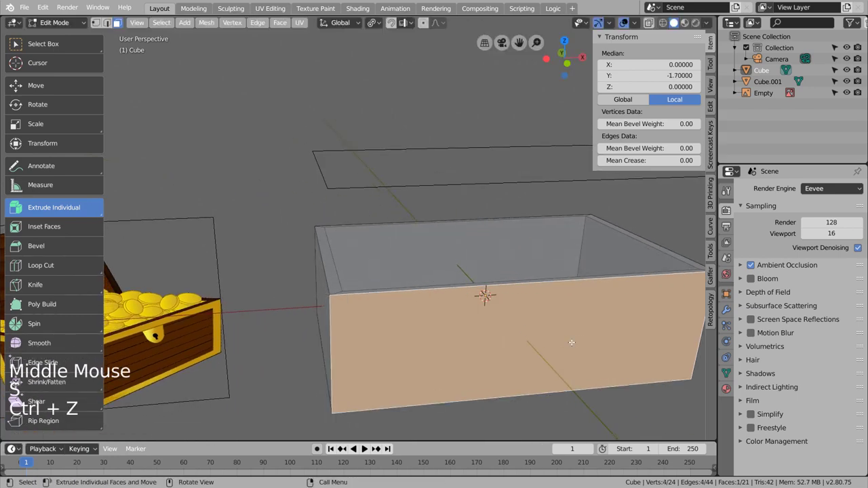
key("i")
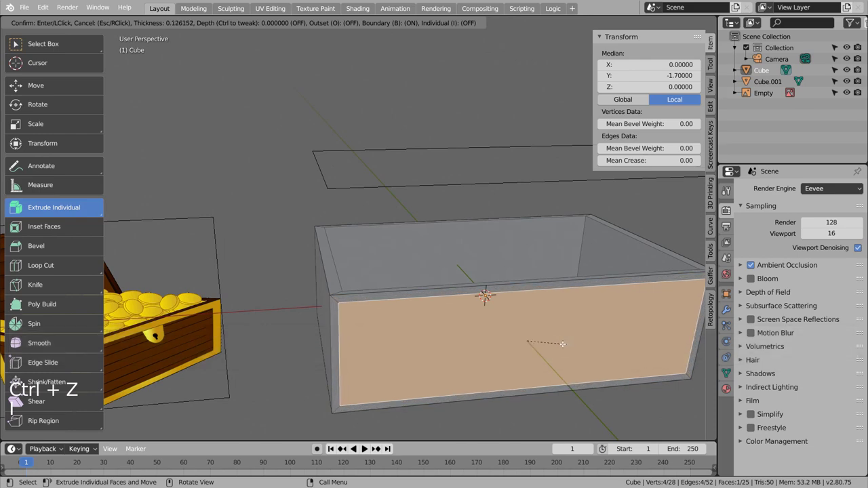
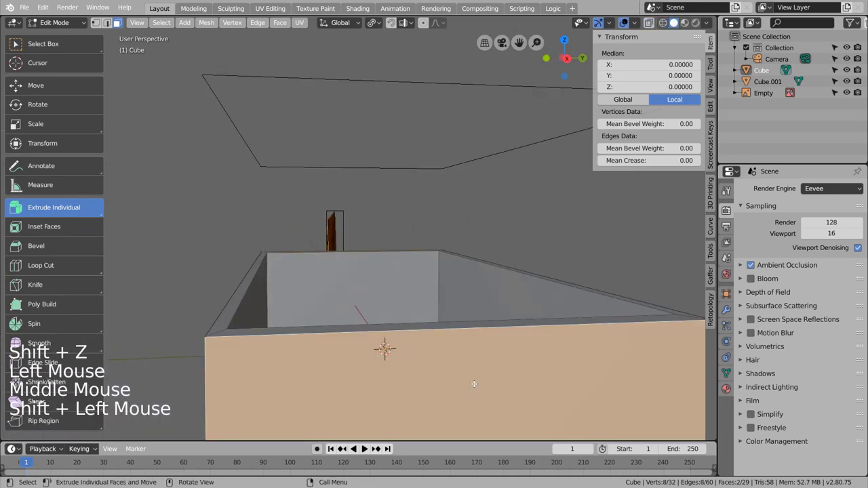
Step: Inset both short end walls about 0.12 to match the side-wall trim, viewing from front and side
key("KP_1")
key("KP_3")
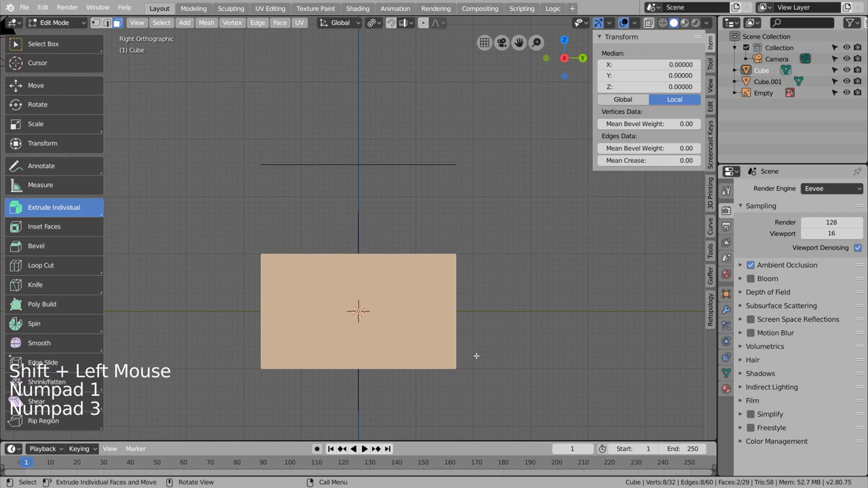
key("shift+z")
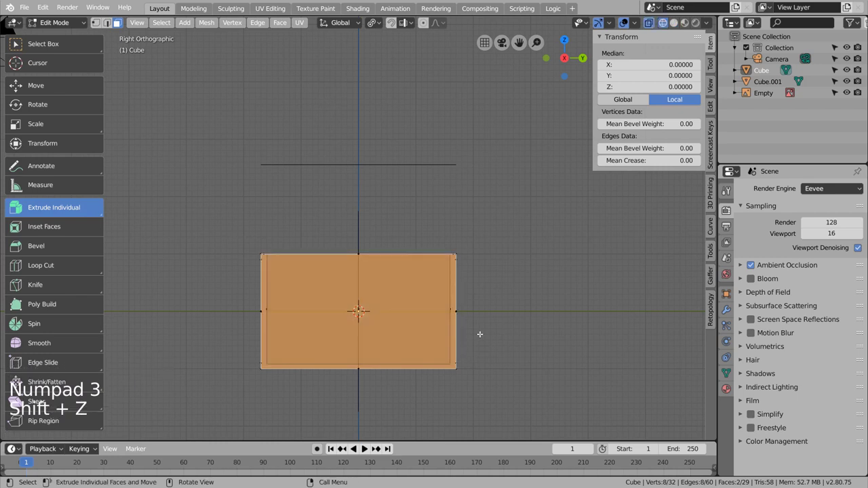
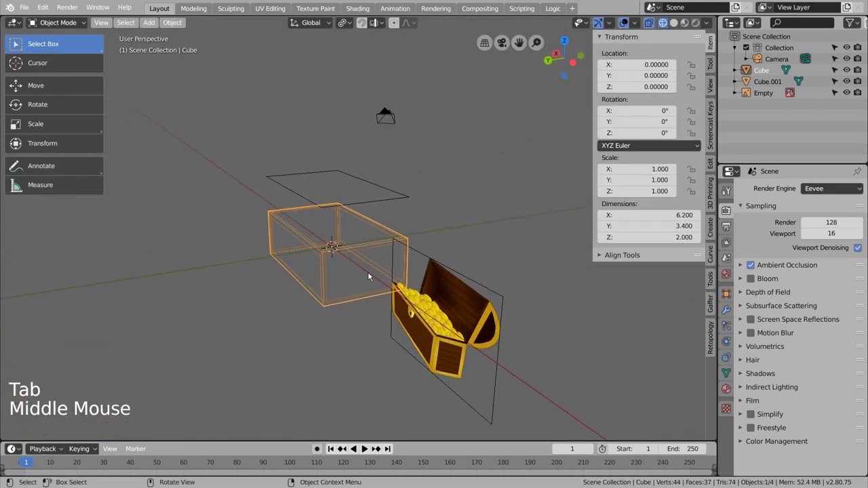
key("shift+z")
key("Tab")
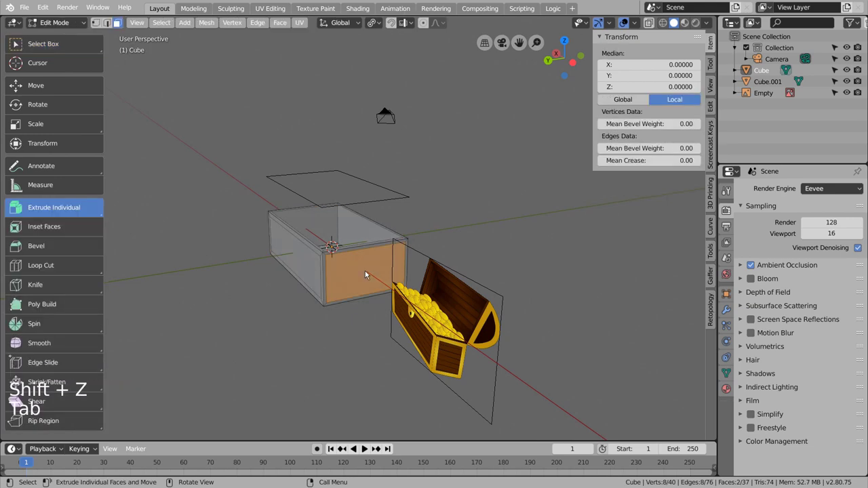
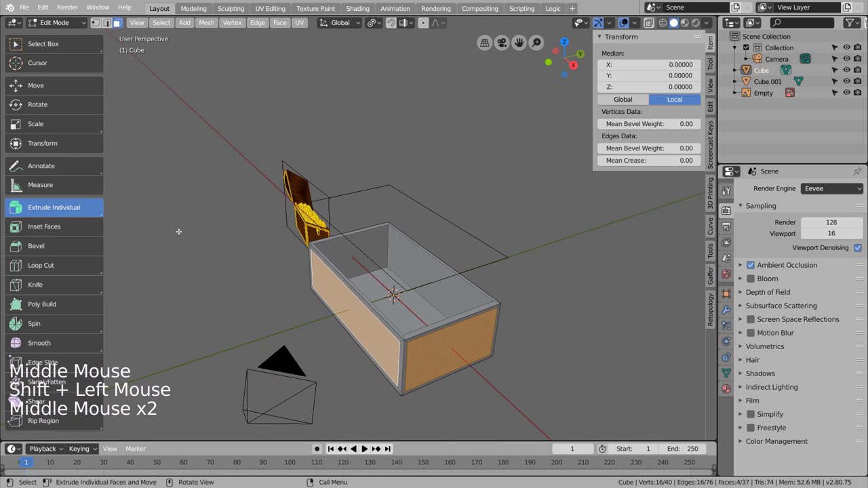
Step: Extrude the wall faces inward along their normals, then undo back to Object Mode
left_click(69, 213)
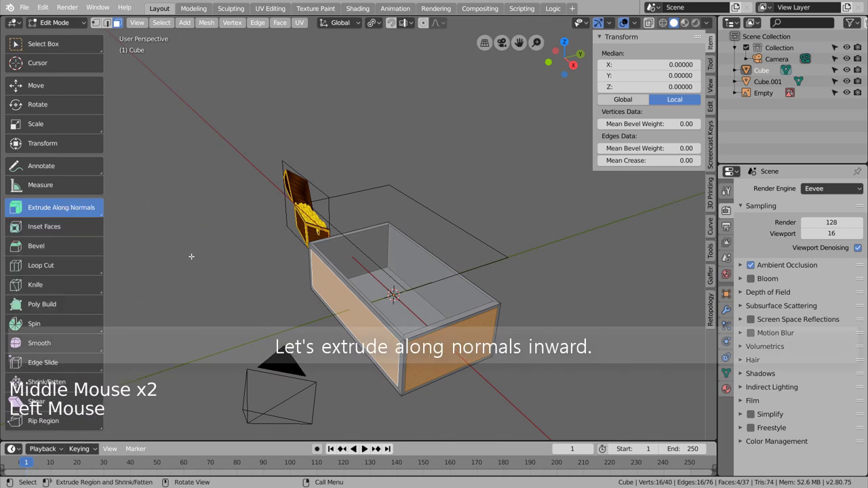
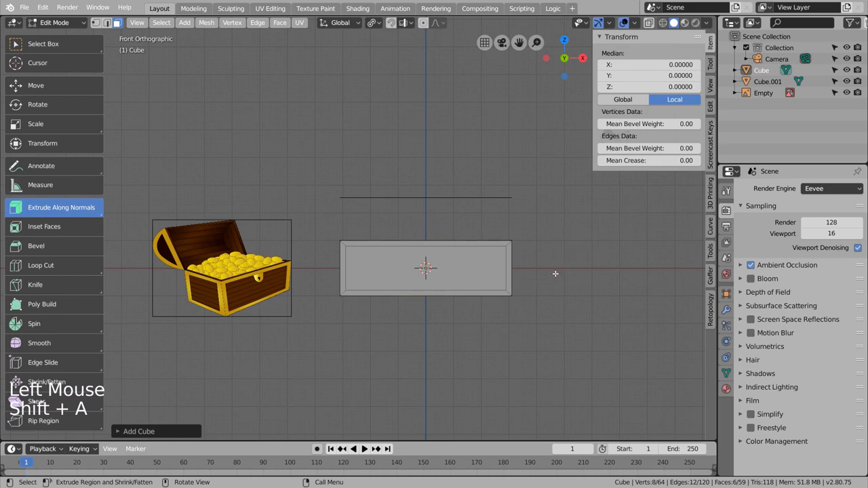
key("ctrl+z")
Step: Add a new cube Cube.002 with a level-3 Subdivision Surface and shrink it small
key("Tab")
left_click(559, 278)
key("shift+a")
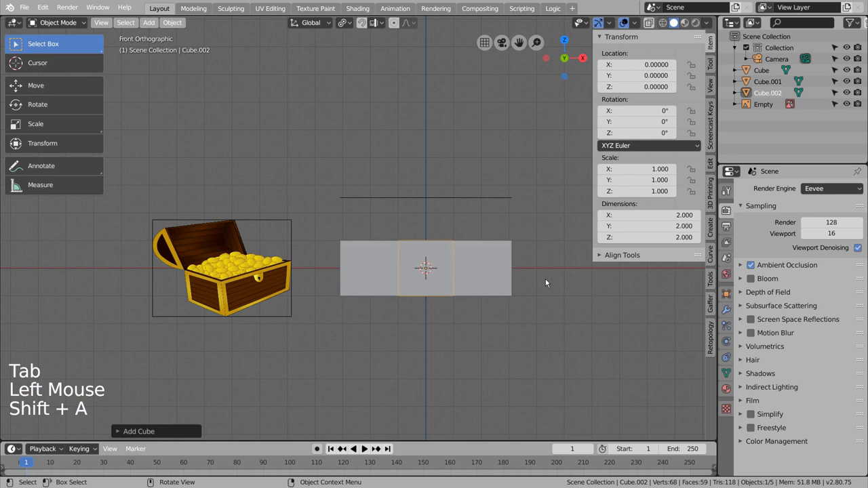
key("ctrl+3")
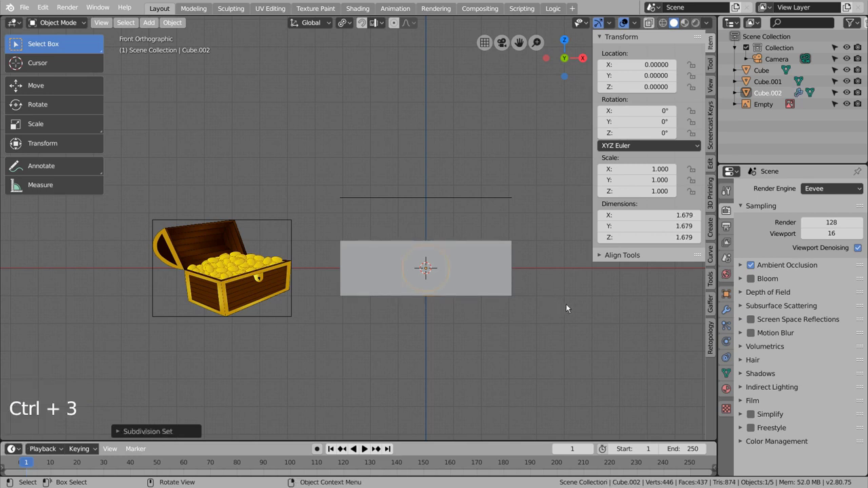
key("s")
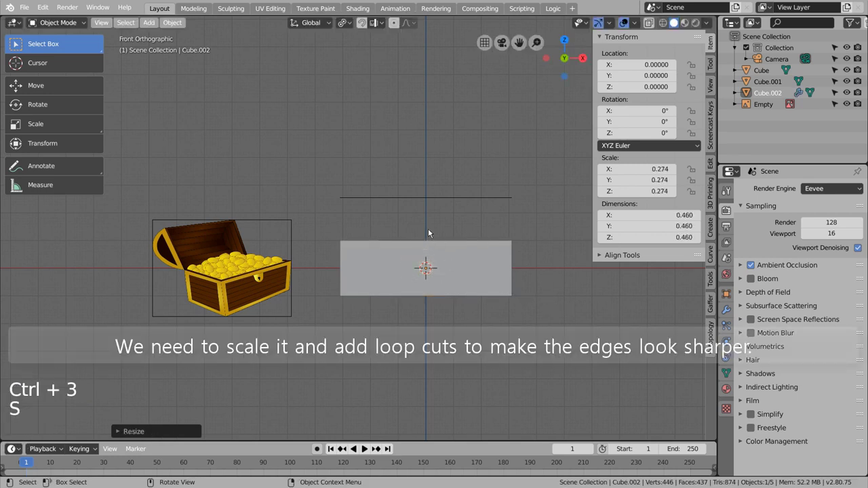
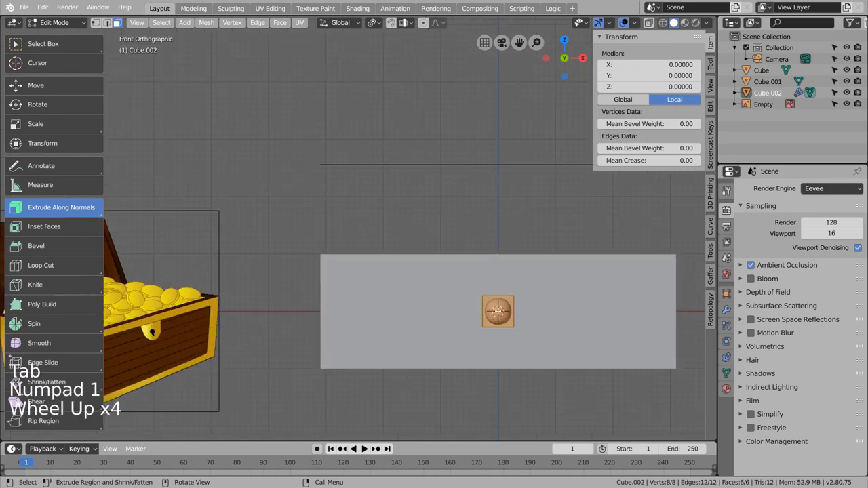
scroll("up", 3)
Step: Add edge loops across Cube.002 and slide one toward the piece's edge to shape the U piece
key("ctrl+r")
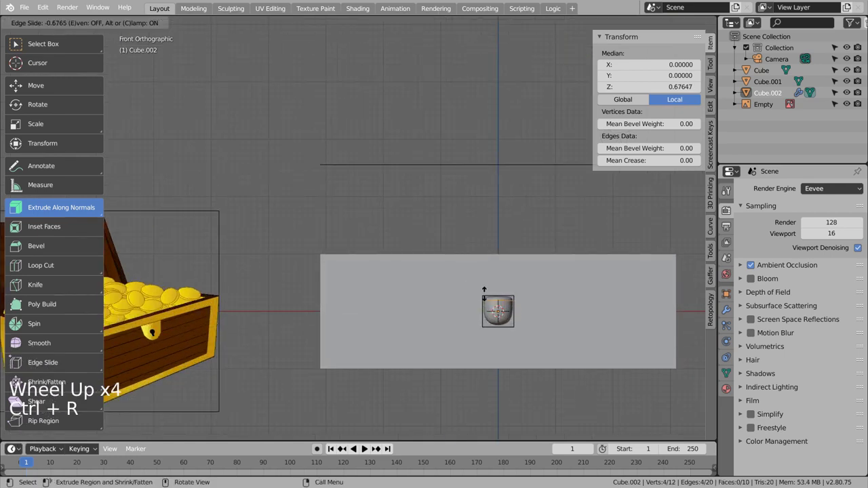
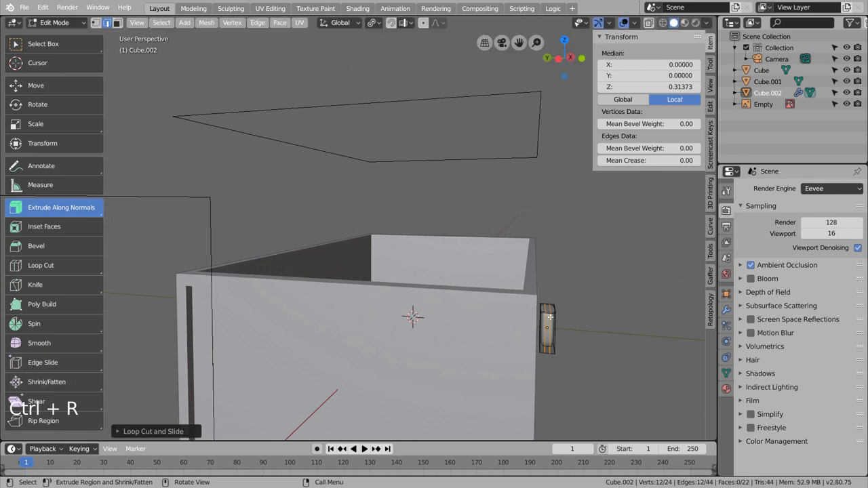
left_click(44, 127)
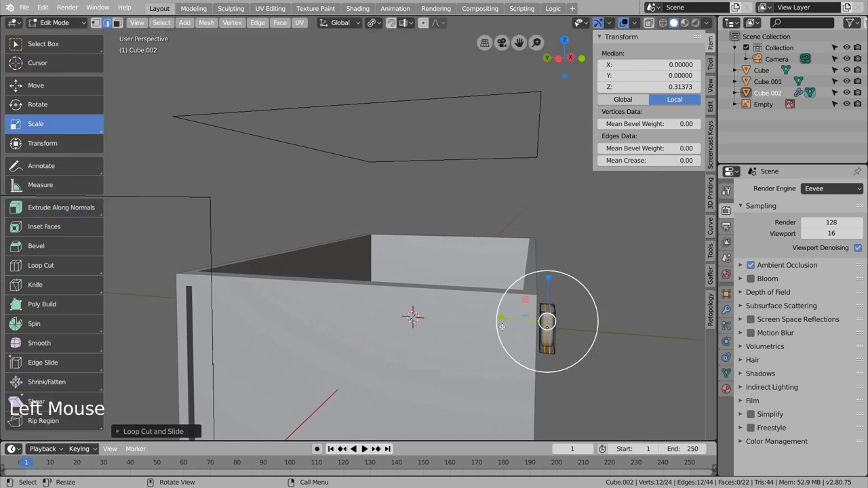
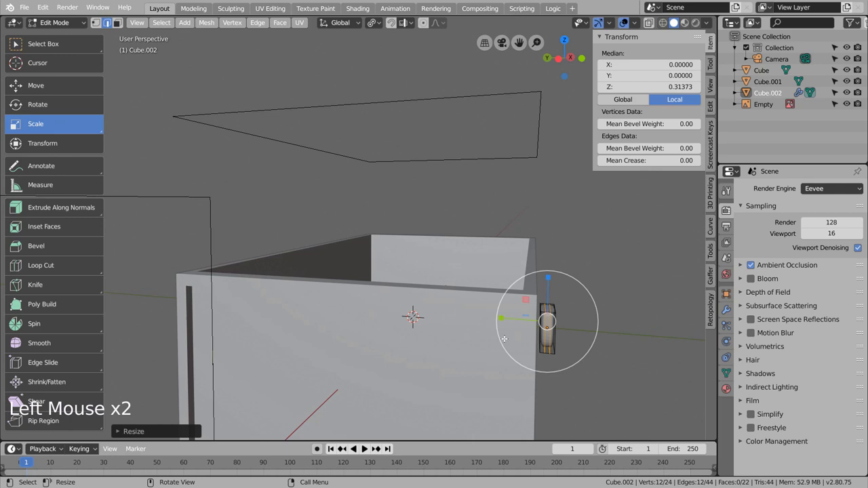
key("ctrl+z")
key("ctrl+z")
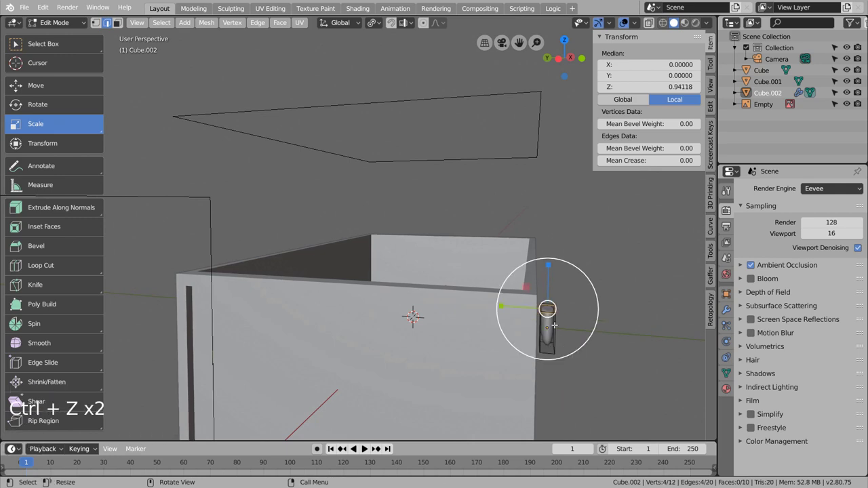
key("Tab")
key("Tab")
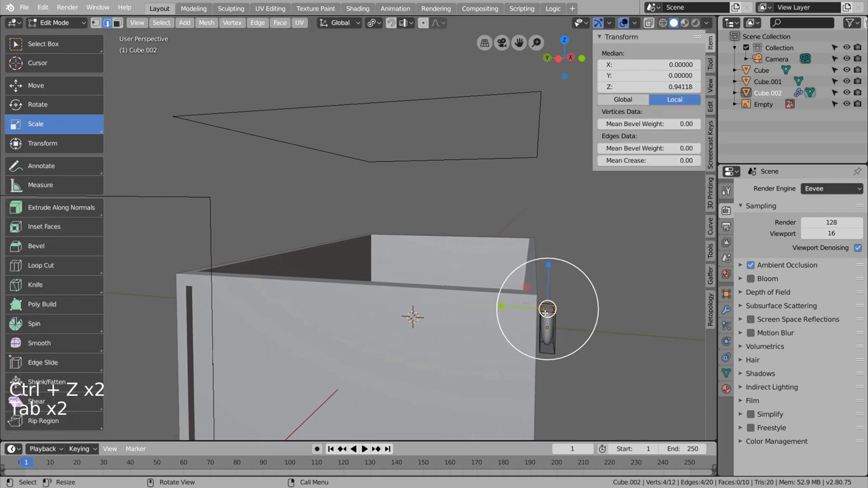
key("ctrl+r")
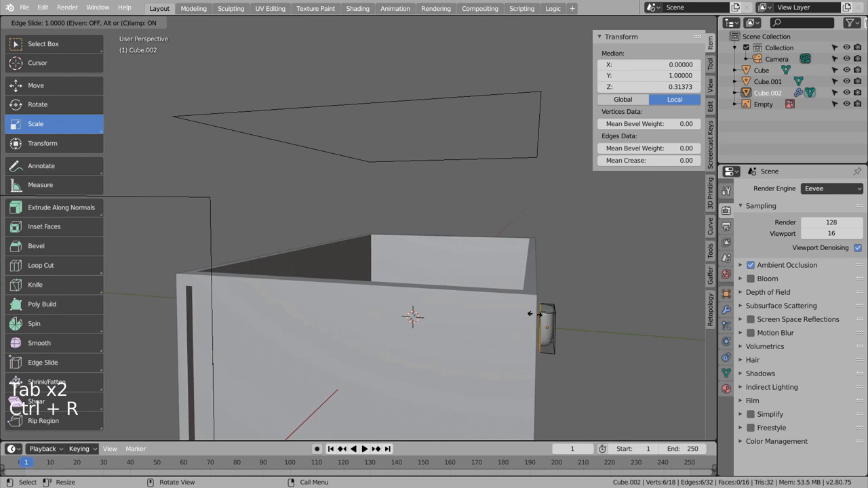
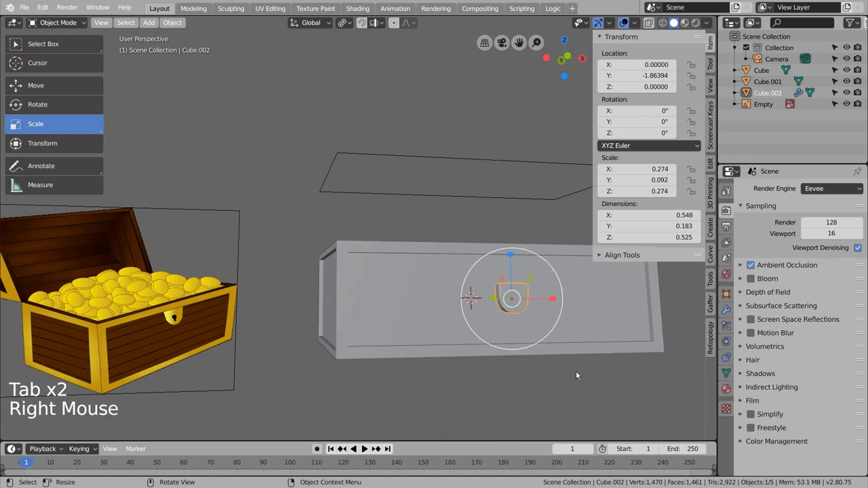
Step: Move Cube.002 up and onto the box's front wall near the top rim, checking from several angles
left_click(74, 80)
key("KP_1")
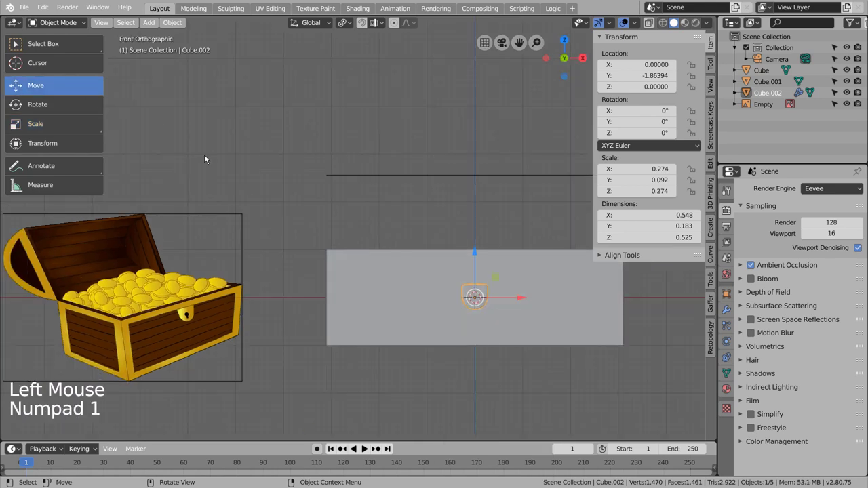
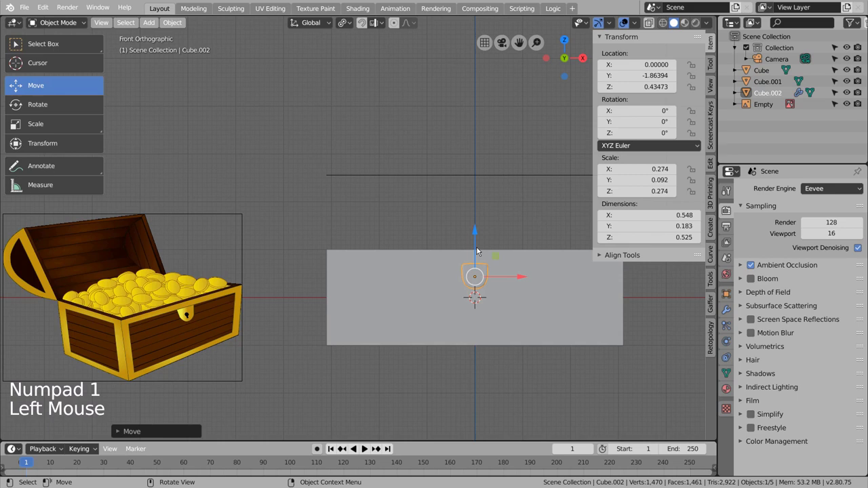
middle_click(514, 241)
middle_click(530, 256)
middle_click(491, 258)
scroll("up", 3)
middle_click(304, 337)
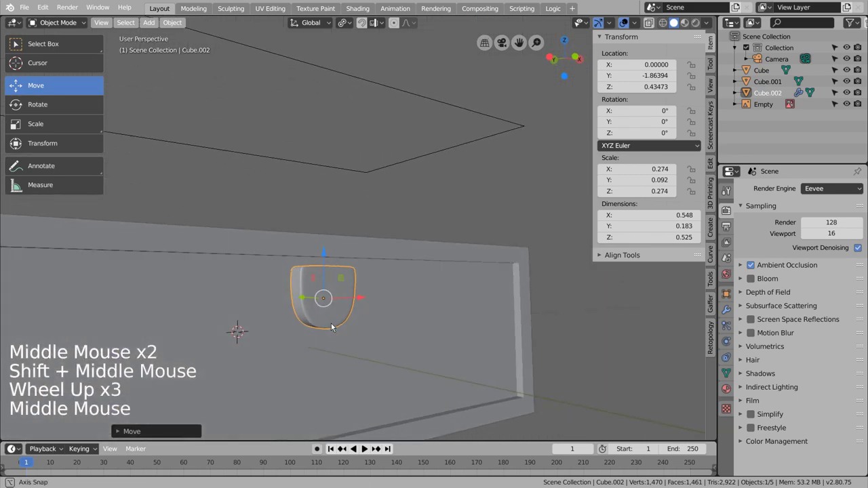
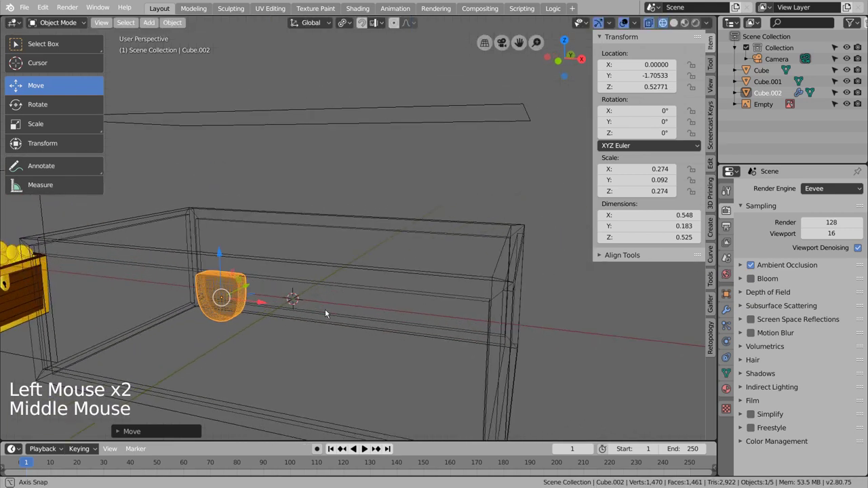
Step: Frame the rounded piece in front orthographic view and bring up its modifier settings
key("shift+z")
scroll("down", 3)
left_click(446, 319)
middle_click(457, 323)
key("KP_1")
key("shift+z")
double_click(429, 257)
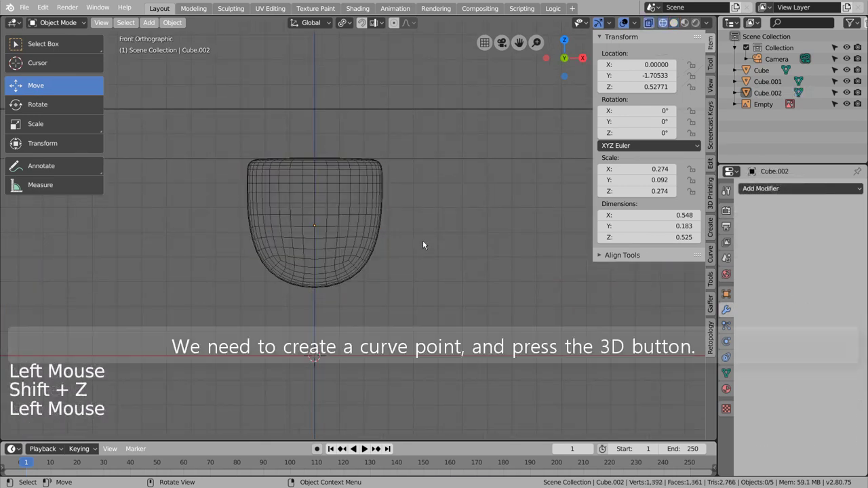
Step: Add a curve Point object and raise it along Z to about 0.68, the centre of the rounded piece
key("shift+a")
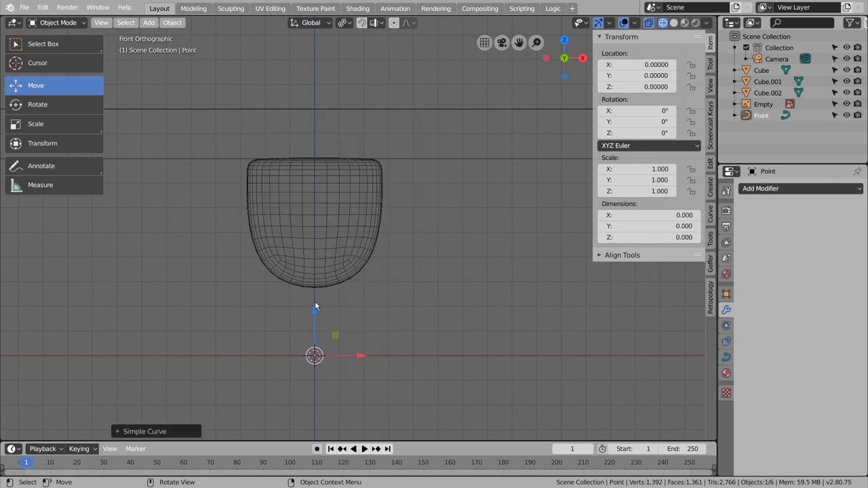
left_click(316, 315)
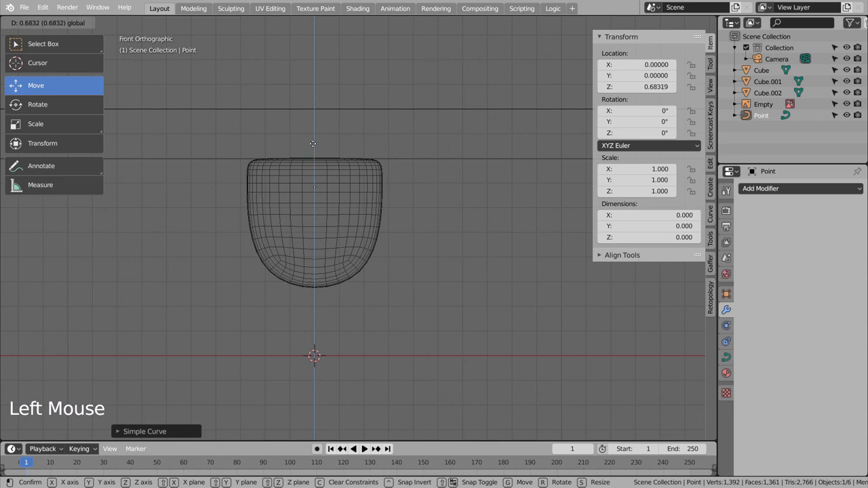
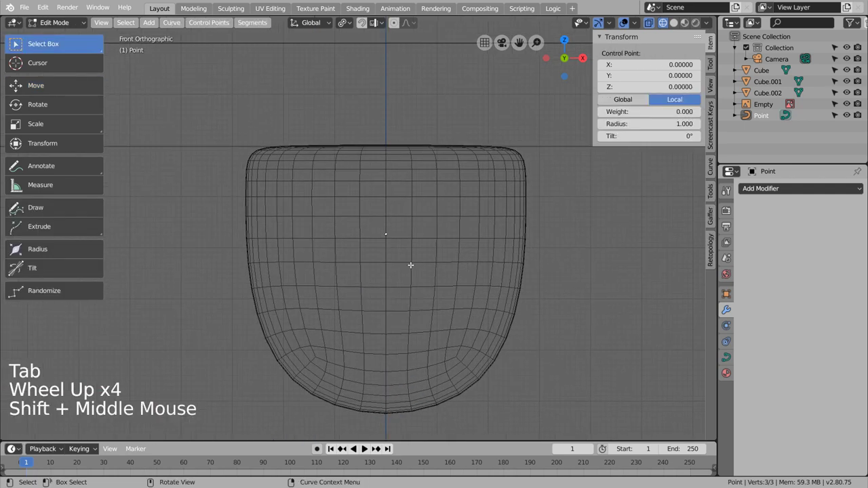
Step: Make the curve 3D and extrude several control points outward from its end
scroll("up", 3)
left_click(732, 353)
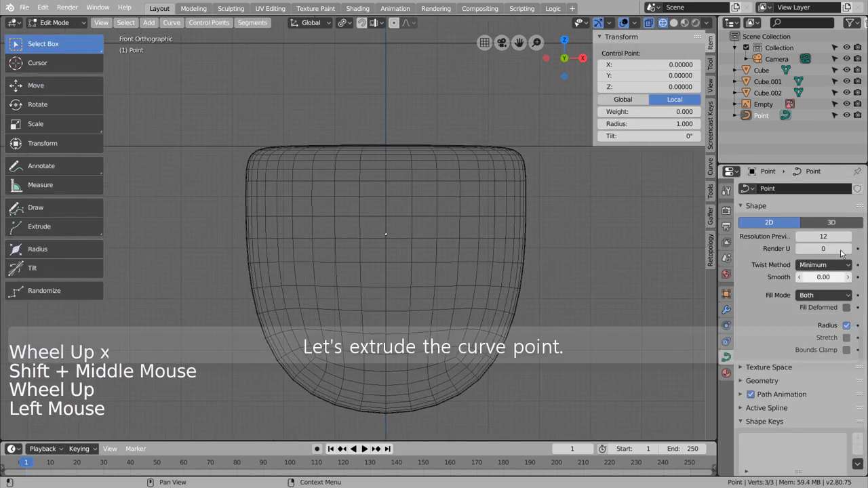
left_click(840, 217)
key("e")
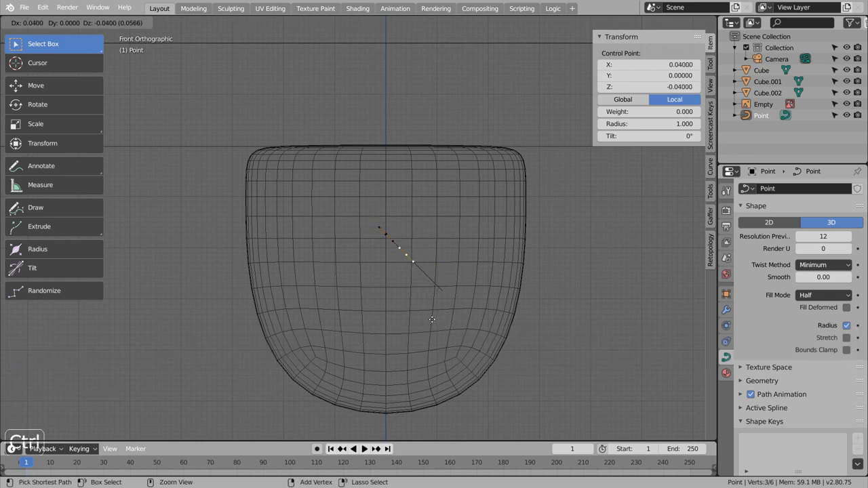
key("e")
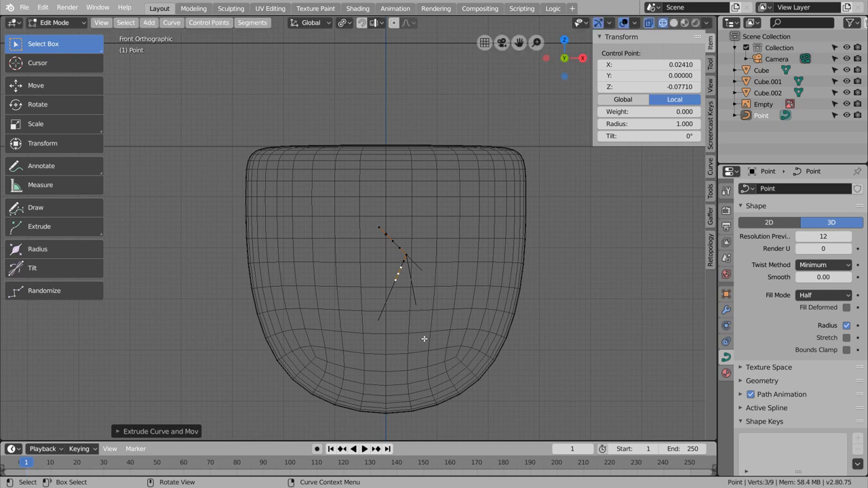
key("e")
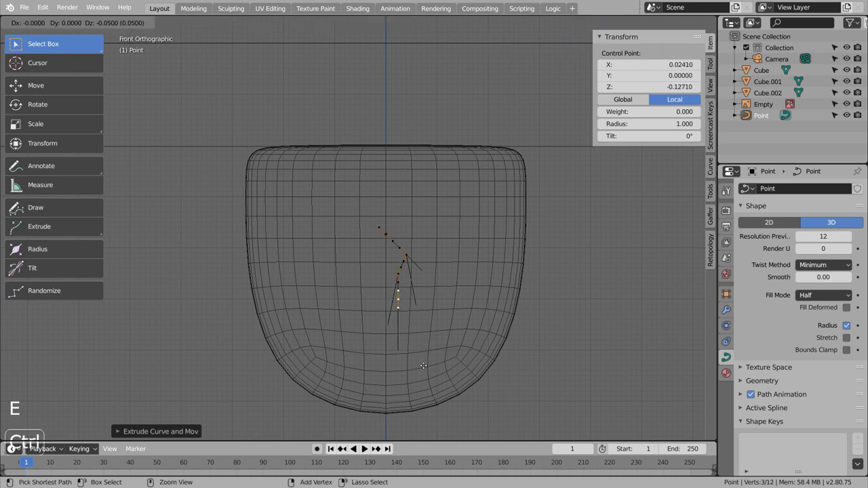
key("e")
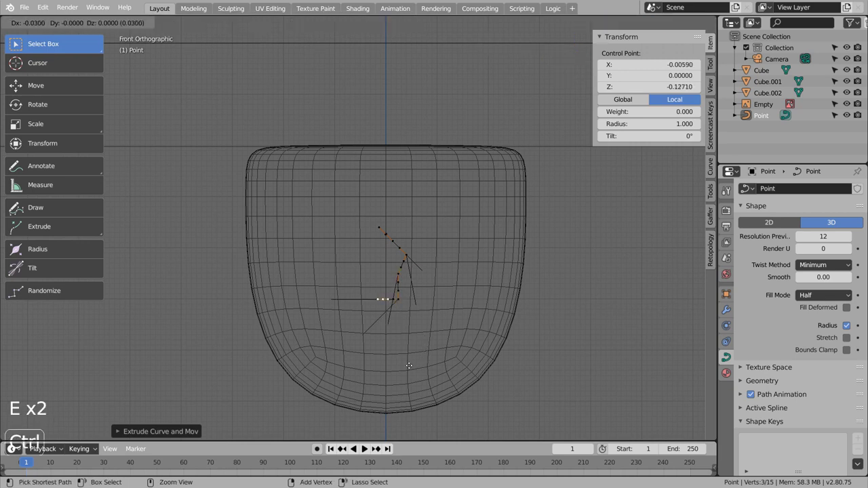
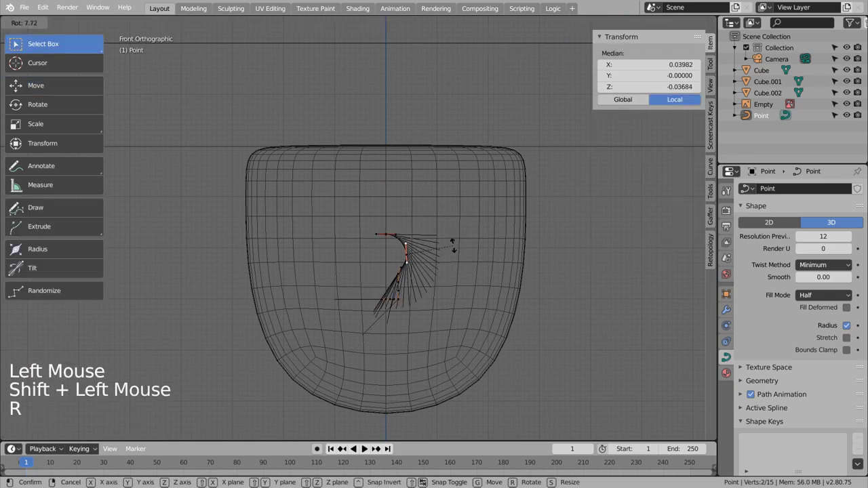
Step: Adjust the points and handles into a half-keyhole hook shape at Z 0.63 and leave Edit Mode
key("Tab")
key("Tab")
key("Tab")
key("Tab")
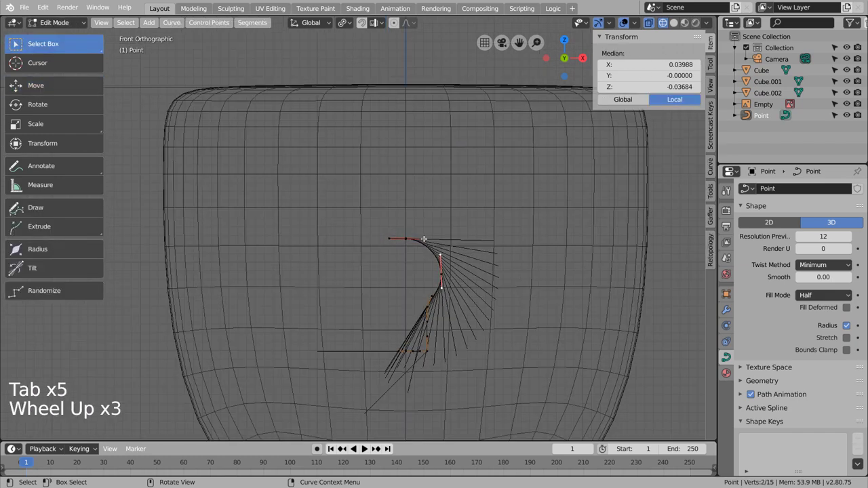
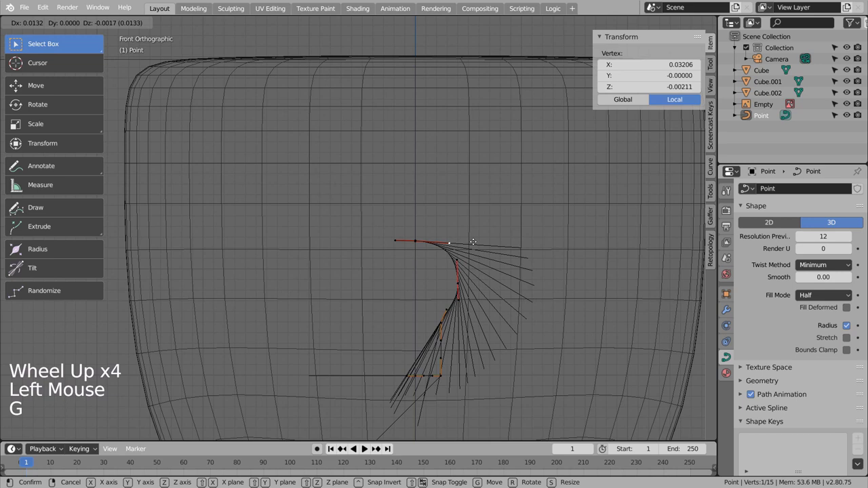
key("Tab")
key("Tab")
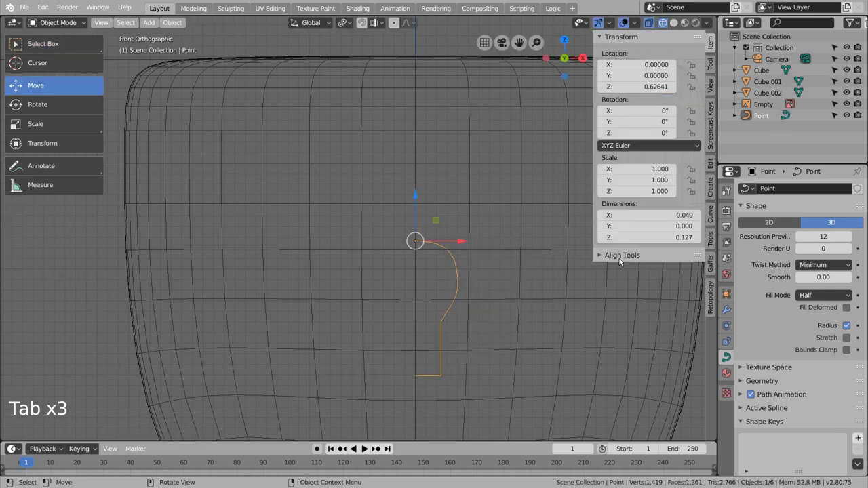
Step: Add a Mirror modifier on X to the curve and set all its handles to Aligned
left_click(732, 312)
left_click(791, 184)
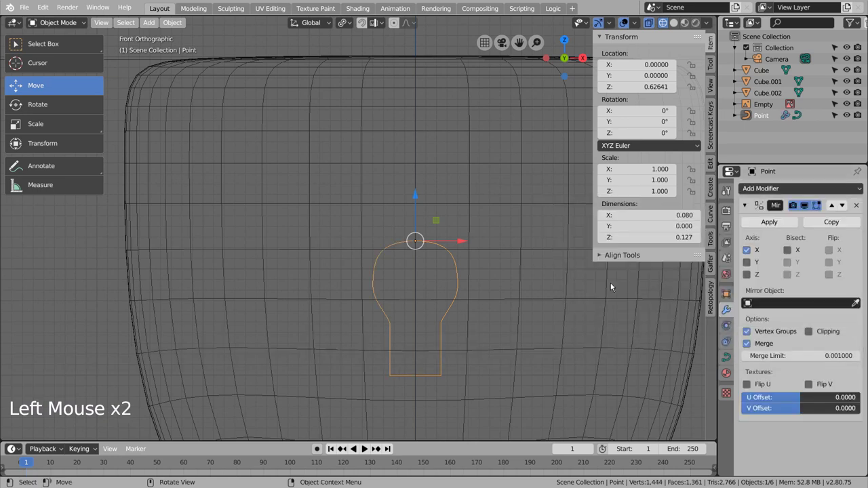
key("Tab")
key("Tab")
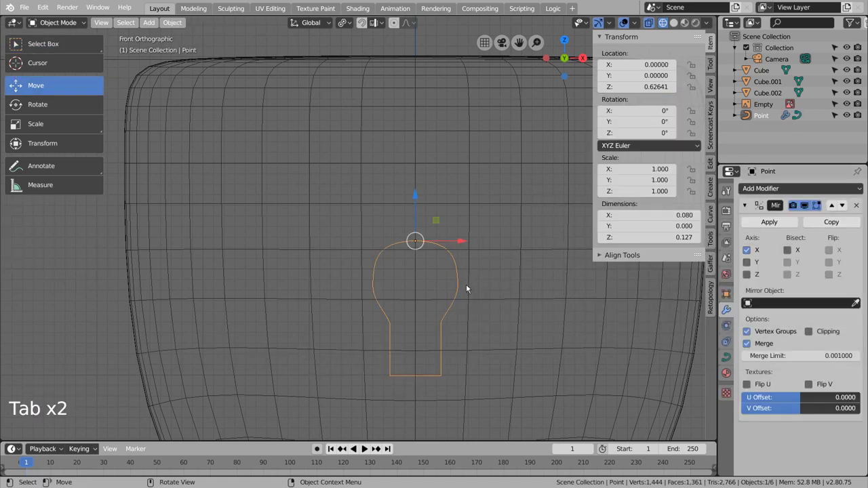
right_click(461, 285)
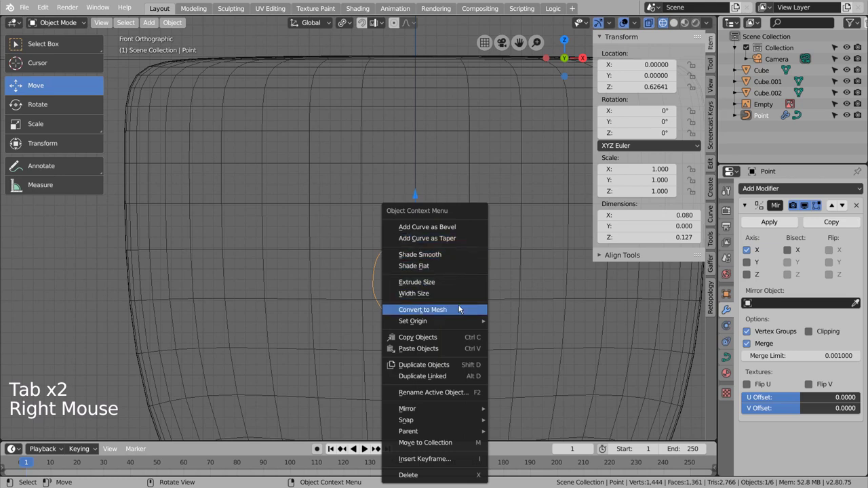
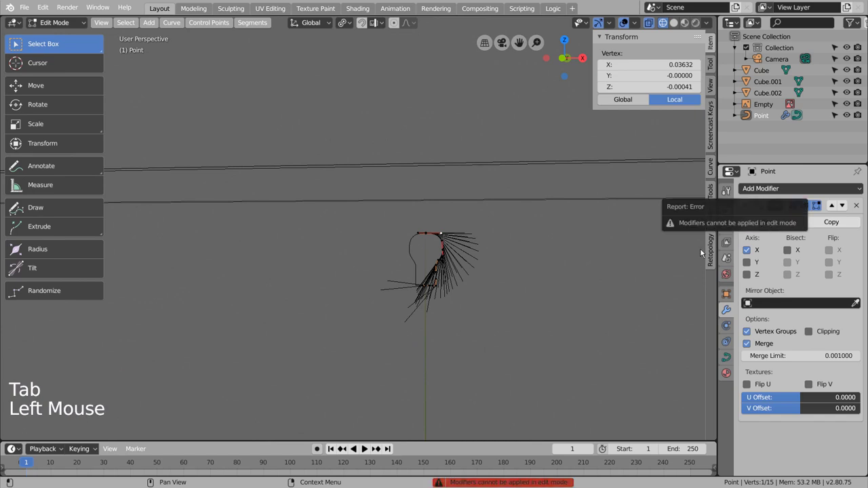
key("Tab")
key("Tab")
key("a")
key("v")
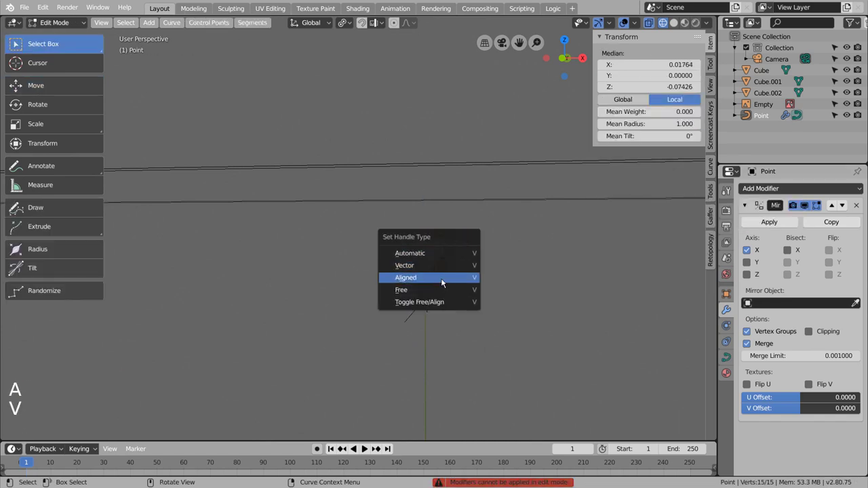
key("Tab")
Step: Convert the mirrored keyhole curve to a mesh and enter Edit Mode on Cube.002
middle_click(483, 297)
scroll("down", 3)
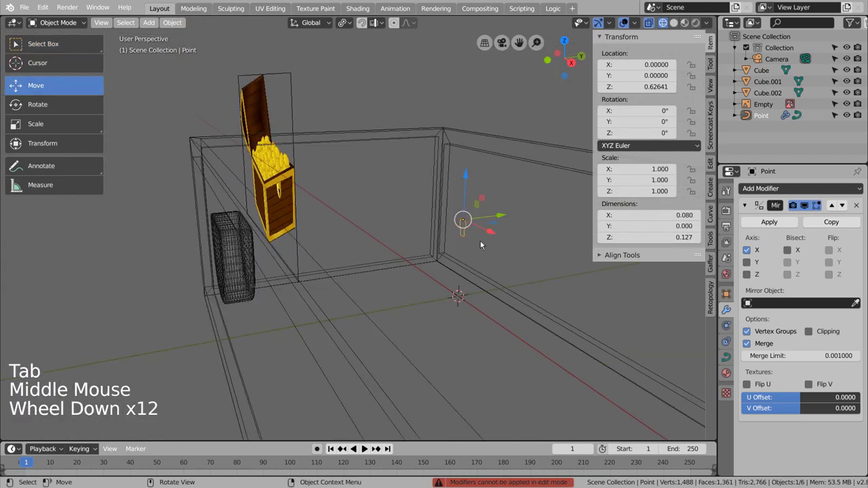
left_click(503, 218)
key("KP_1")
right_click(370, 248)
left_click(394, 247)
key("Tab")
Step: Bisect the lock plate and push the cut vertices along their Y normal so it sits on the box front
left_click(212, 27)
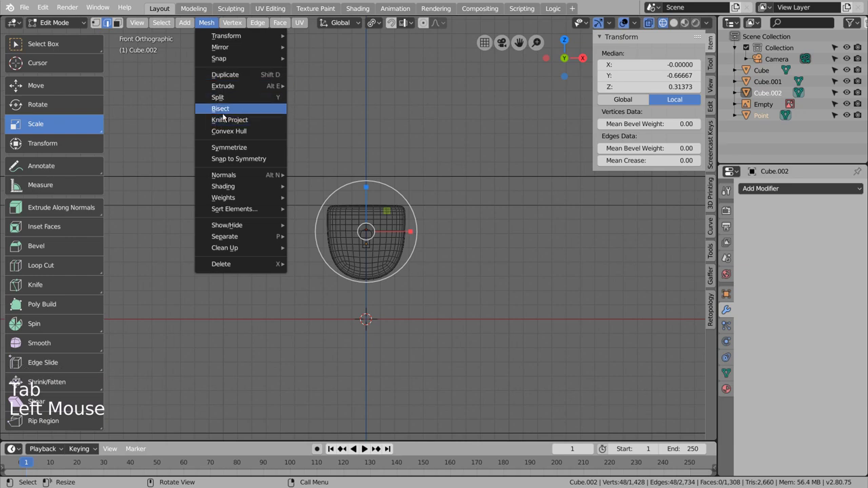
key("Tab")
scroll("up", 3)
middle_click(404, 308)
scroll("down", 3)
middle_click(432, 309)
scroll("up", 3)
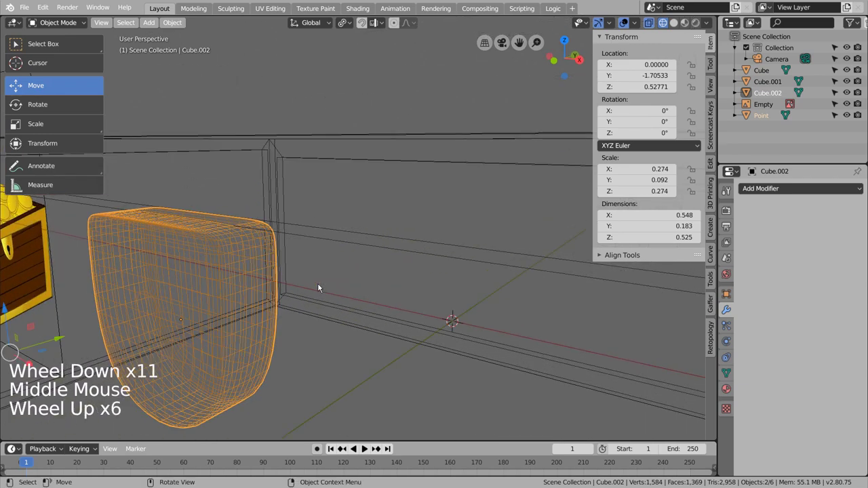
scroll("up", 3)
key("ctrl+z")
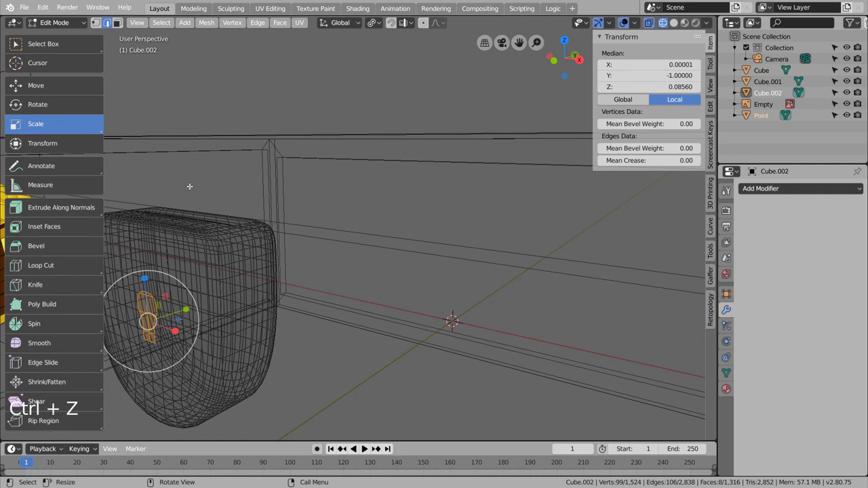
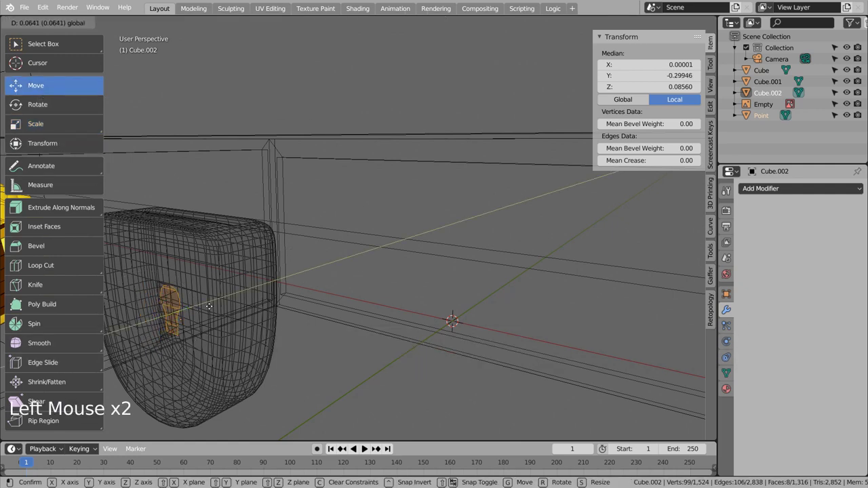
key("ctrl+z")
key("e")
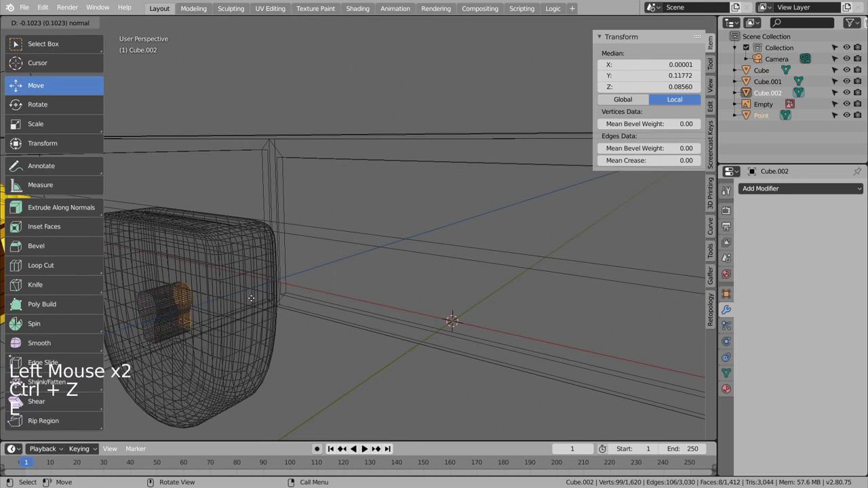
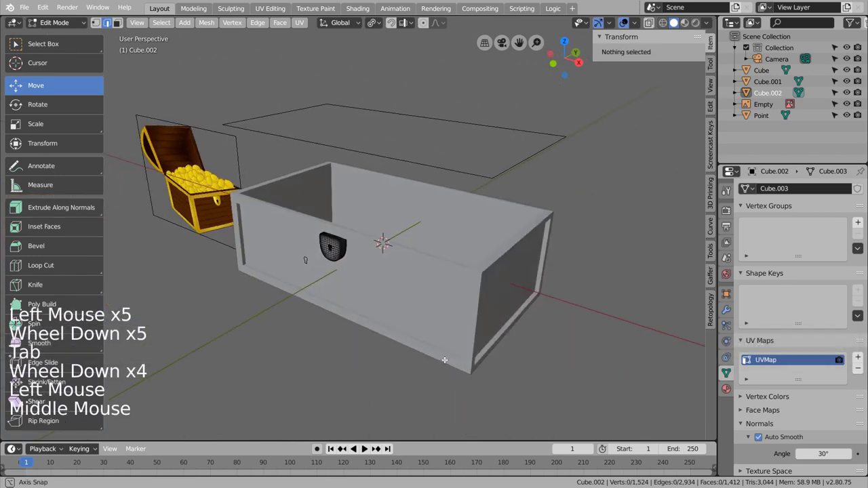
key("Tab")
Step: Inspect the finished lock plate around the chest box and clear the selection
middle_click(438, 351)
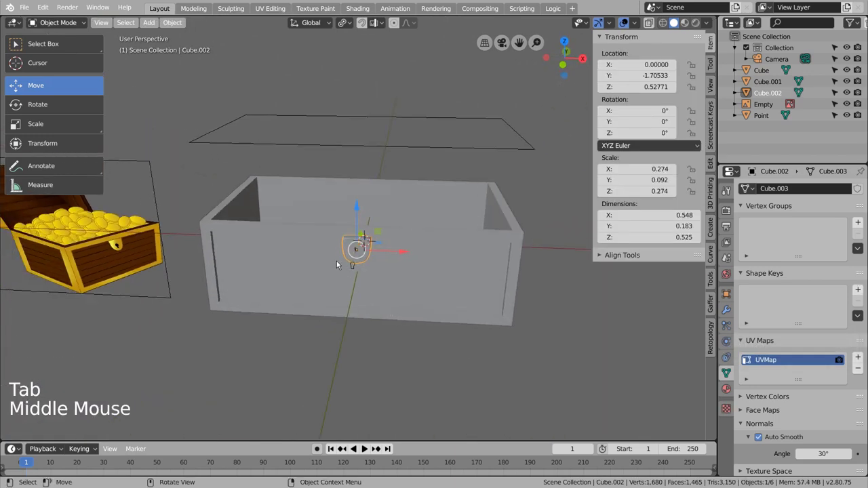
left_click(308, 149)
scroll("down", 3)
middle_click(308, 239)
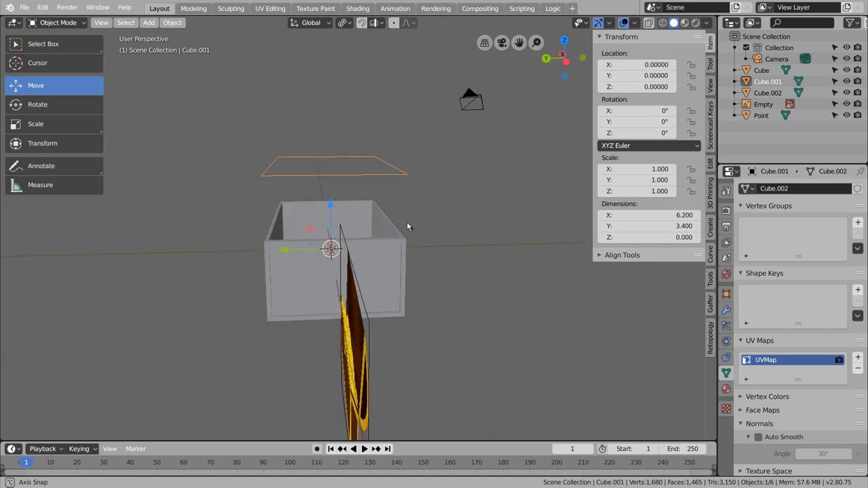
left_click(437, 269)
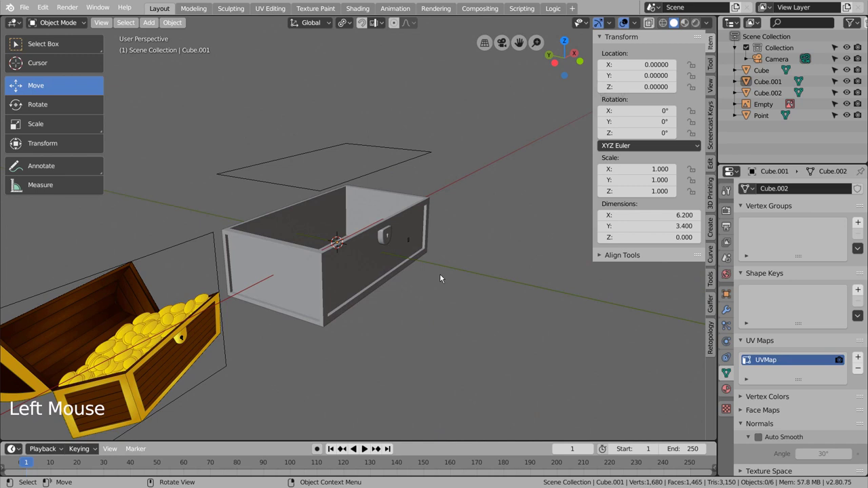
Step: Add a cylinder, rotate it 90° on Y, raise it above the box and scale it to the box depth
key("shift+a")
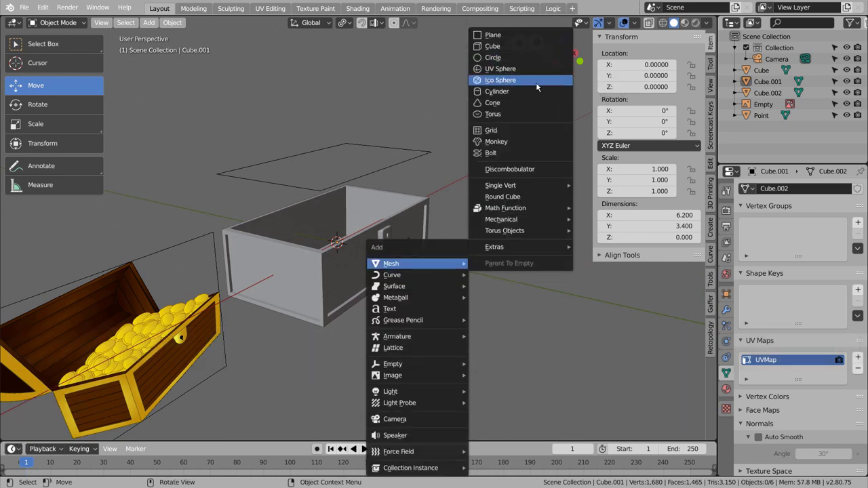
key("r")
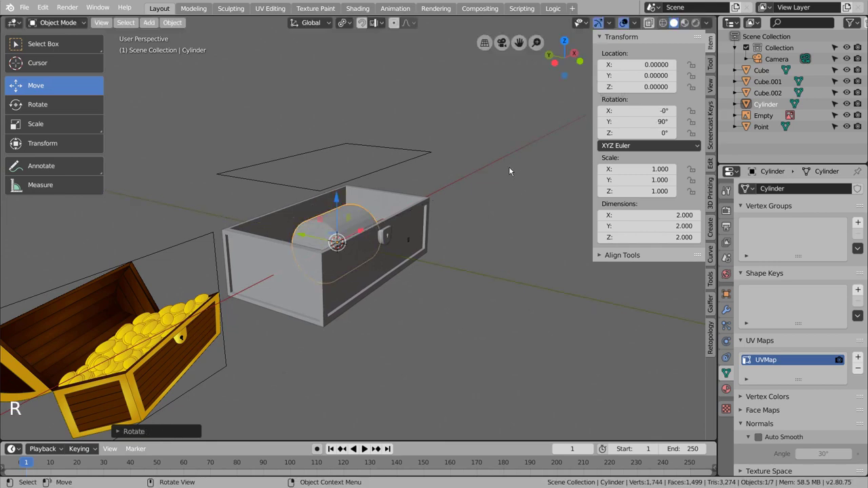
left_click(339, 201)
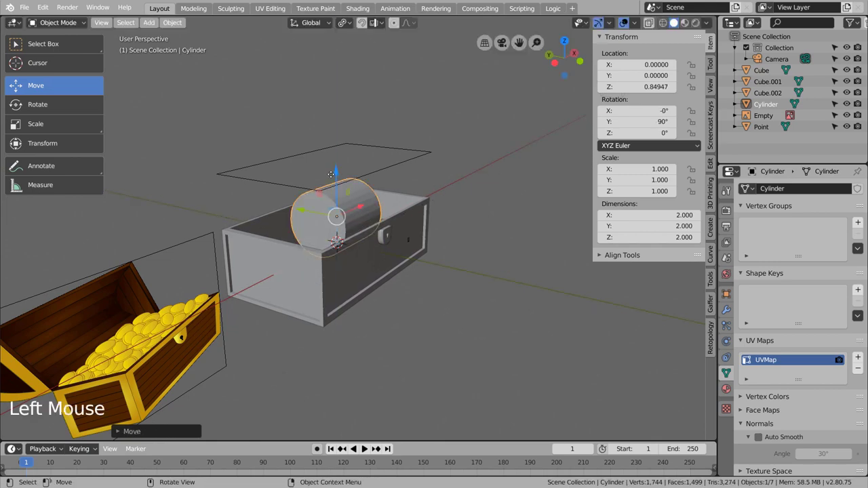
key("KP_3")
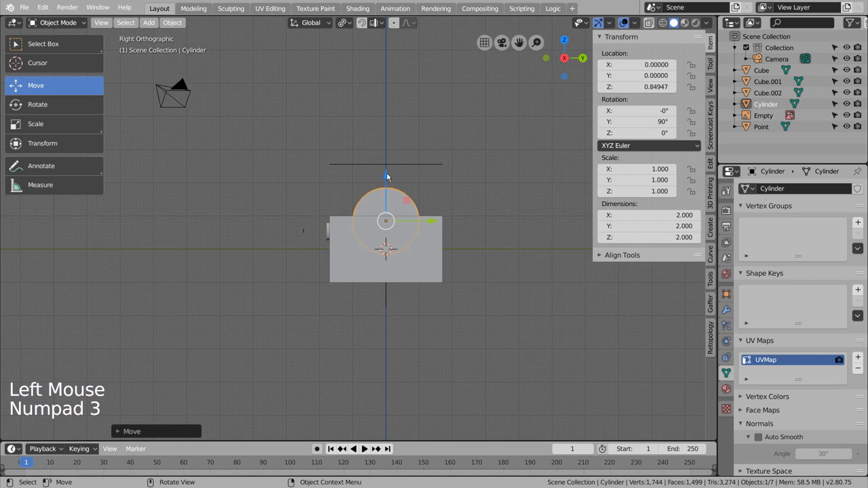
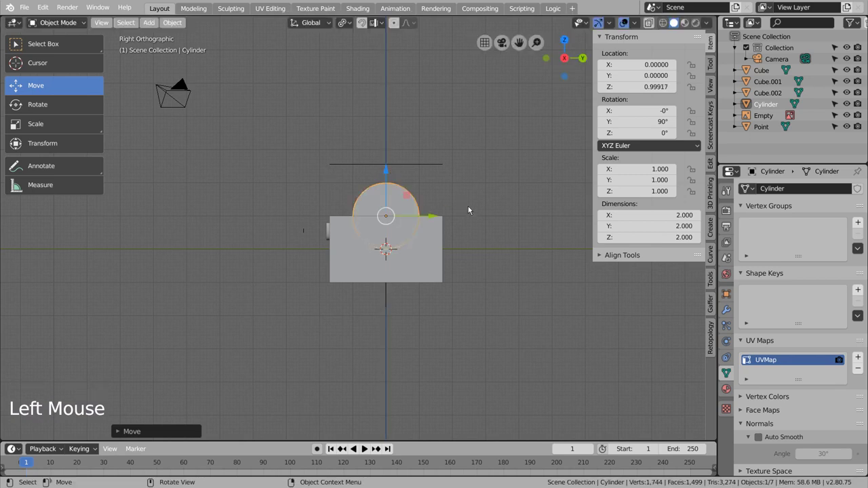
key("s")
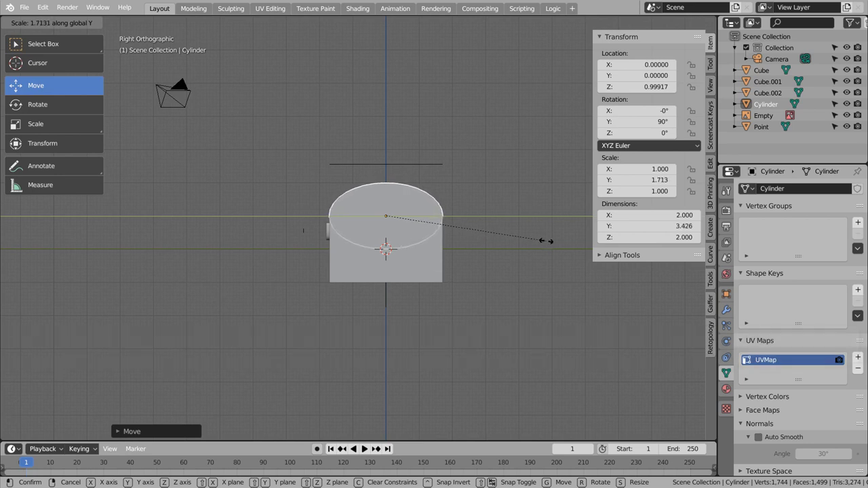
Step: Stretch the cylinder to about 6.18 along the box length and check the lid fit from all sides
middle_click(441, 244)
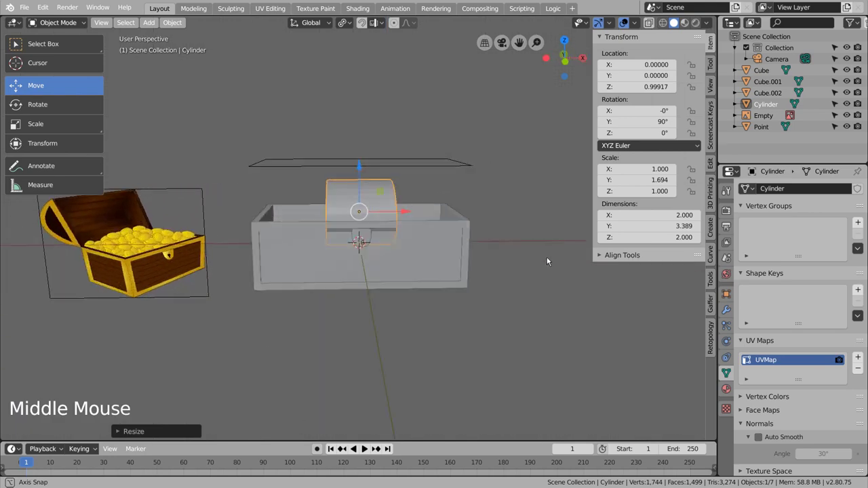
key("s")
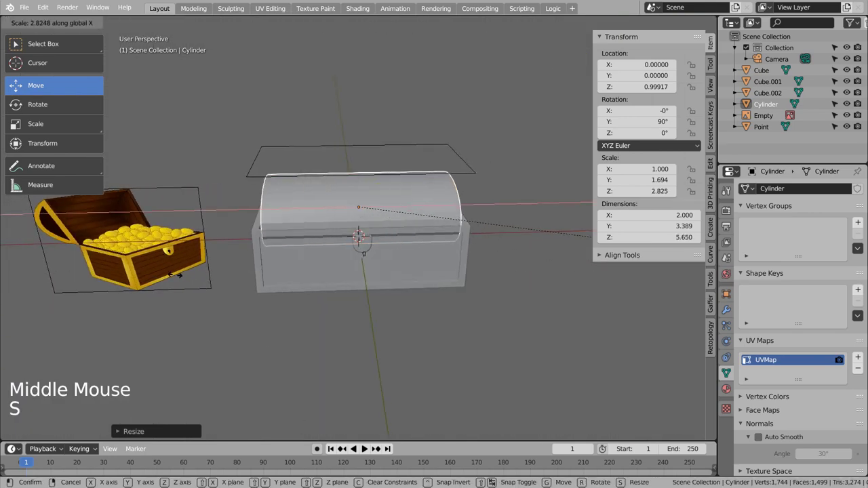
key("KP_1")
key("s")
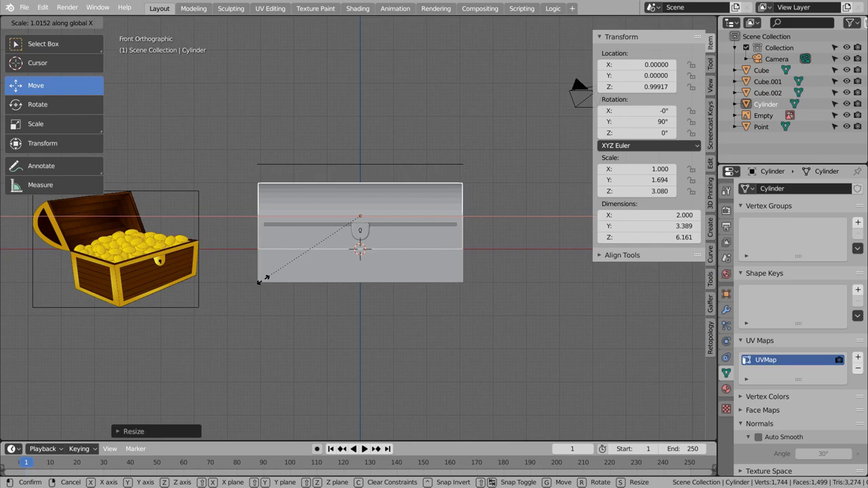
middle_click(246, 268)
scroll("up", 3)
middle_click(272, 289)
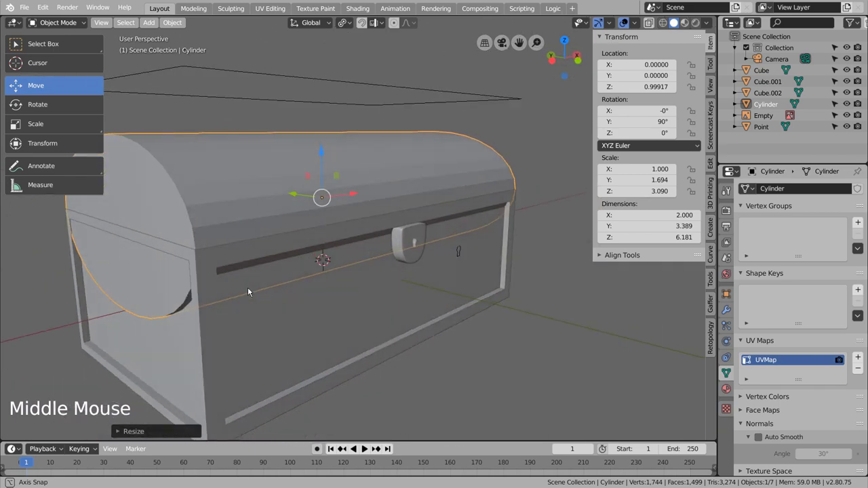
scroll("down", 3)
middle_click(313, 278)
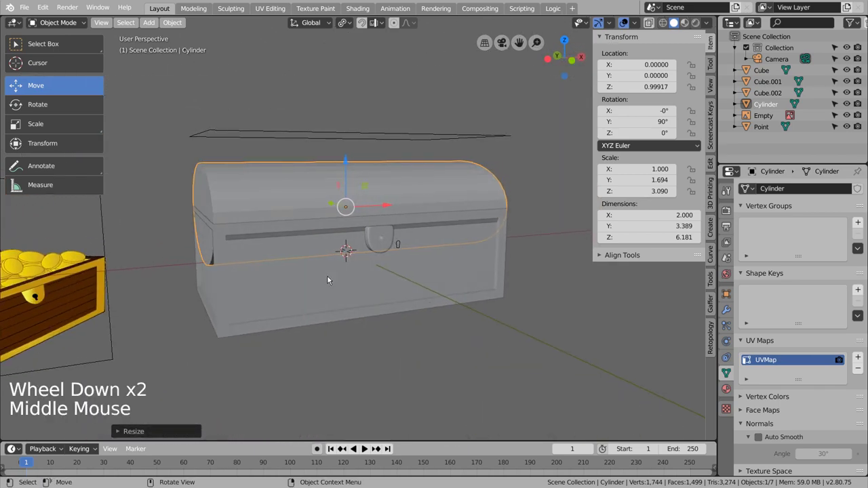
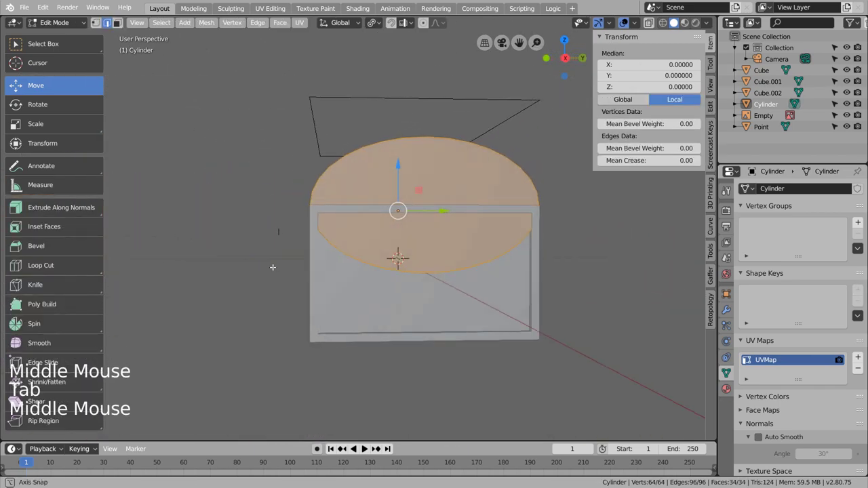
Step: In see-through side view, knife-cut the cylinder straight across its middle
key("shift+z")
key("KP_2")
key("KP_1")
key("KP_3")
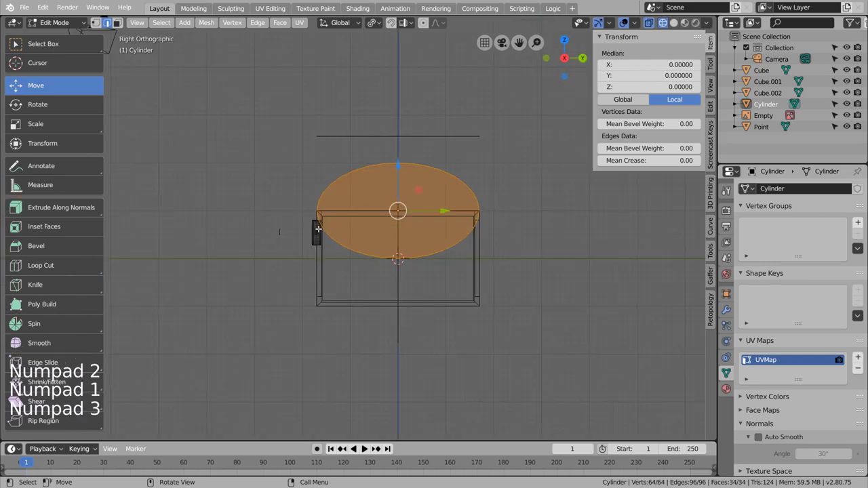
key("k")
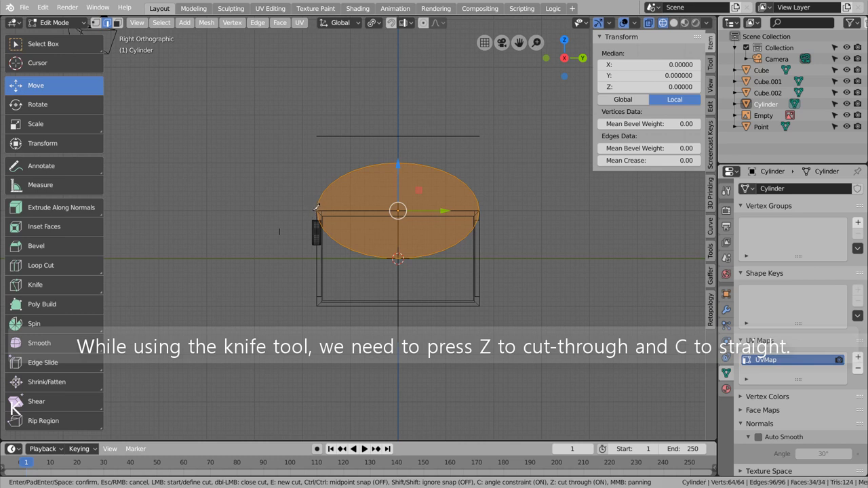
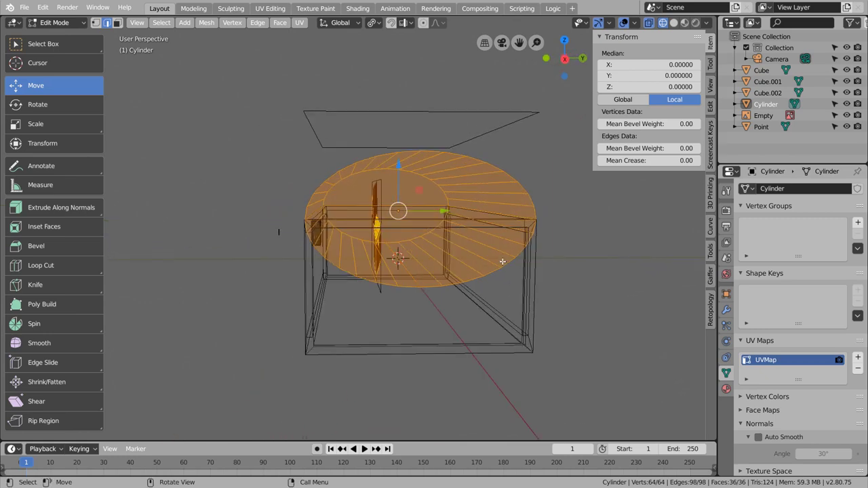
Step: Select the lower-half vertices and delete them, leaving a half-round dome lid
key("KP_1")
key("KP_3")
key("Tab")
key("Tab")
key("1")
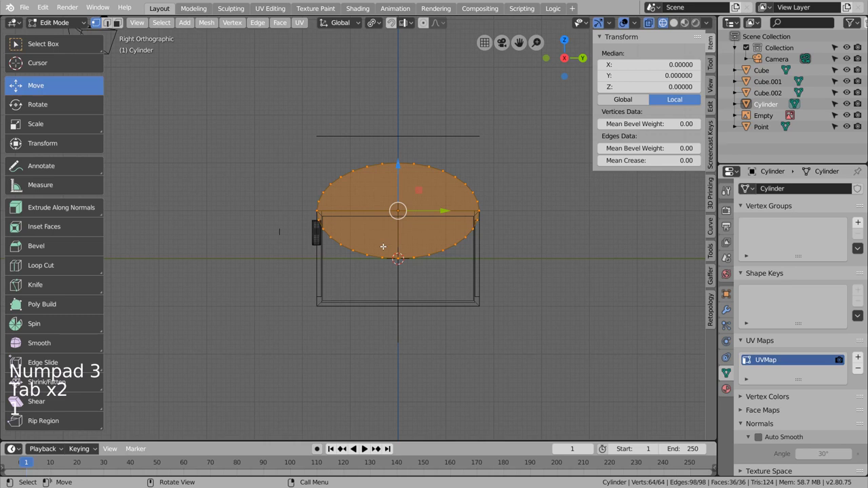
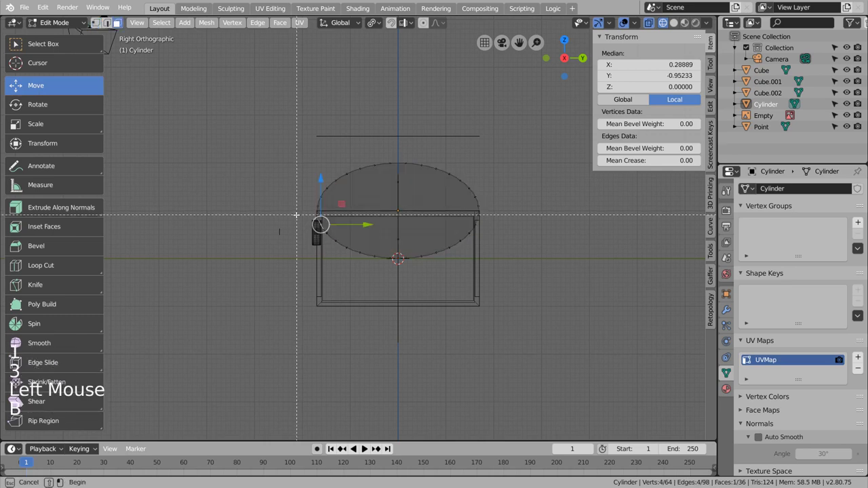
key("x")
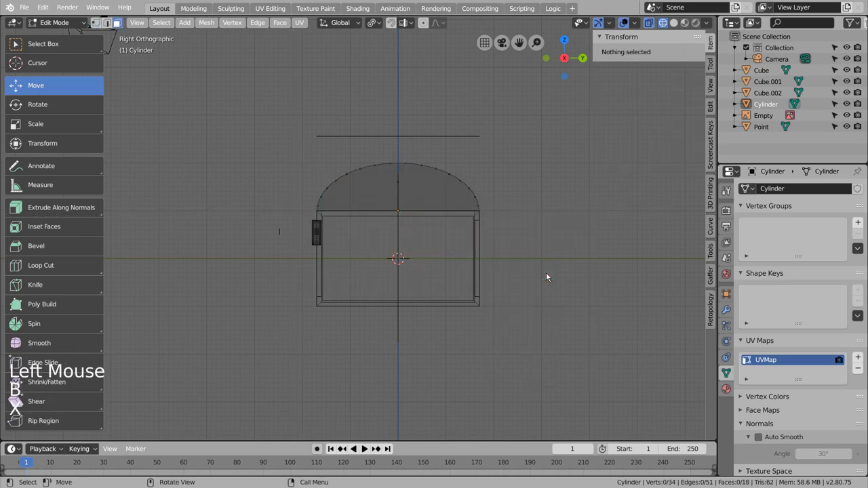
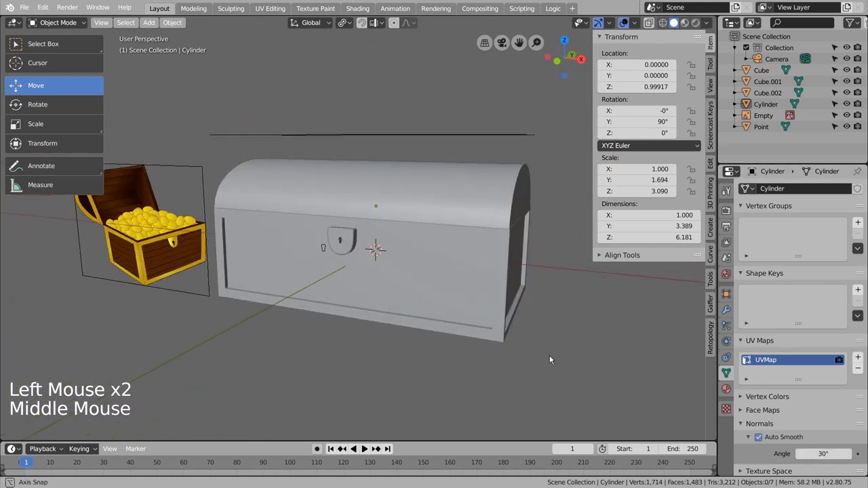
Step: Rotate the lid about X by roughly -51° on its back edge so the chest stands open
left_click(429, 220)
middle_click(471, 255)
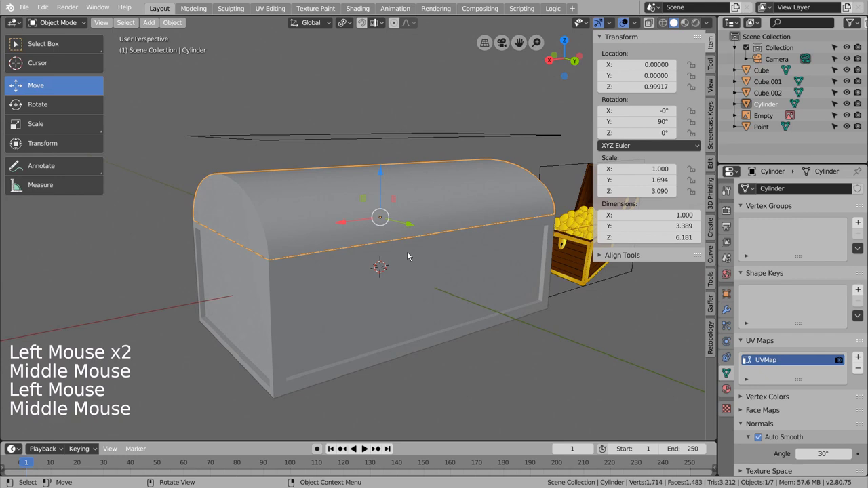
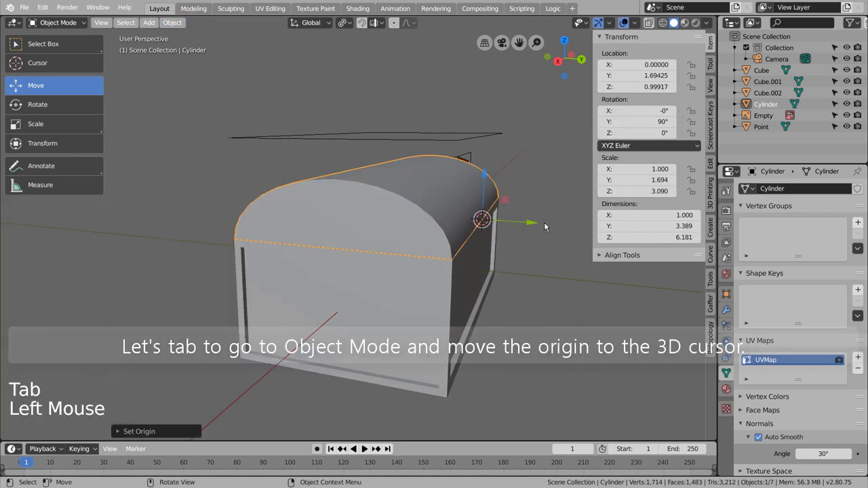
key("KP_3")
key("r")
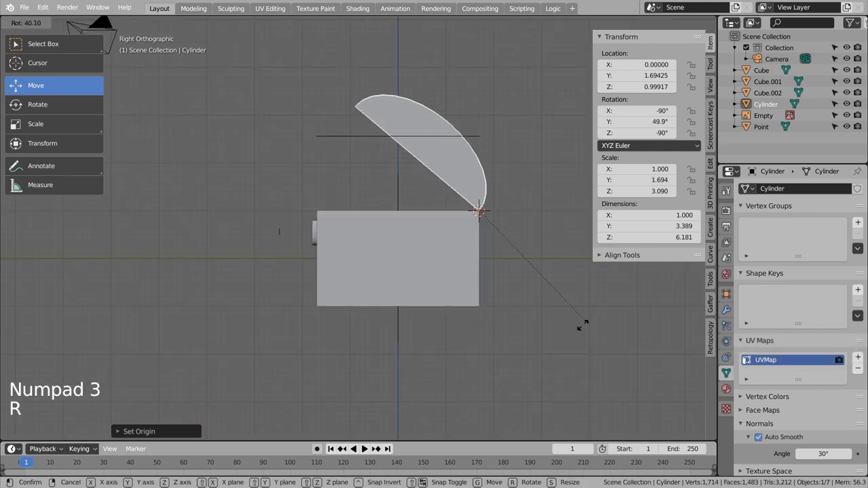
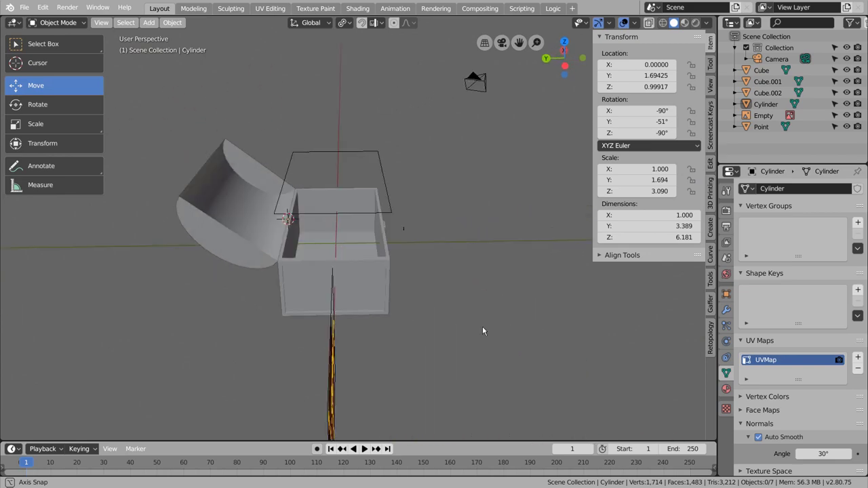
key("3")
Step: Enter Edit Mode on the lid and orbit around to inspect the opened hinge
left_click(229, 251)
middle_click(294, 265)
scroll("up", 3)
middle_click(292, 251)
middle_click(367, 244)
middle_click(404, 265)
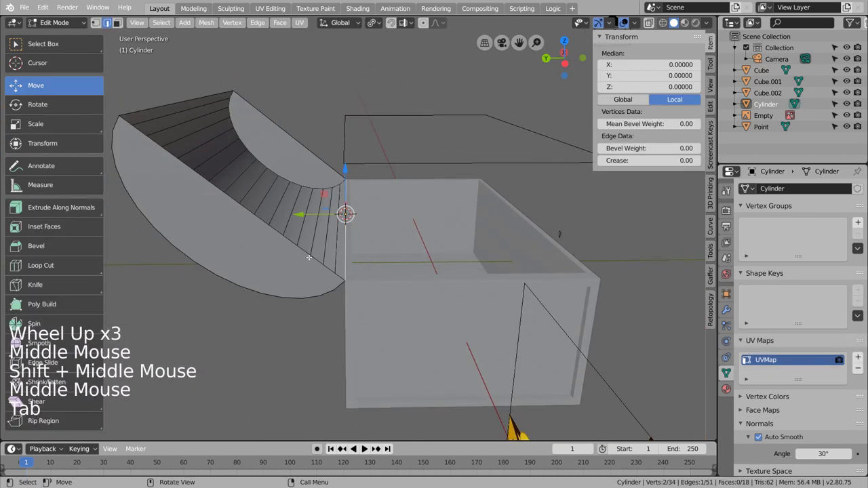
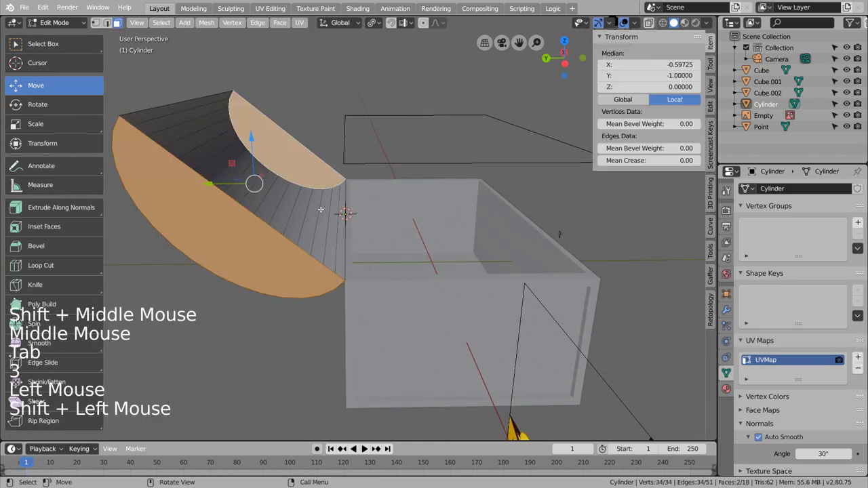
Step: Select all the lid's faces and view the open lid straight from the side
key("KP_1")
key("KP_3")
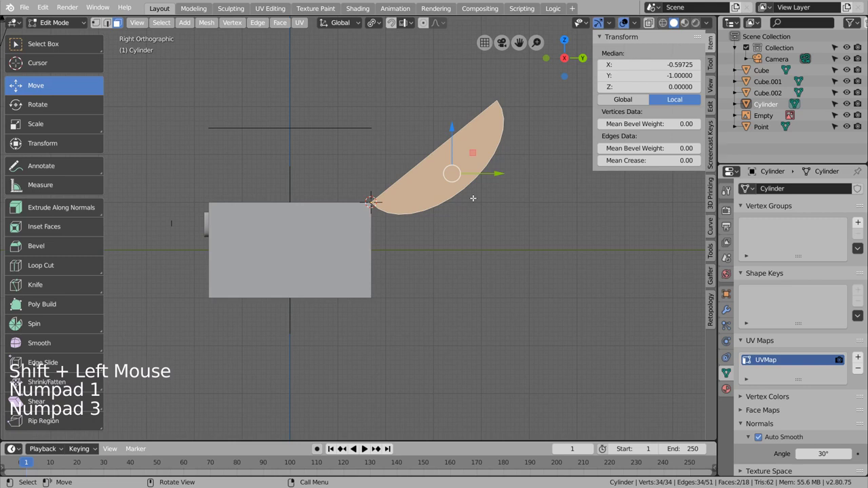
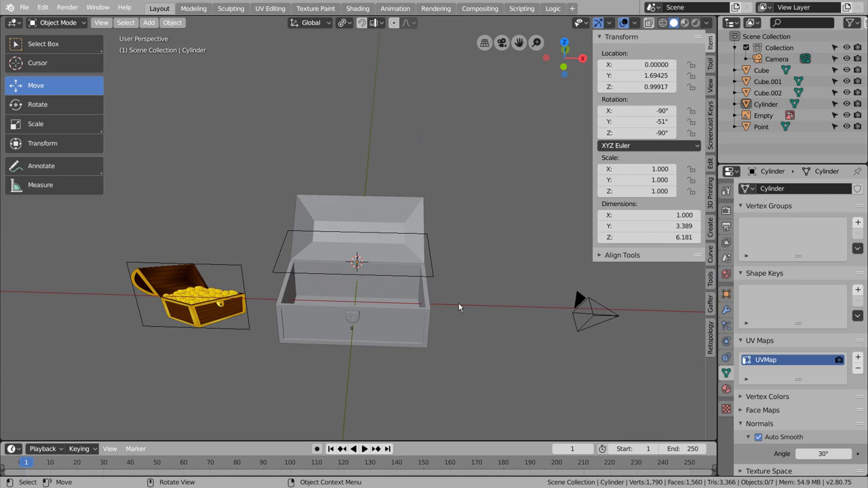
Step: Delete the spare Cube.001 from the scene
key("KP_1")
middle_click(451, 302)
left_click(495, 309)
key("shift+a")
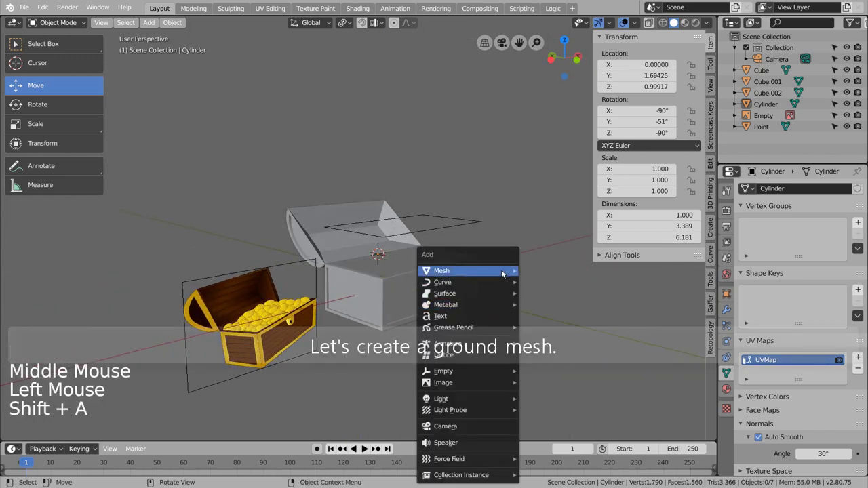
left_click(445, 206)
left_click(459, 228)
key("x")
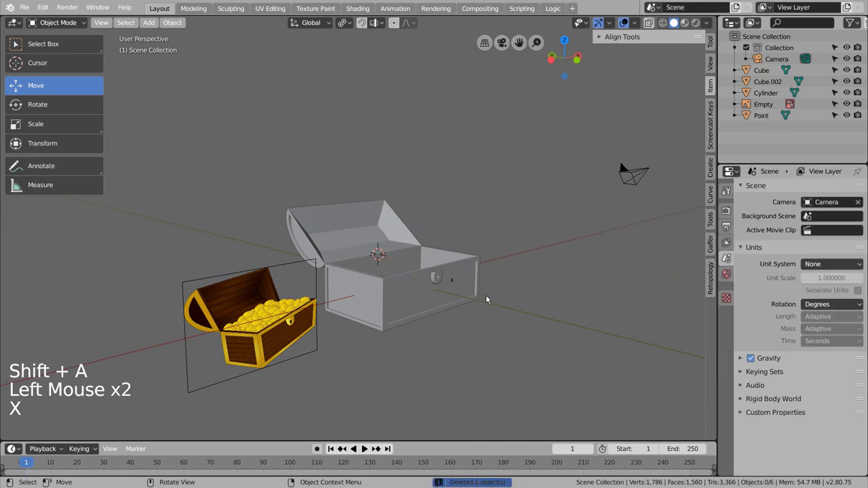
Step: Delete the Point object, save the file, and bring up the Add menu
left_click(508, 303)
middle_click(480, 293)
middle_click(463, 322)
left_click(372, 284)
key("x")
middle_click(391, 339)
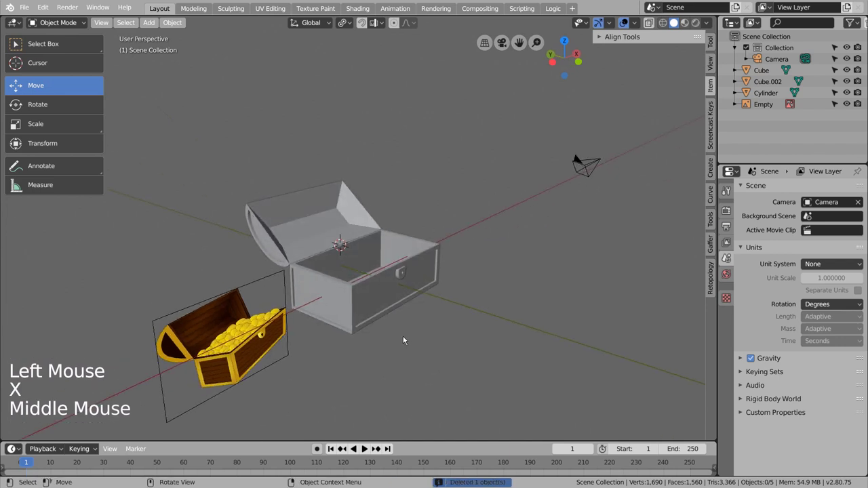
key("ctrl+s")
key("shift+a")
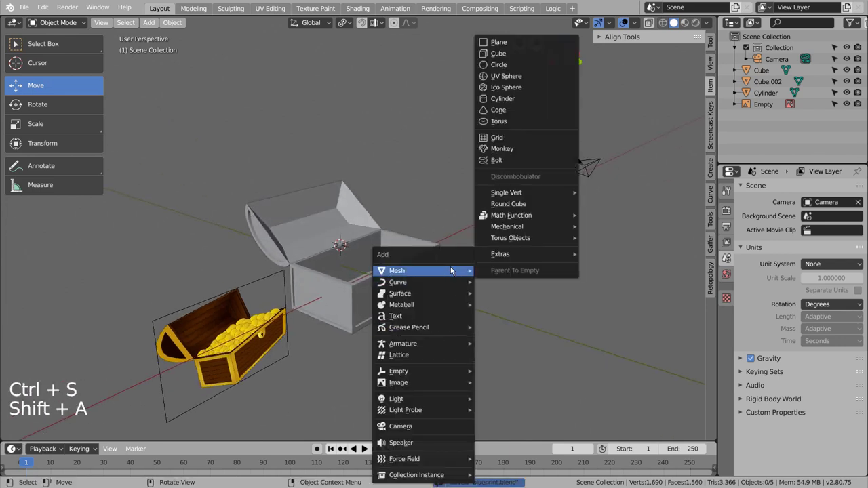
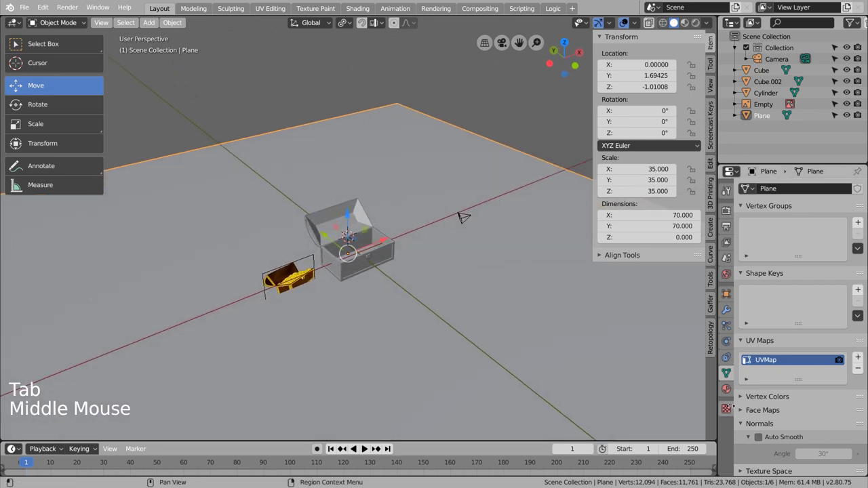
Step: Create a new texture on the ground plane and set its type to Clouds
left_click(732, 410)
left_click(813, 206)
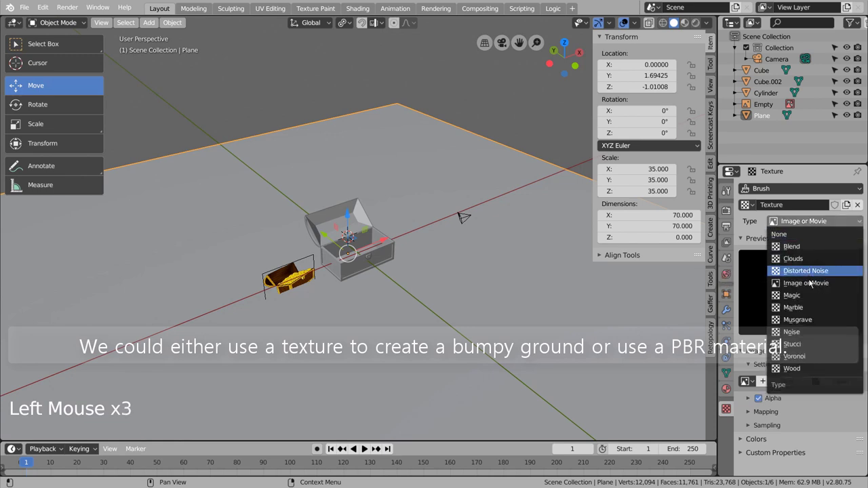
left_click(816, 218)
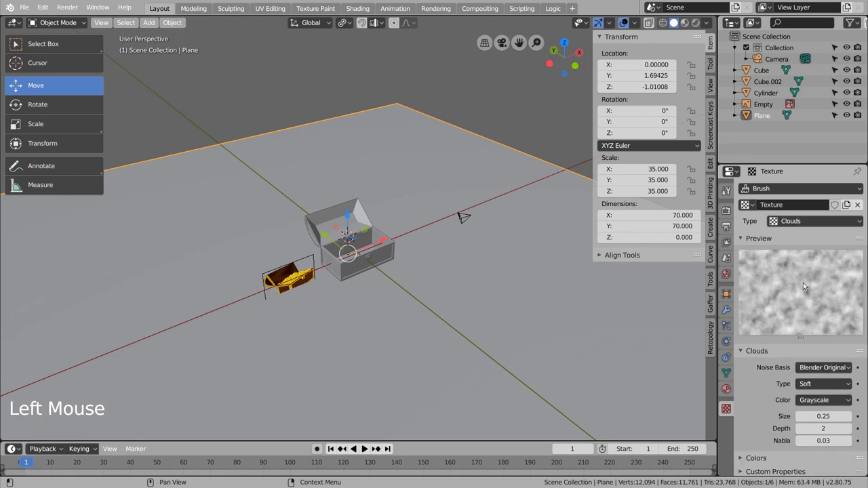
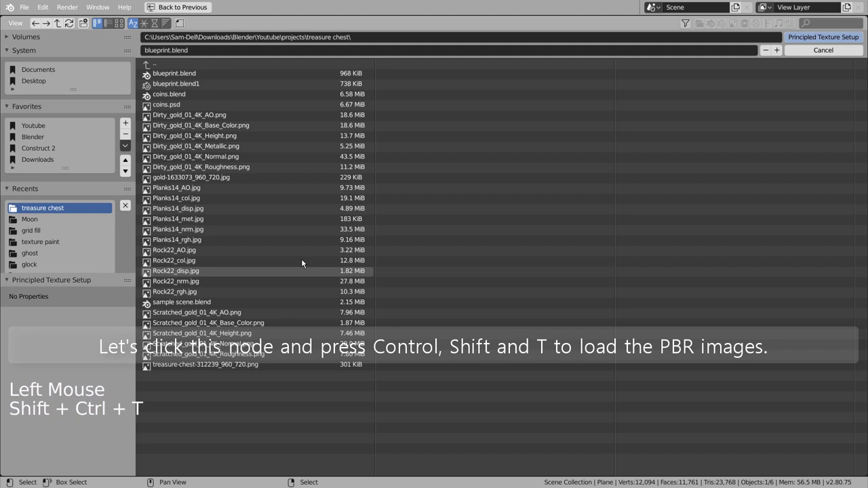
Step: Build the ground's rock material from all Rock22 PBR images with Principled Texture Setup
left_click(191, 250)
left_click(190, 260)
double_click(188, 272)
double_click(190, 293)
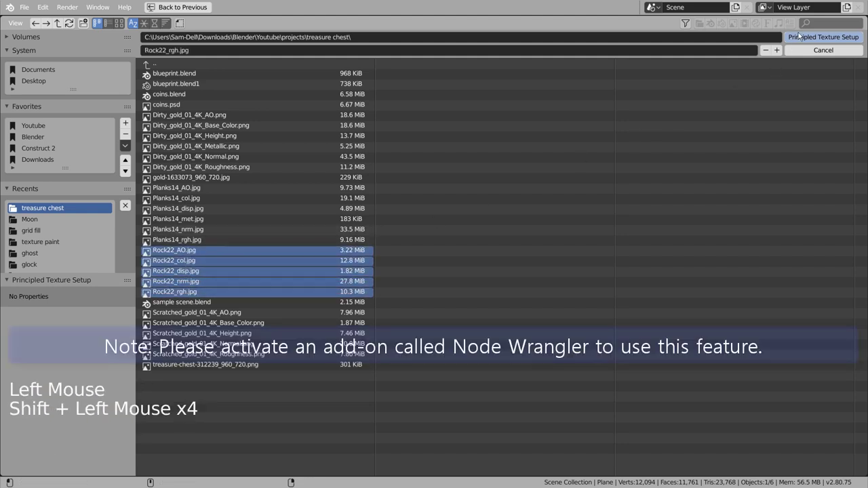
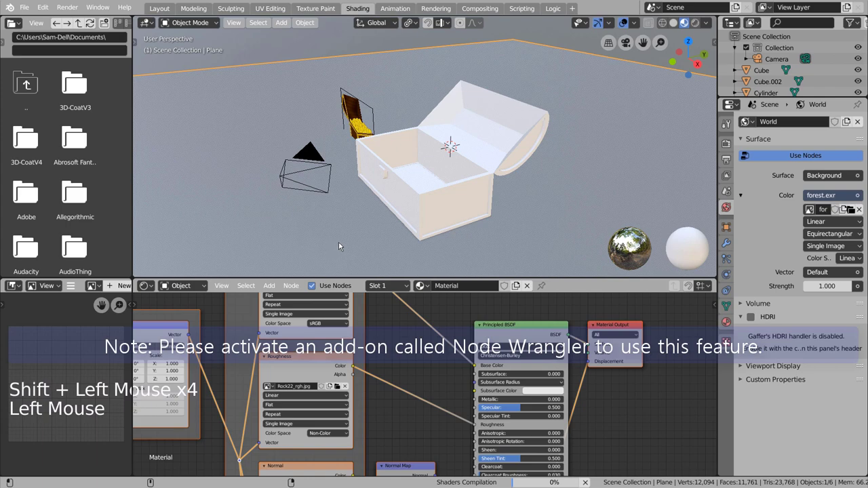
scroll("down", 3)
middle_click(309, 181)
scroll("down", 3)
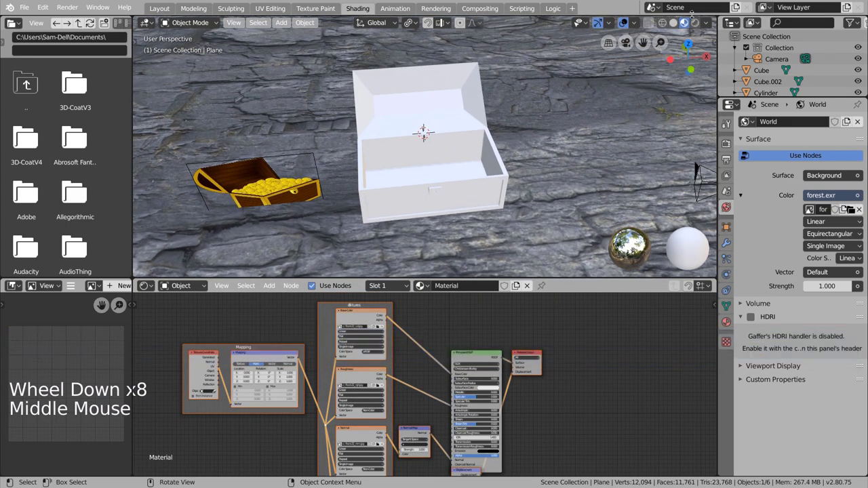
left_click(698, 22)
Step: Switch the viewport to rendered preview and show the render engine settings
middle_click(537, 184)
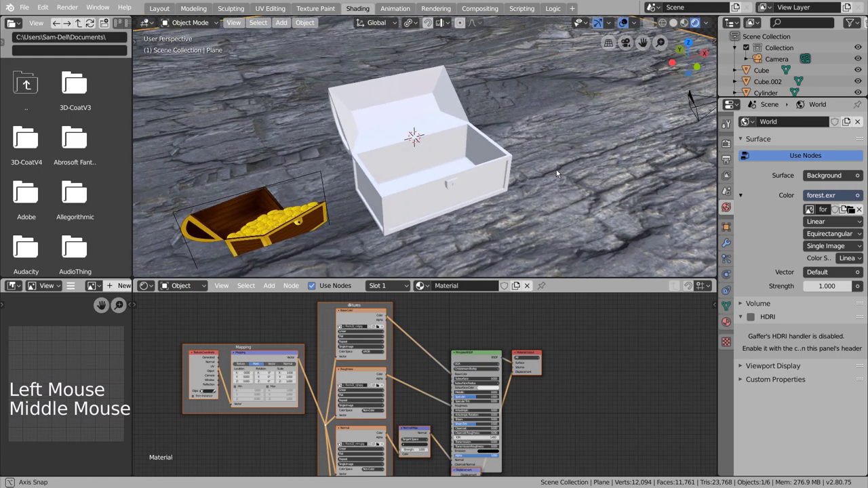
middle_click(557, 193)
middle_click(538, 174)
left_click(729, 141)
left_click(851, 117)
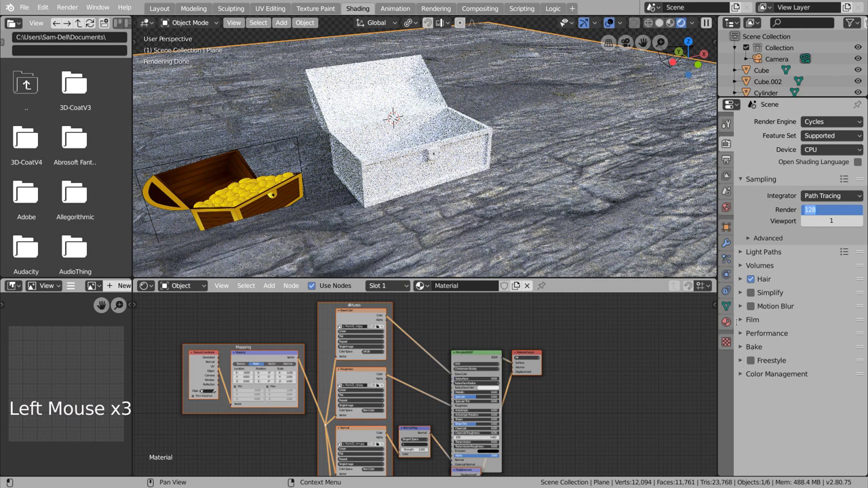
left_click(735, 322)
middle_click(735, 323)
scroll("down", 3)
Step: Set the ground material's displacement method to Displacement and Bump, making jagged rocky terrain
left_click(839, 397)
scroll("down", 3)
scroll("down", 3)
left_click(743, 453)
scroll("down", 3)
left_click(814, 396)
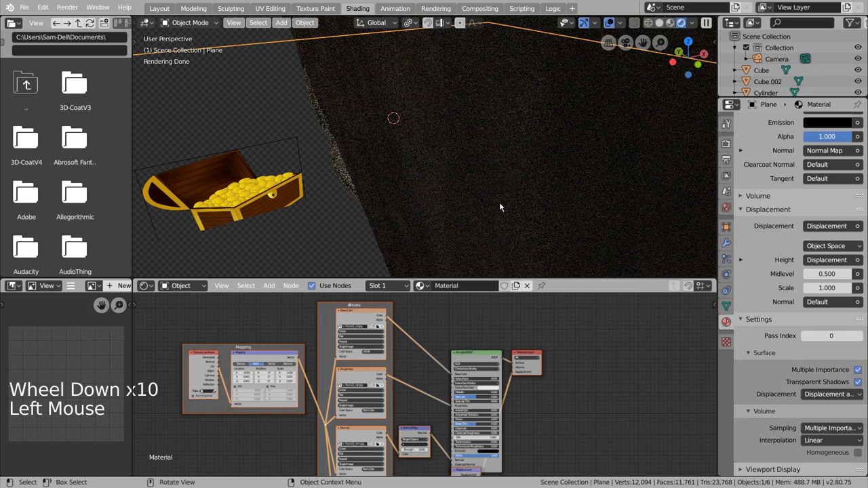
scroll("down", 3)
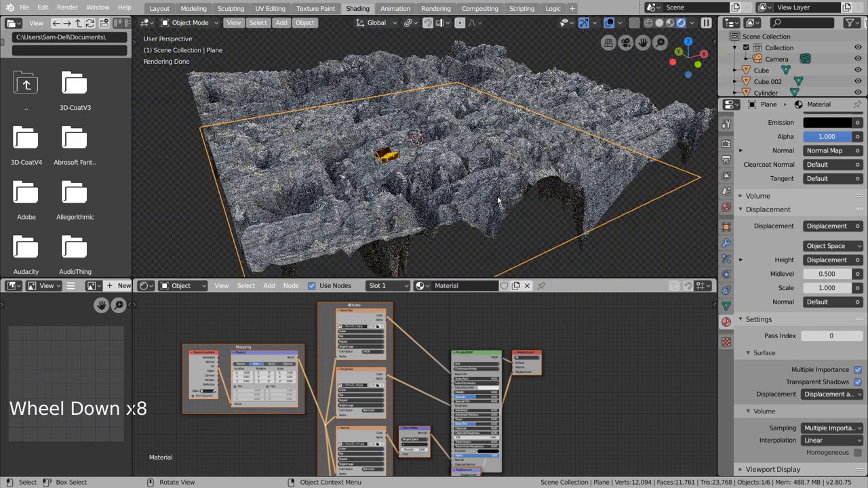
scroll("up", 3)
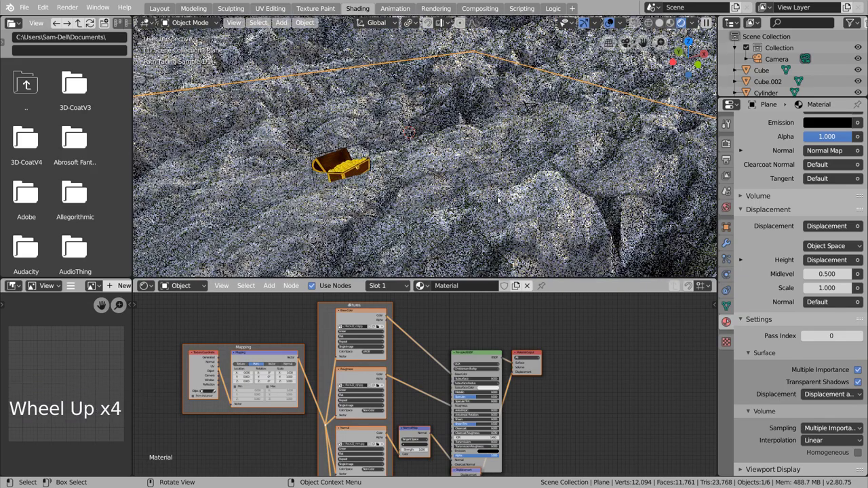
scroll("down", 3)
left_click(601, 107)
left_click(556, 146)
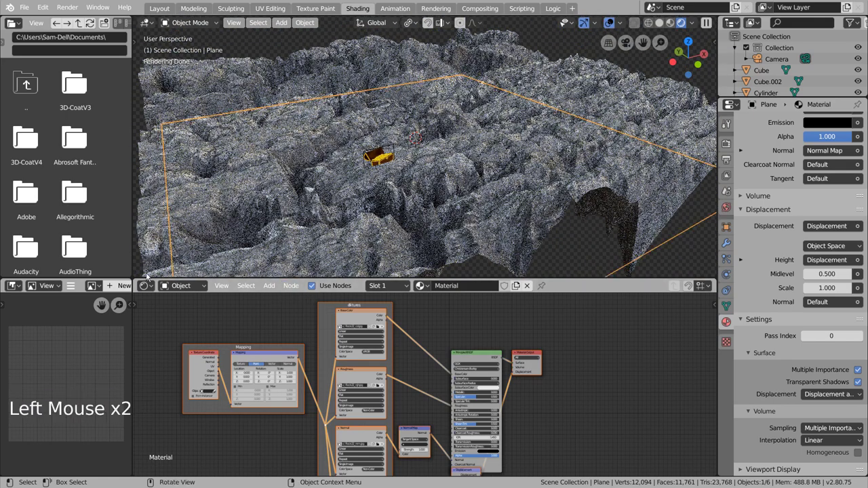
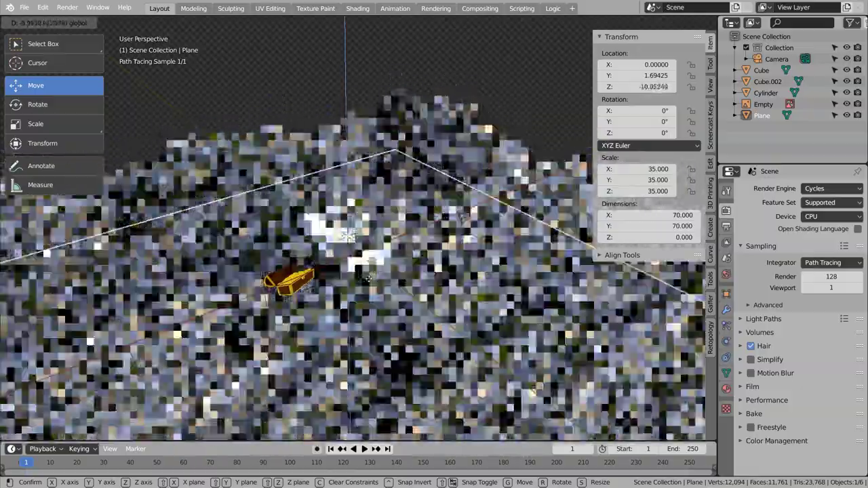
Step: Move the rock terrain beneath the chest and check the framing through the scene camera
scroll("up", 3)
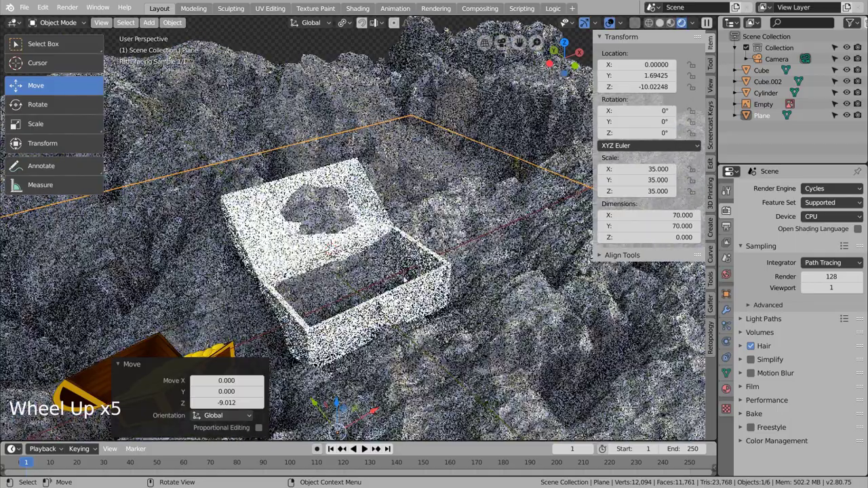
middle_click(448, 262)
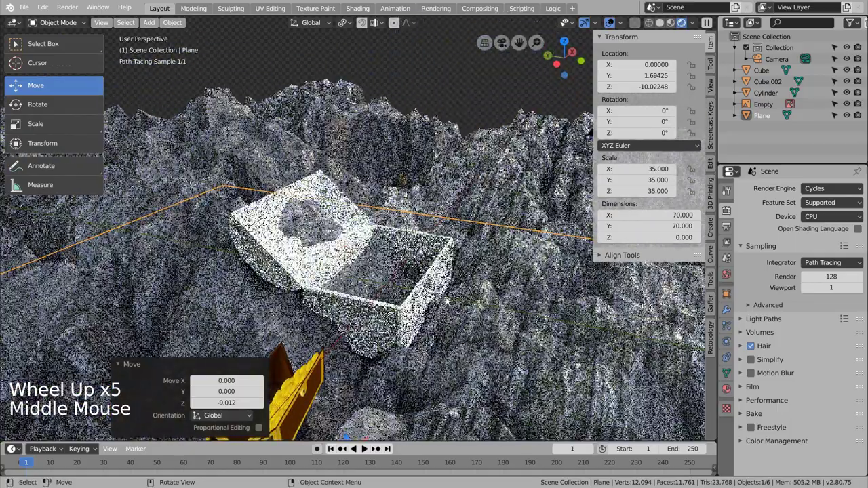
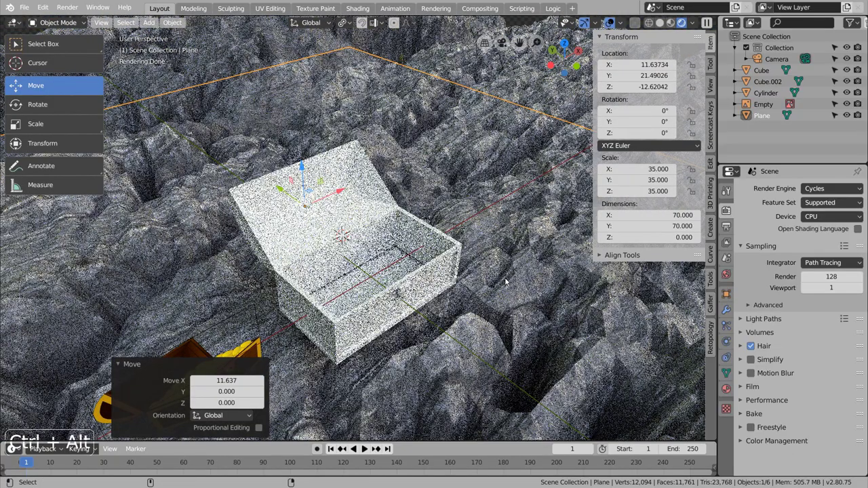
middle_click(455, 321)
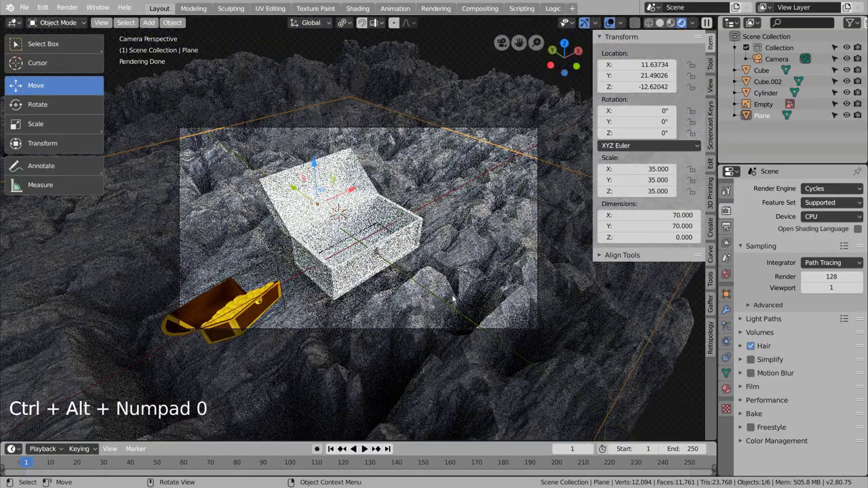
key("shift+`")
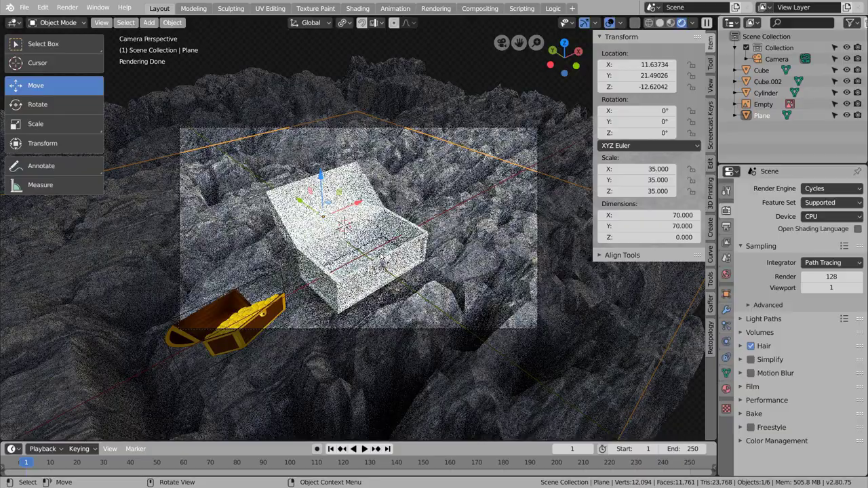
key("shift+`")
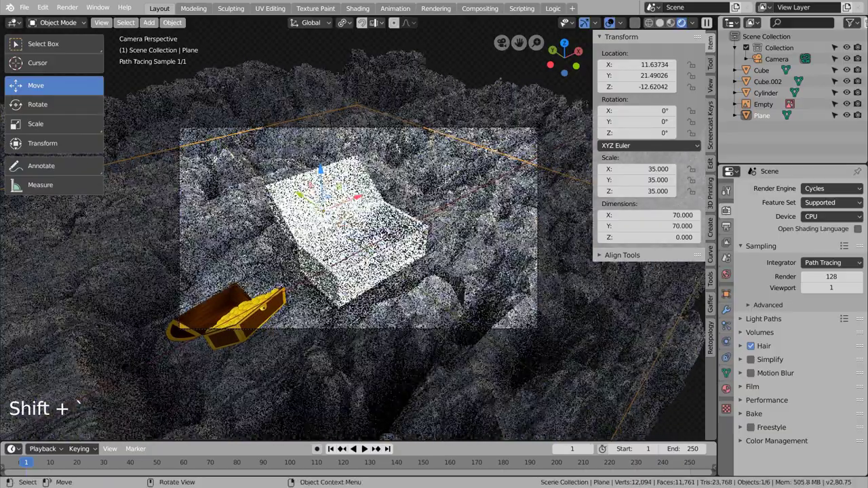
key("KP_0")
scroll("down", 3)
scroll("down", 3)
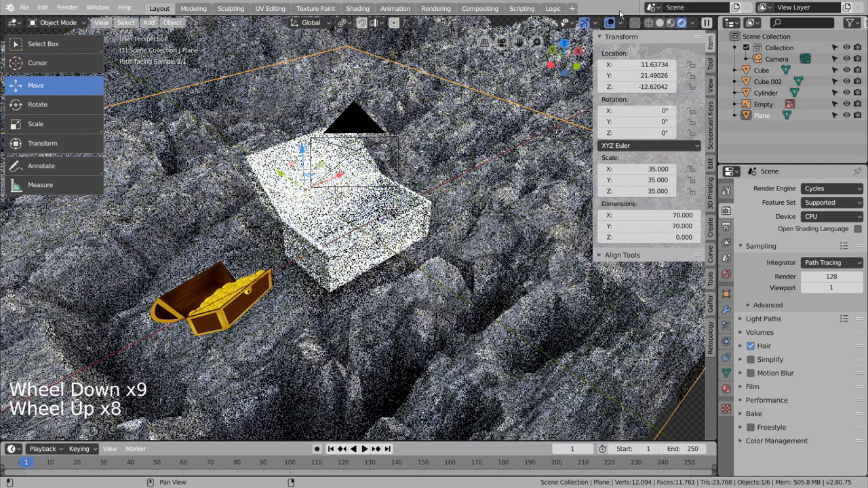
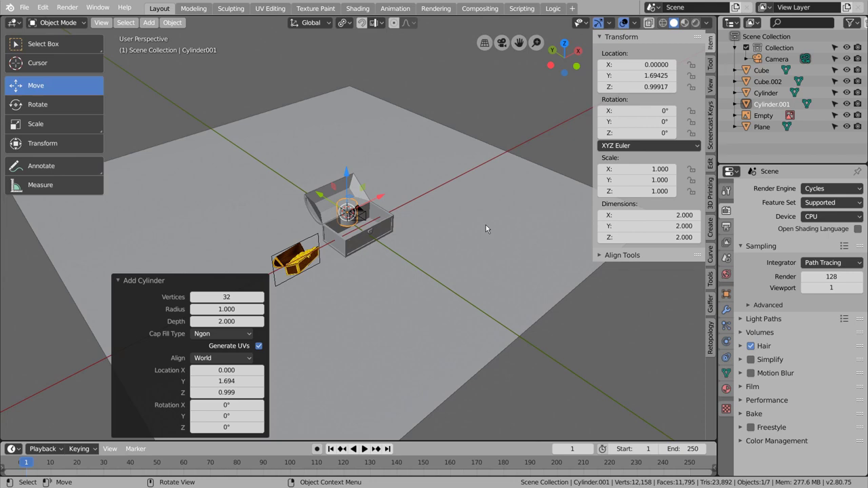
Step: Scale the new cylinder down and flatten it into a thin coin disc about 0.55 wide
scroll("up", 3)
scroll("down", 3)
scroll("up", 3)
key("s")
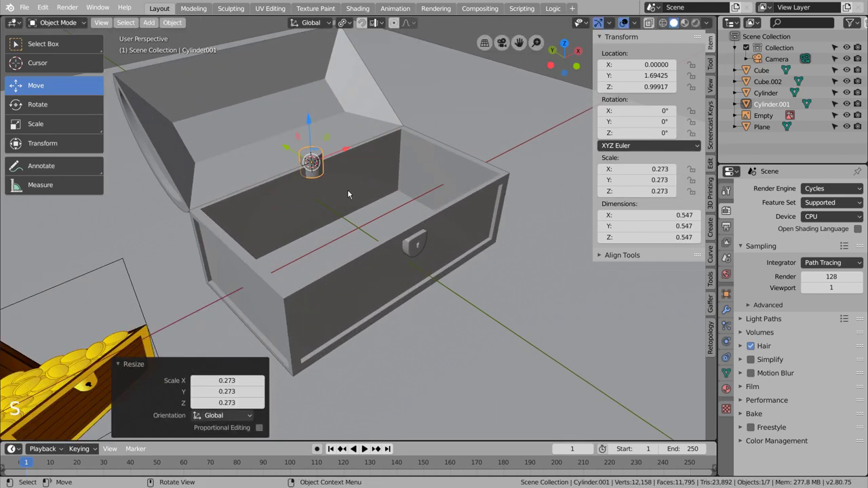
scroll("up", 3)
key("s")
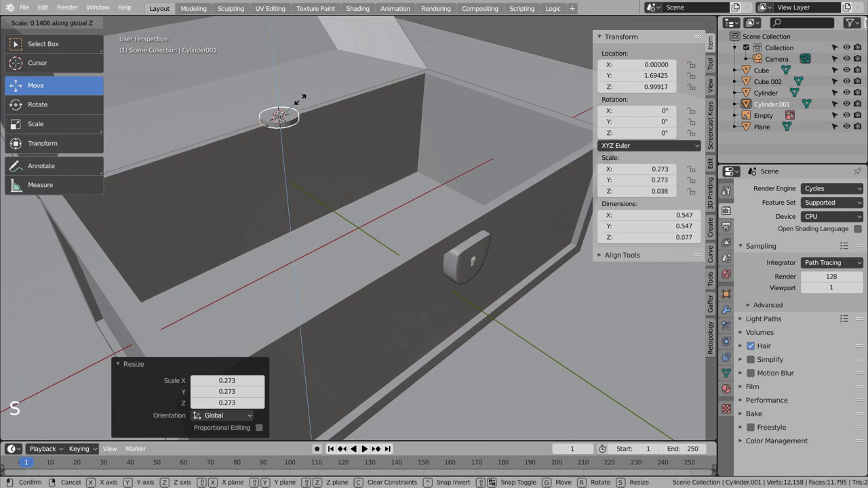
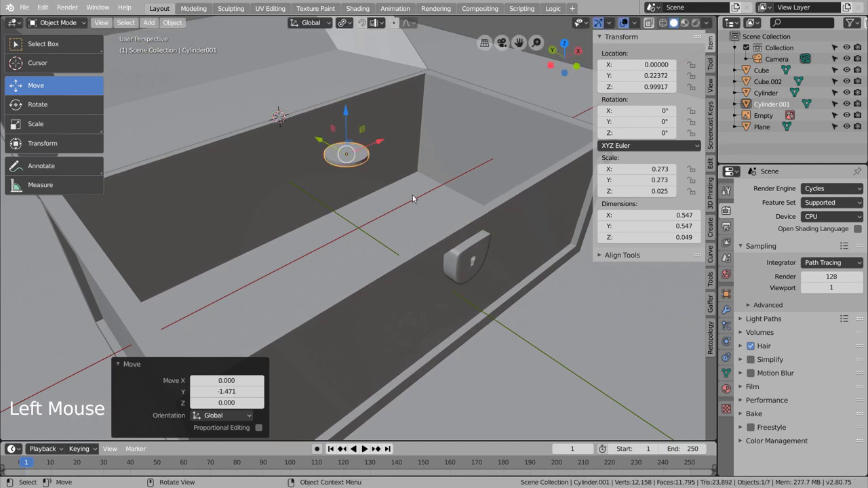
Step: View the coin from above, edit its mesh in face select and start unwrapping the top face
middle_click(416, 199)
key("KP_1")
key("KP_7")
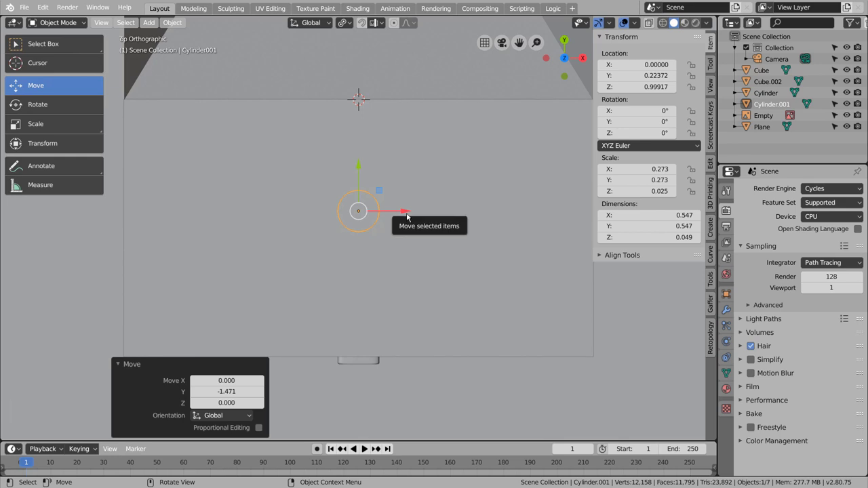
key("Tab")
key("a")
key("3")
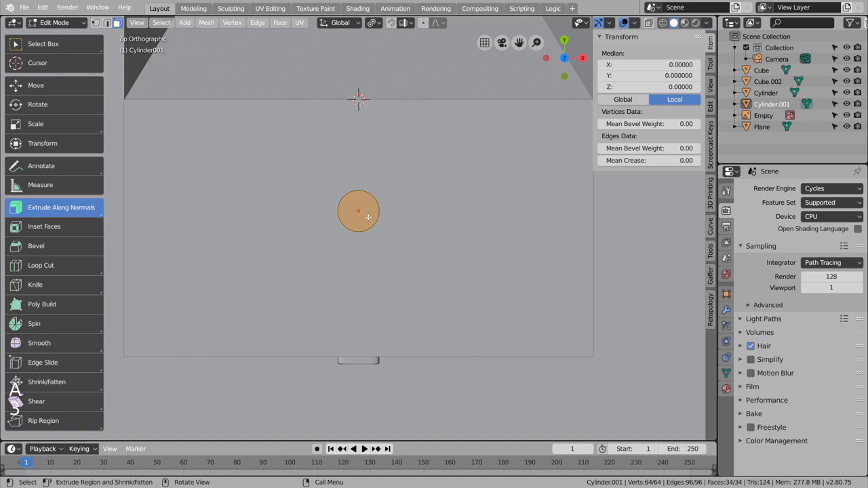
key("u")
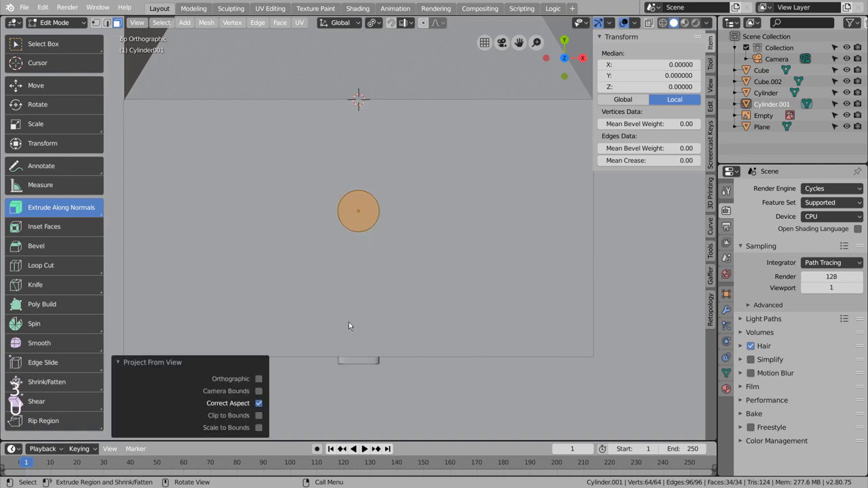
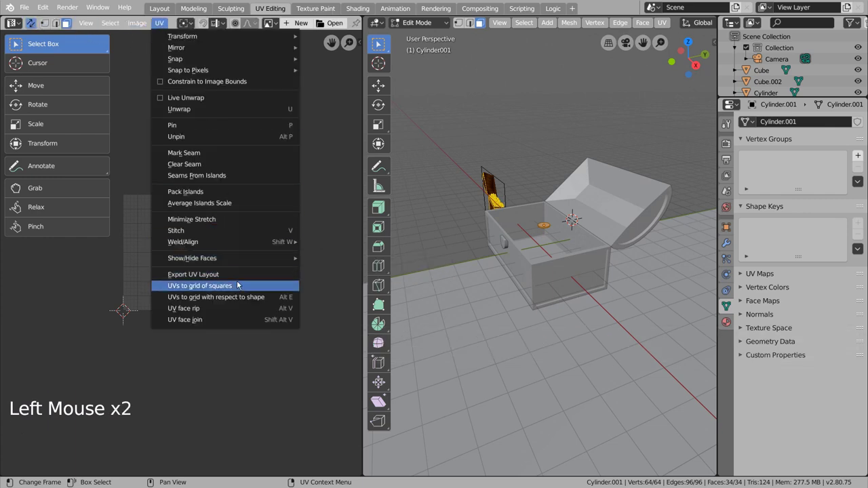
Step: Export the coin's UV layout as an image named coins2
left_click(190, 48)
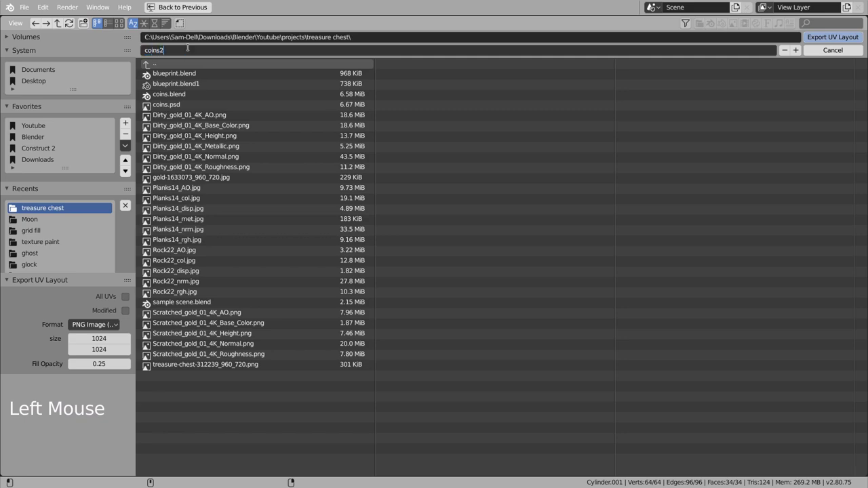
key("Return")
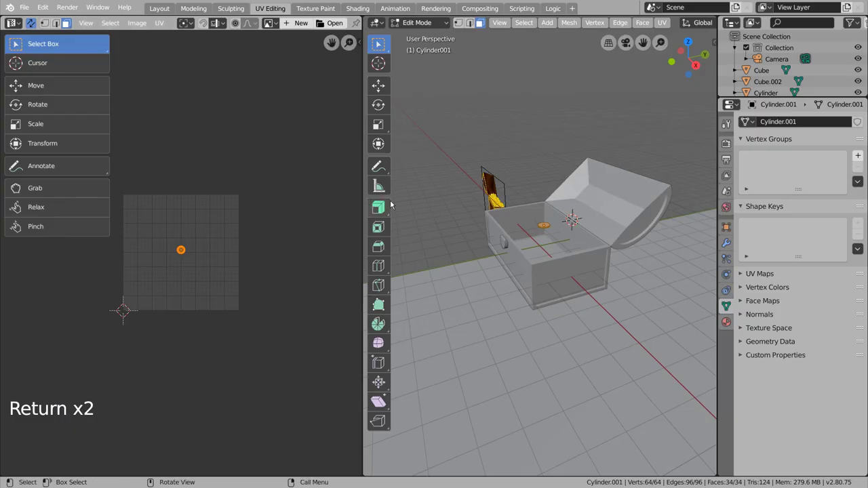
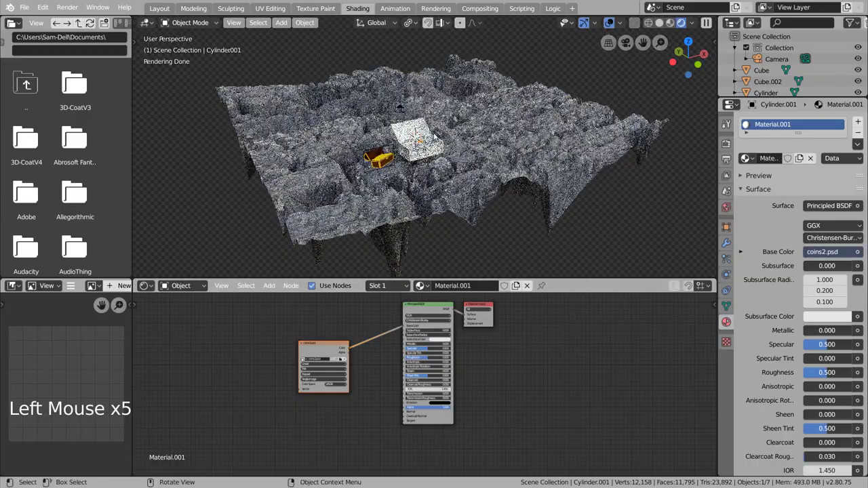
Step: Preview the coin wearing its coins2 image texture in Material Preview shading
key("KP_Decimal")
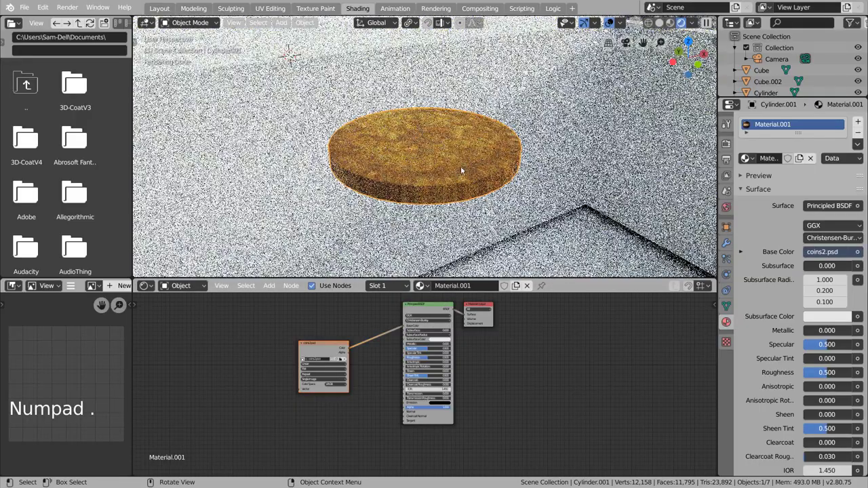
middle_click(474, 150)
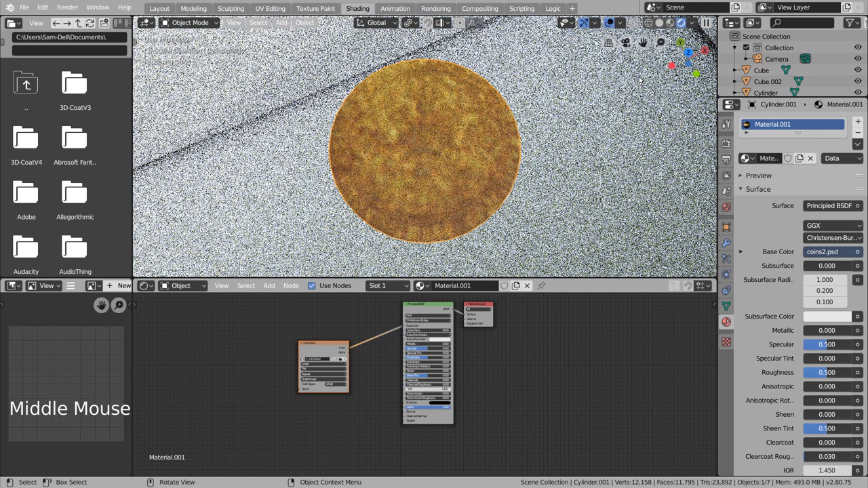
left_click(657, 55)
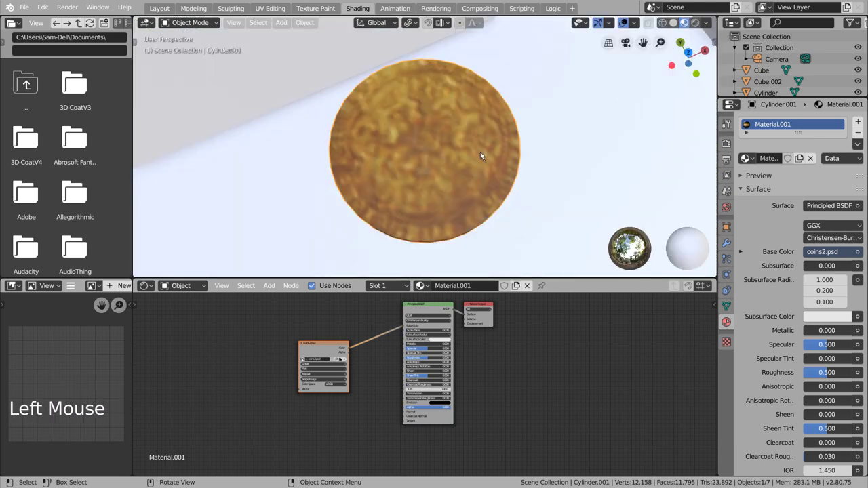
middle_click(475, 180)
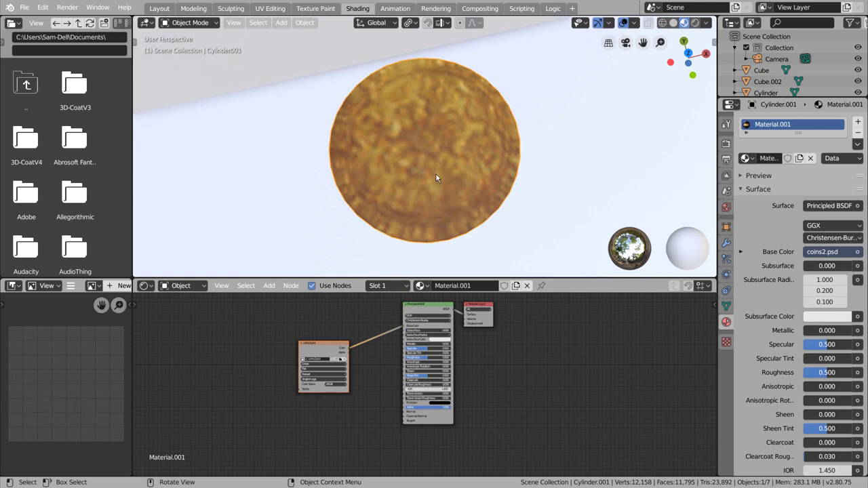
left_click(327, 344)
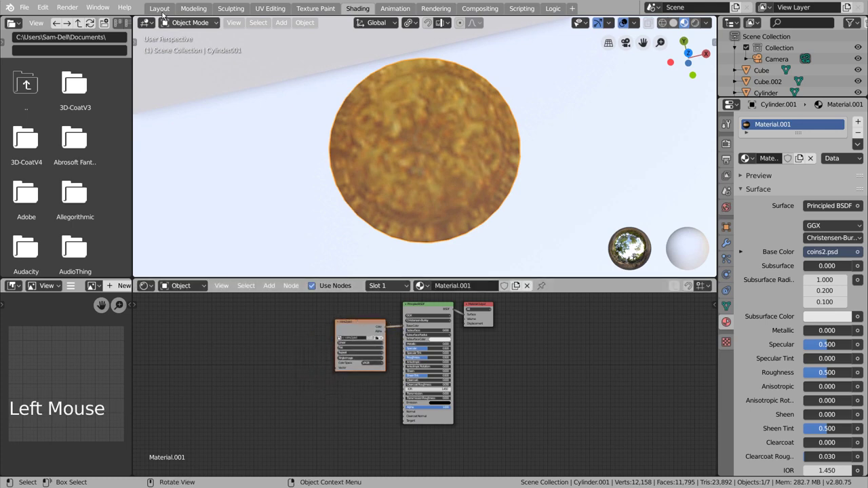
Step: Back in Layout, set the coin material to Metallic 0.853 and Roughness 0.408
left_click(161, 9)
key("KP_Decimal")
middle_click(388, 181)
left_click(690, 23)
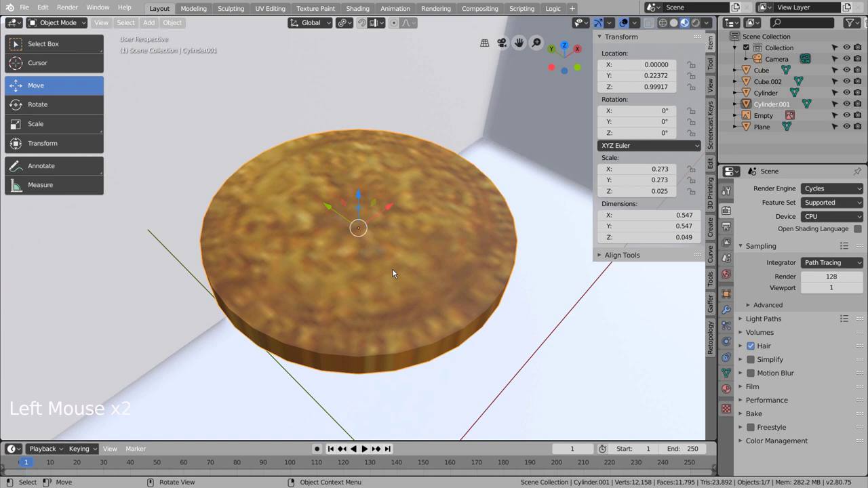
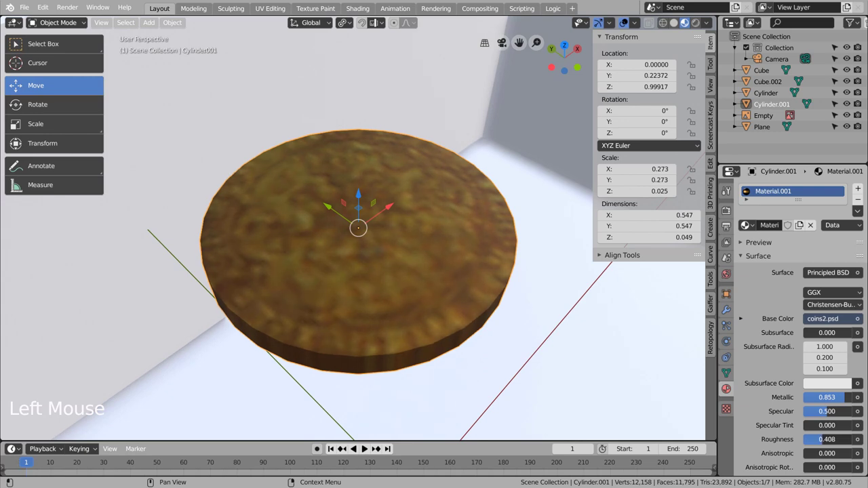
scroll("down", 3)
Step: Scale the coin's mesh thinner, about 0.029 tall, sitting inside the open chest
middle_click(534, 319)
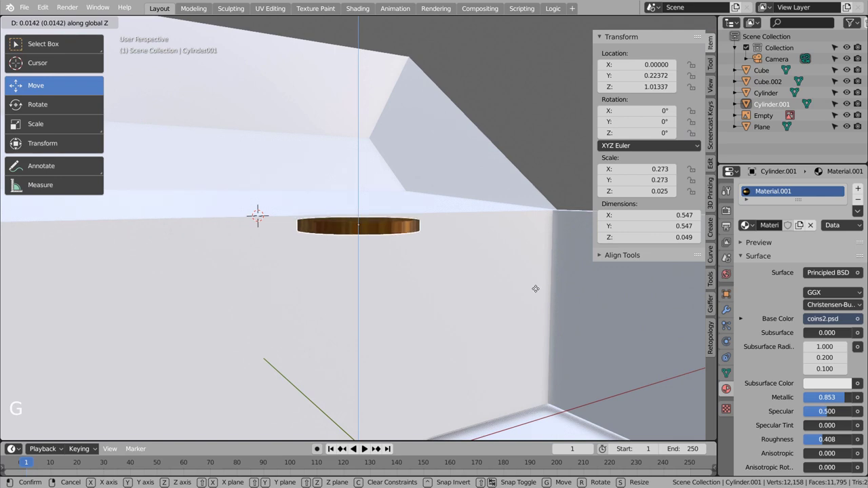
key("ctrl+z")
key("Tab")
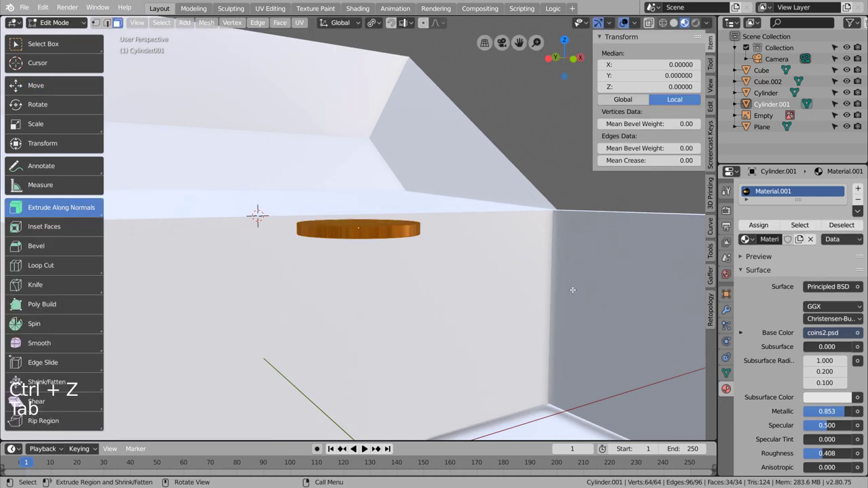
key("s")
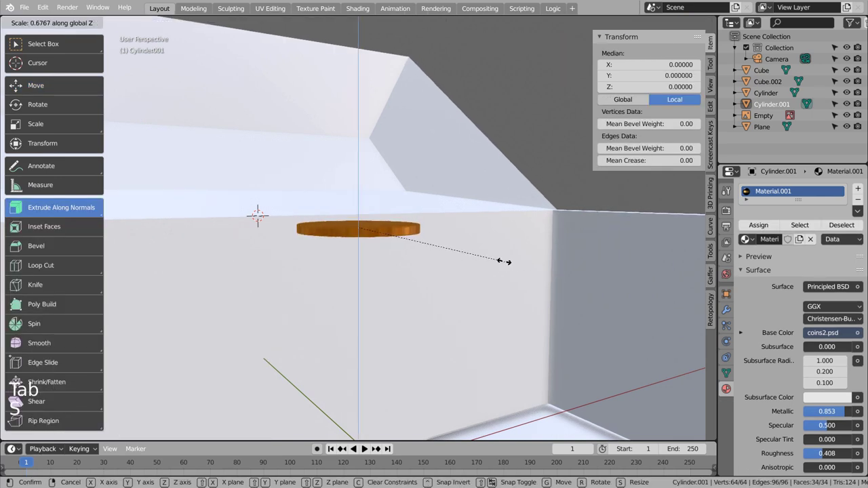
key("Tab")
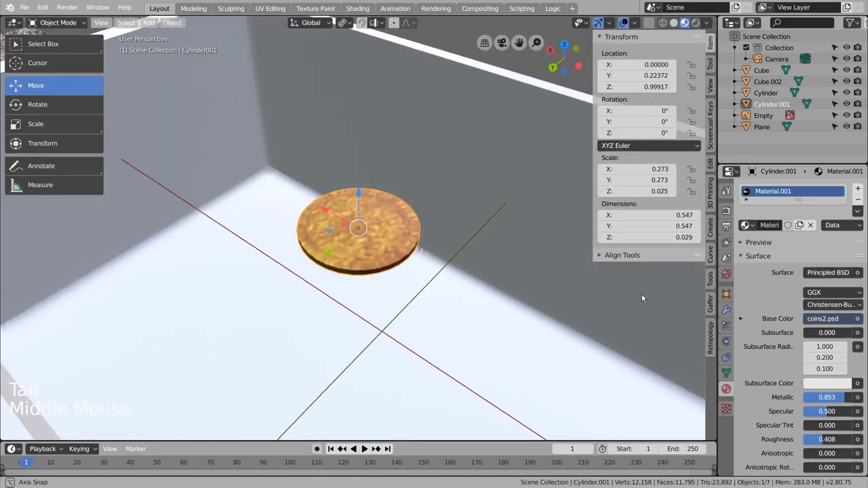
scroll("down", 3)
middle_click(526, 297)
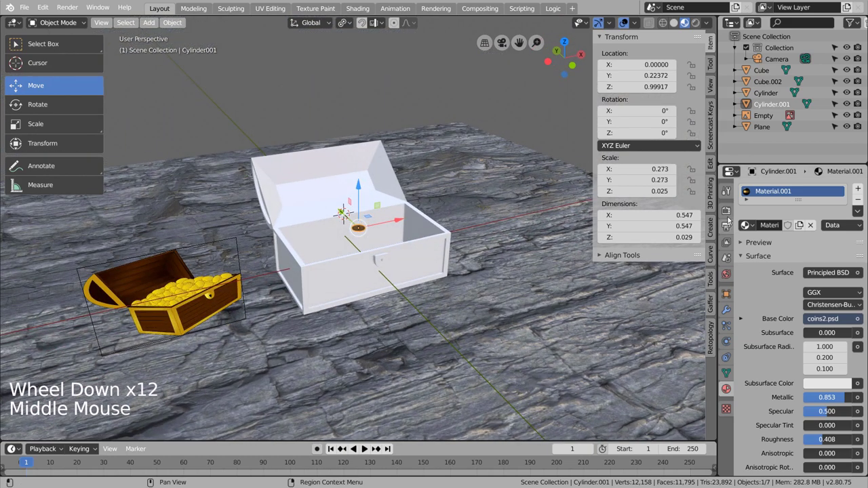
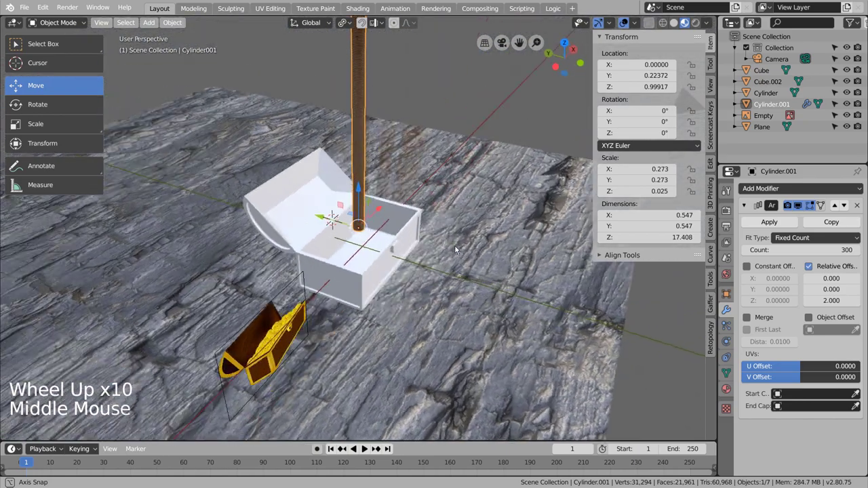
Step: Apply the Array so the 300-coin stack becomes real geometry and start editing its mesh
left_click(788, 221)
middle_click(463, 240)
scroll("up", 3)
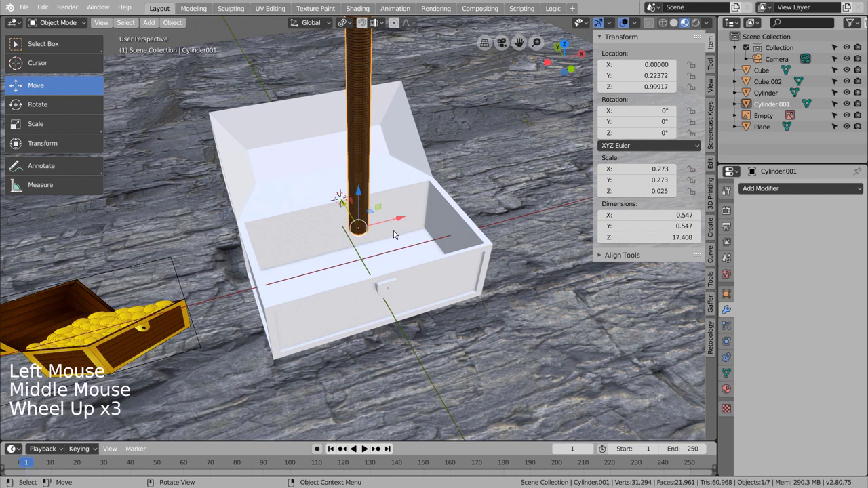
left_click(360, 164)
scroll("up", 3)
key("Tab")
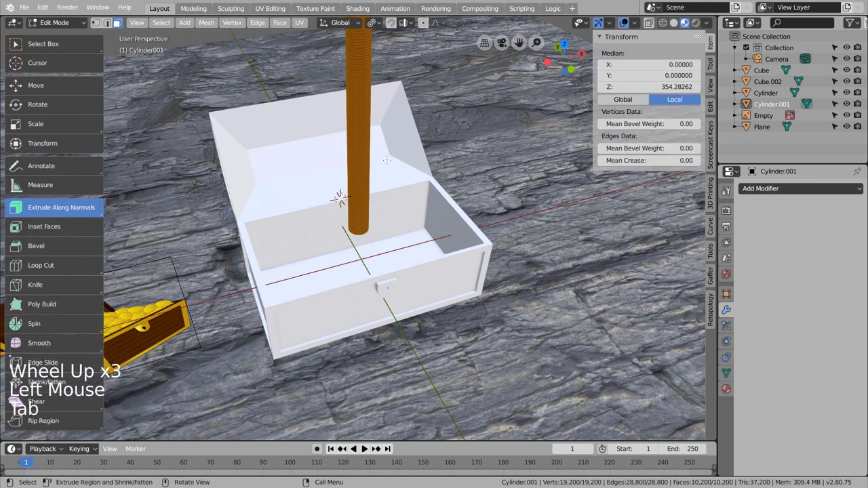
Step: Undo the attempted separation and give the coin stack an Active rigid body
key("p")
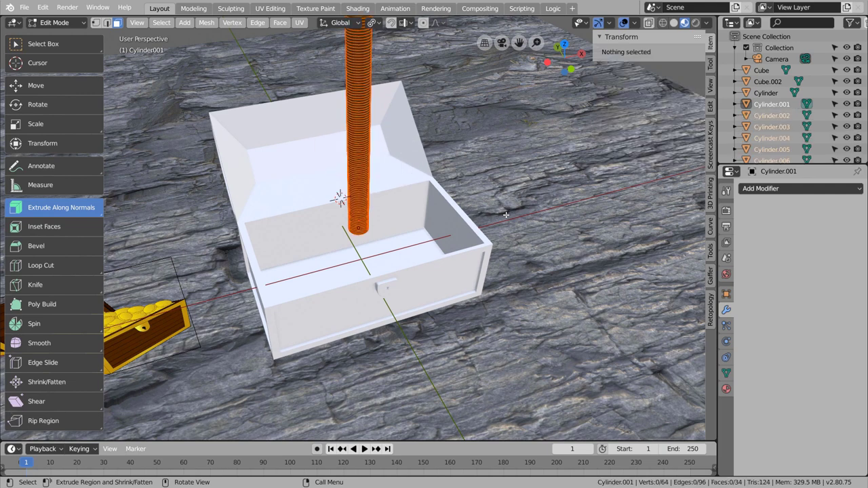
key("ctrl+z")
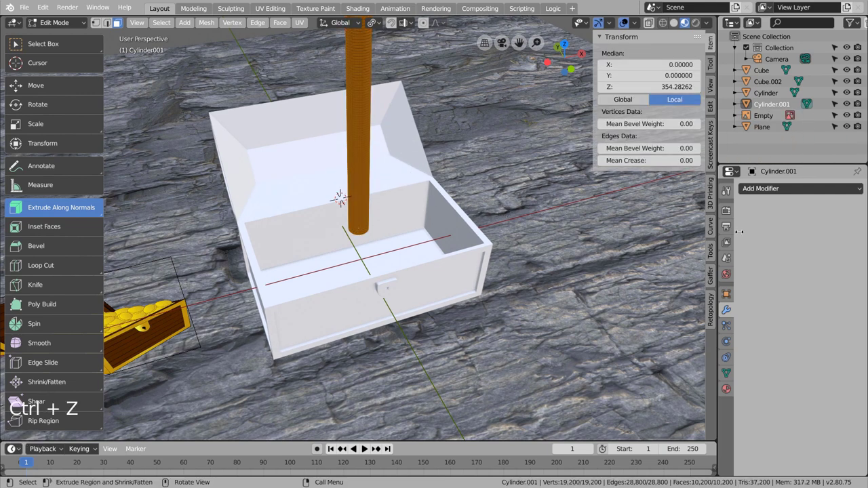
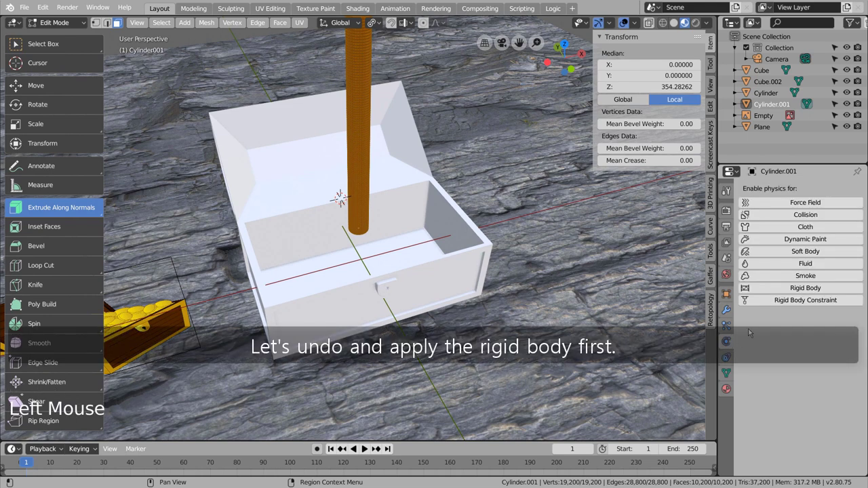
left_click(806, 286)
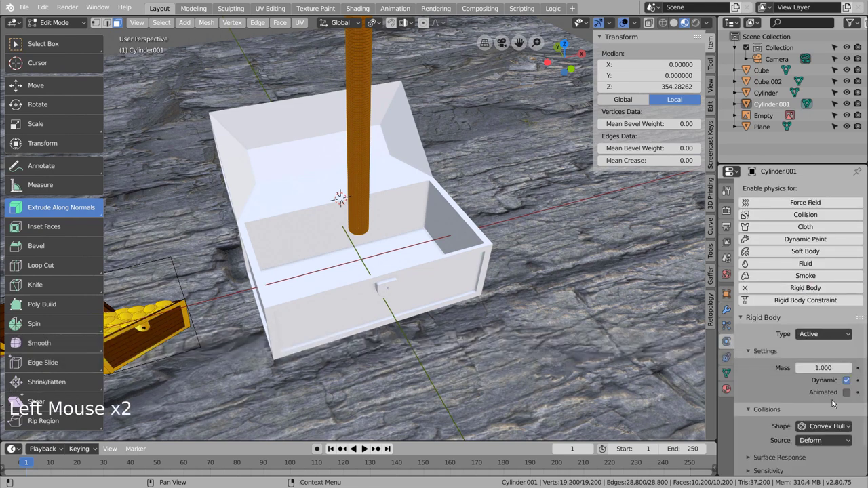
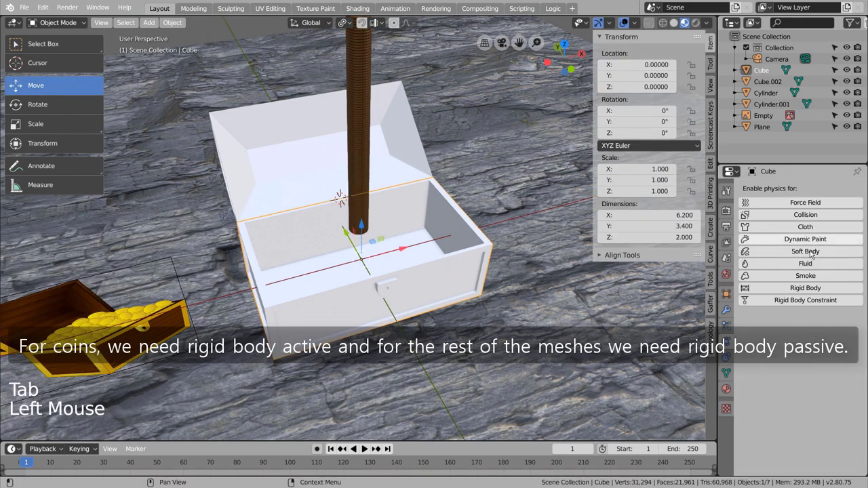
Step: Give the chest box and lid Passive rigid bodies as colliders
left_click(804, 286)
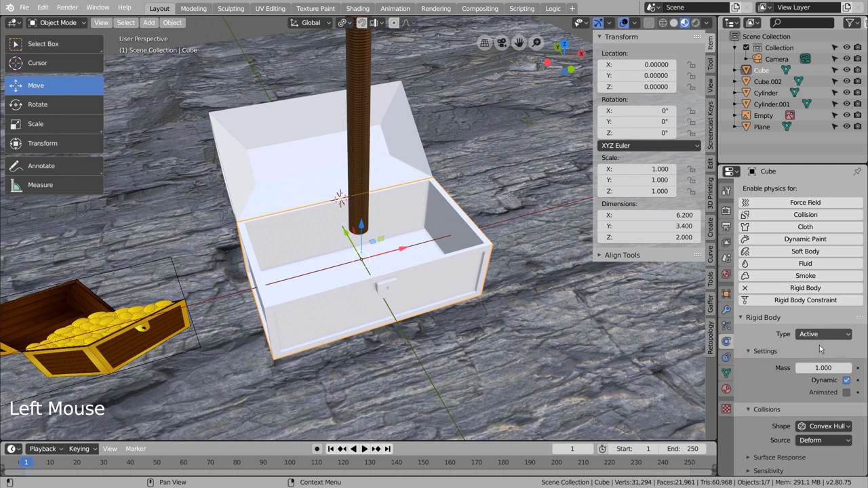
left_click(836, 336)
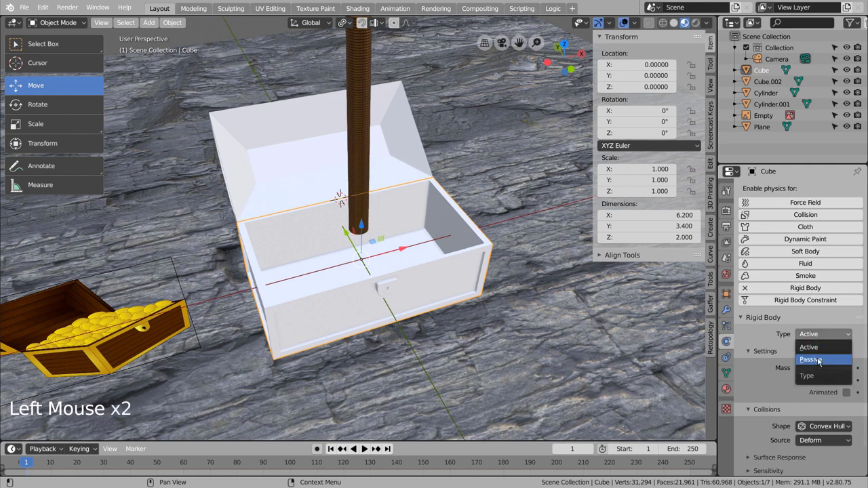
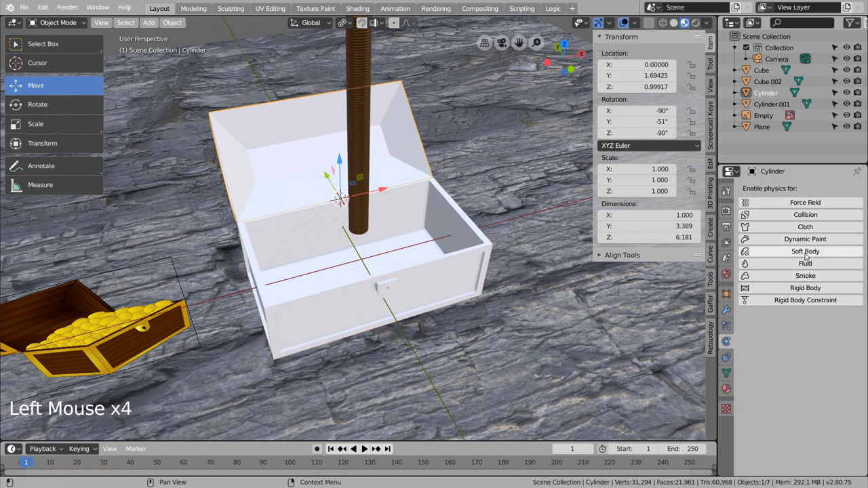
left_click(800, 286)
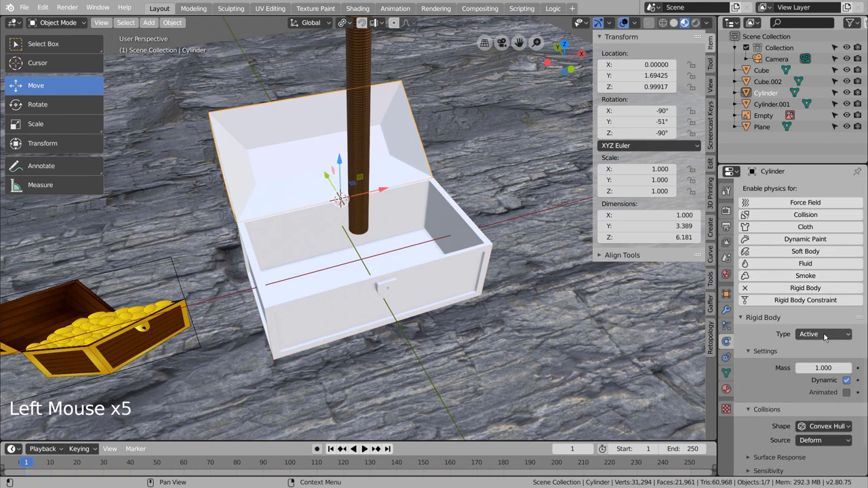
left_click(827, 335)
left_click(824, 404)
Step: Make the terrain plane a Passive rigid body colliding with its exact Mesh shape
left_click(620, 318)
left_click(819, 286)
left_click(821, 338)
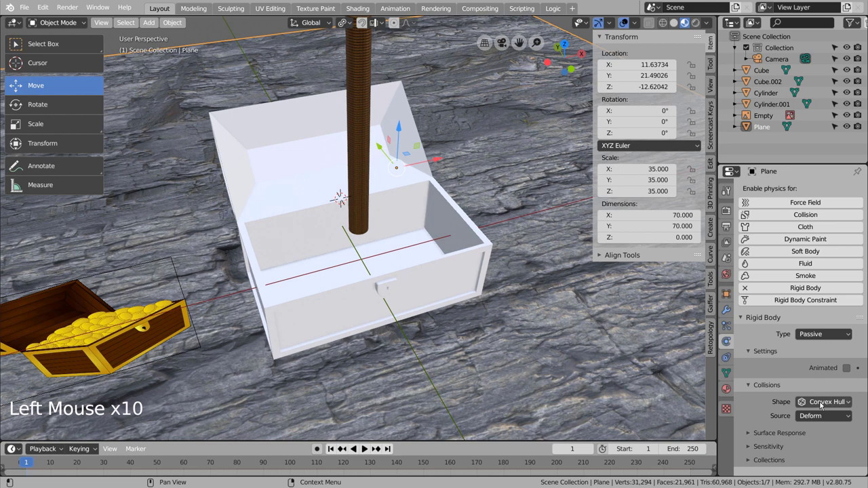
left_click(823, 405)
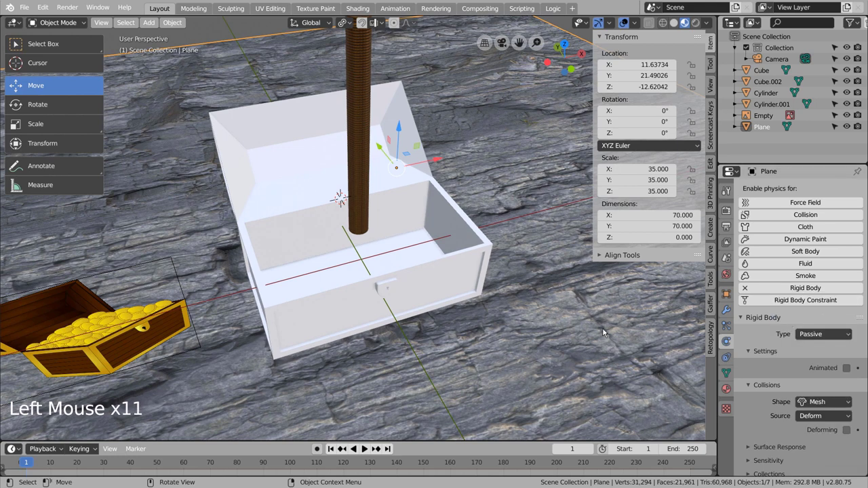
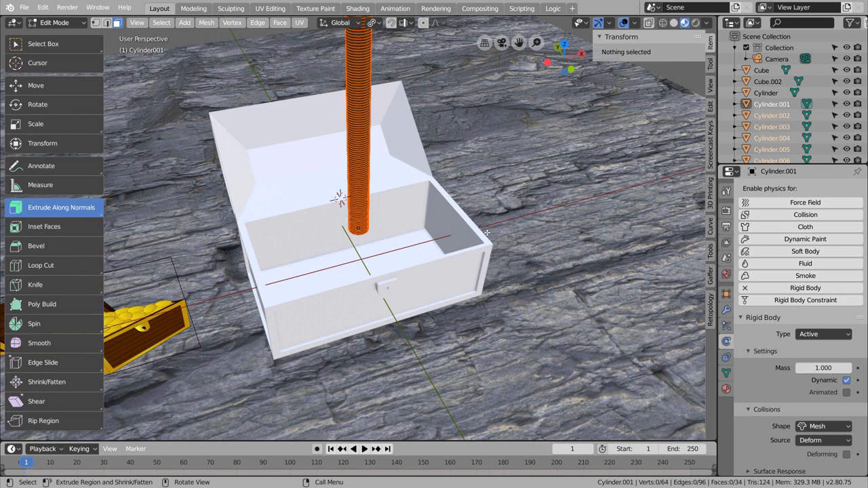
Step: Move the separated coins into a new collection named coins
key("Tab")
key("m")
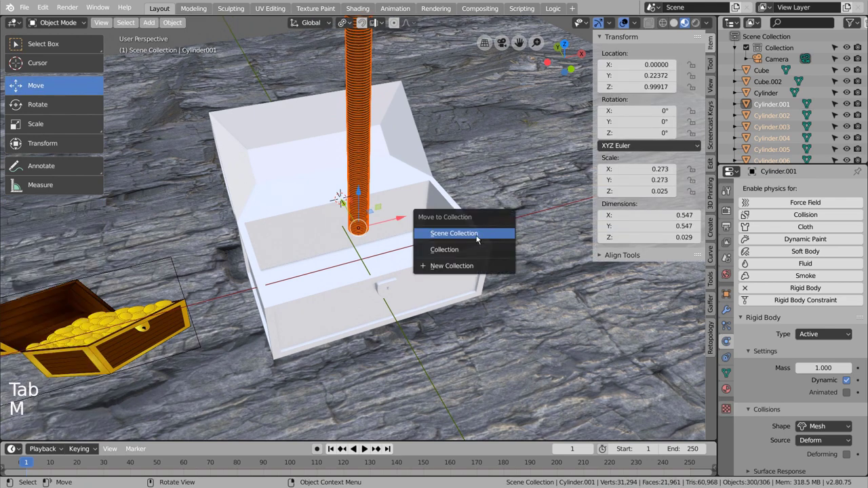
key("ctrl+z")
key("m")
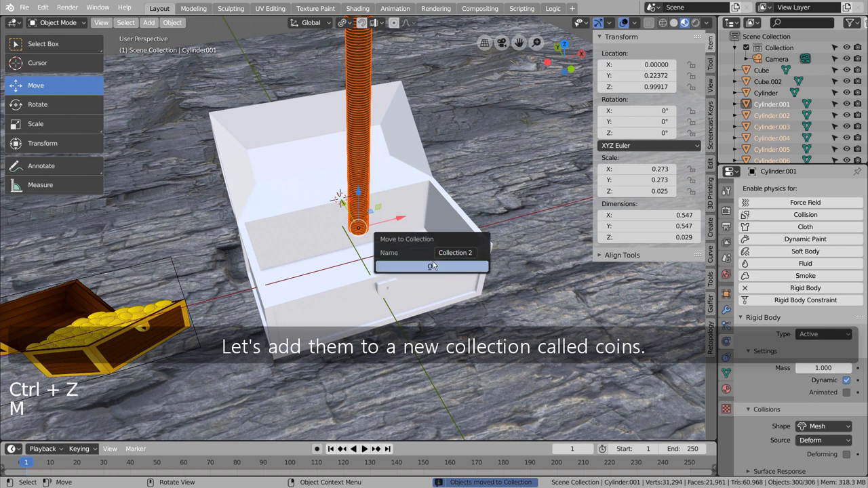
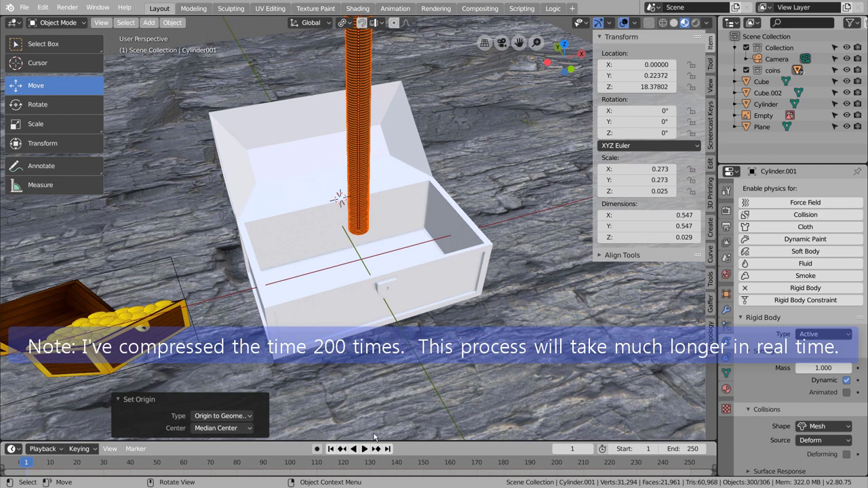
Step: Play the simulation to watch the coins fall into the chest, then rewind to frame 1
left_click(370, 448)
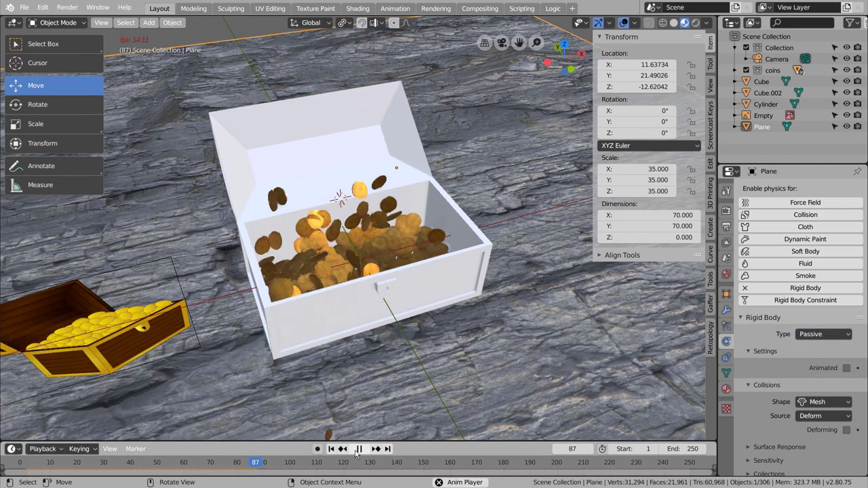
left_click(359, 451)
left_click(334, 452)
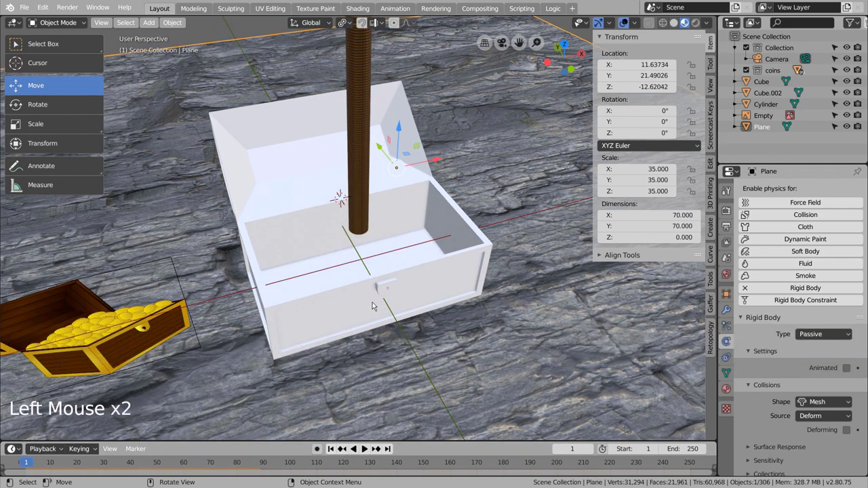
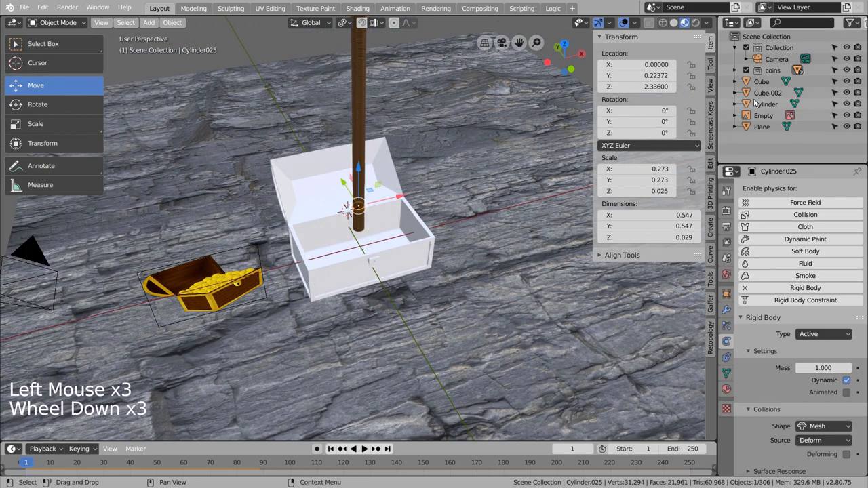
left_click(759, 89)
Step: Duplicate the coins collection in the Outliner and select all its coin objects
left_click(761, 73)
right_click(762, 71)
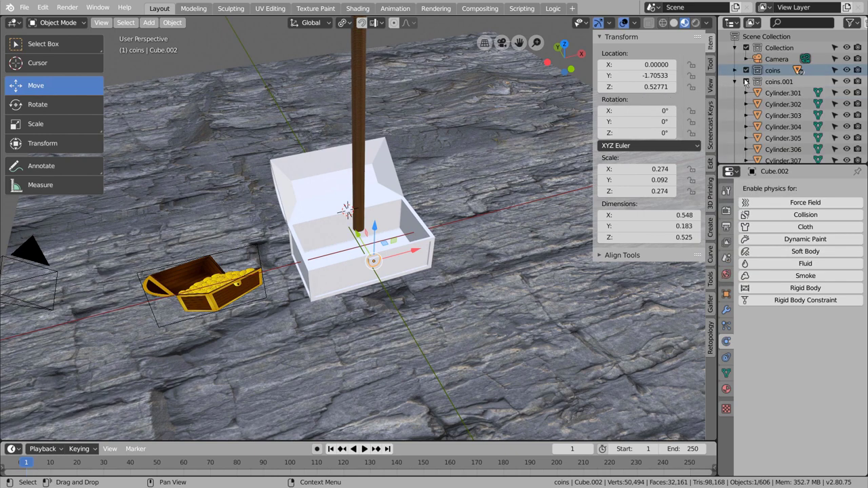
left_click(739, 83)
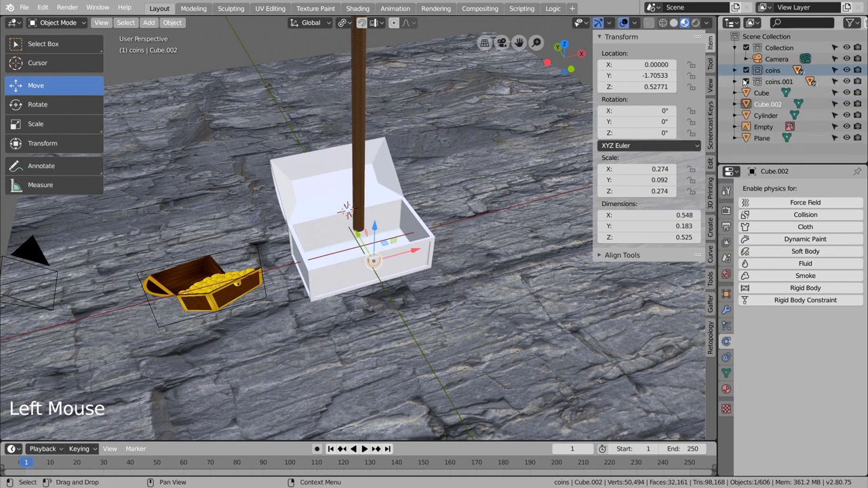
right_click(772, 80)
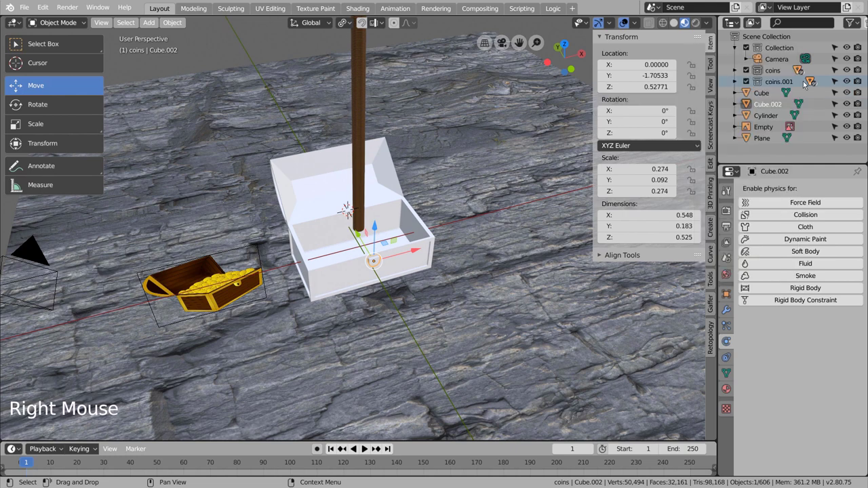
left_click(792, 82)
right_click(779, 82)
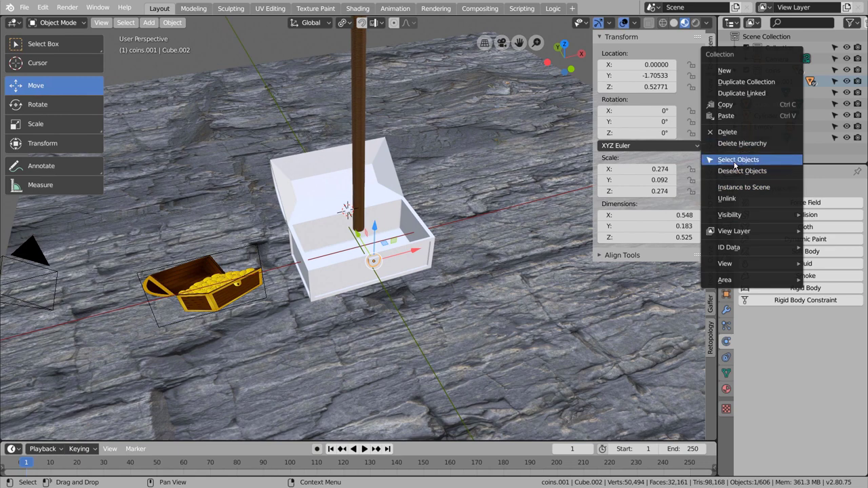
left_click(401, 42)
Step: Duplicate the coin column along X until five stacks stand over the chest
key("shift+d")
key("shift+d")
key("shift+d")
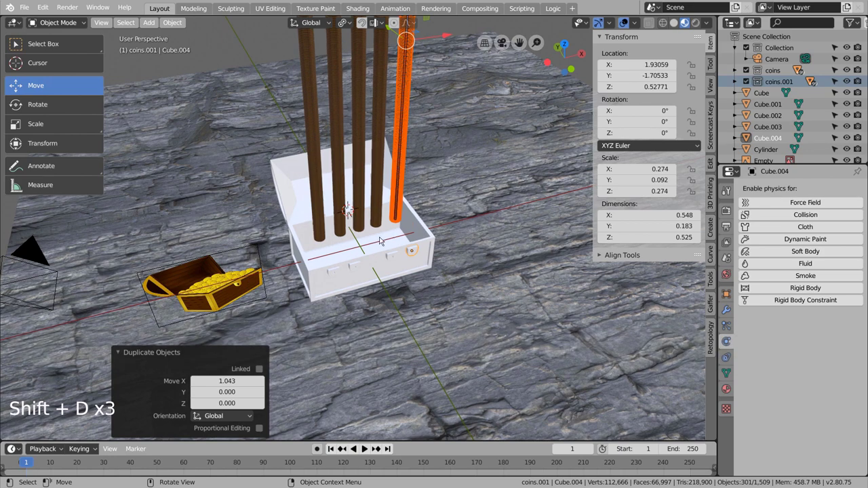
left_click(379, 236)
left_click(671, 32)
left_click(669, 27)
Step: Switch to wireframe display and play the simulation of all coins pouring in
left_click(367, 449)
left_click(476, 307)
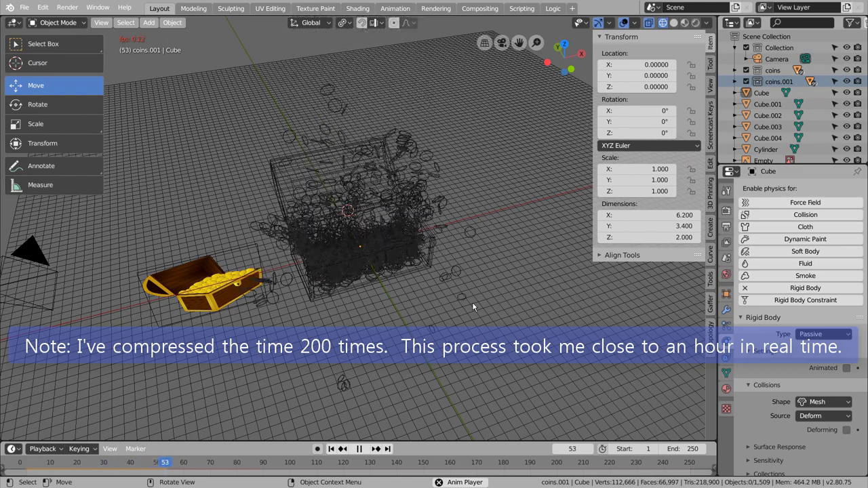
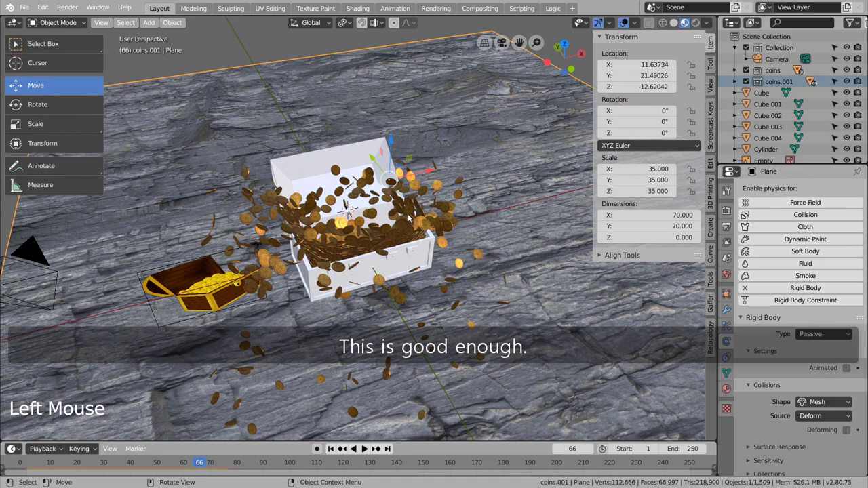
scroll("up", 3)
scroll("down", 3)
left_click(698, 21)
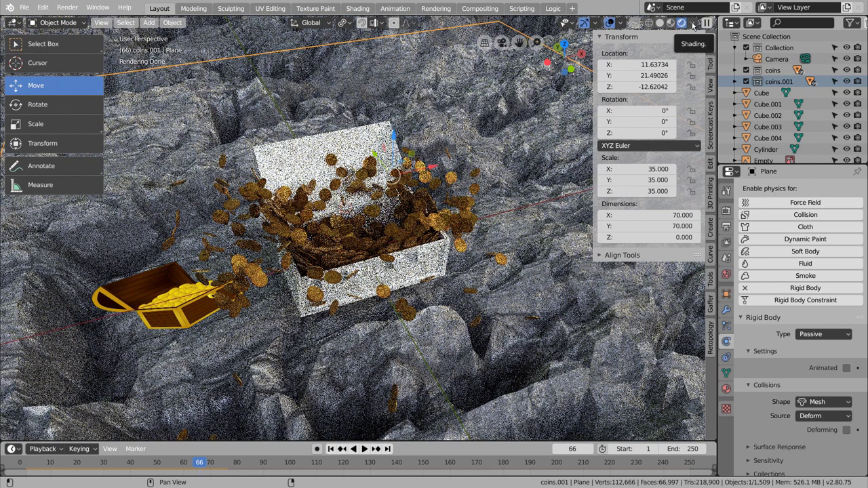
left_click(677, 22)
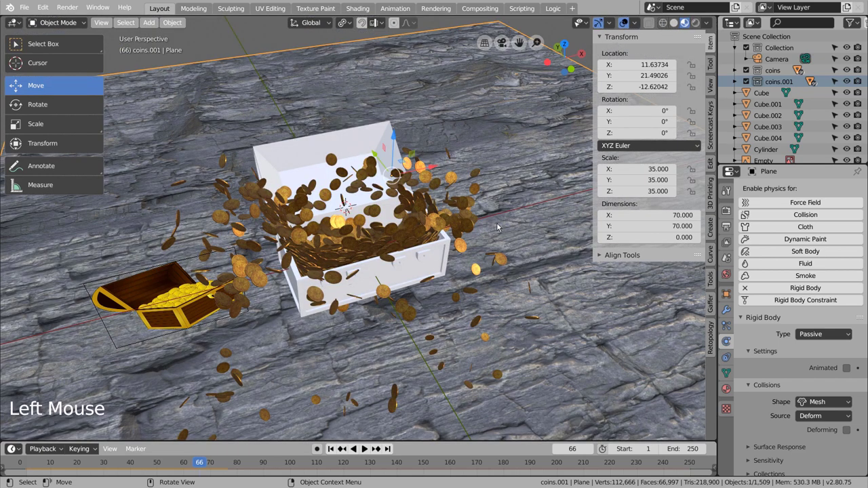
left_click(443, 257)
scroll("up", 3)
left_click(508, 290)
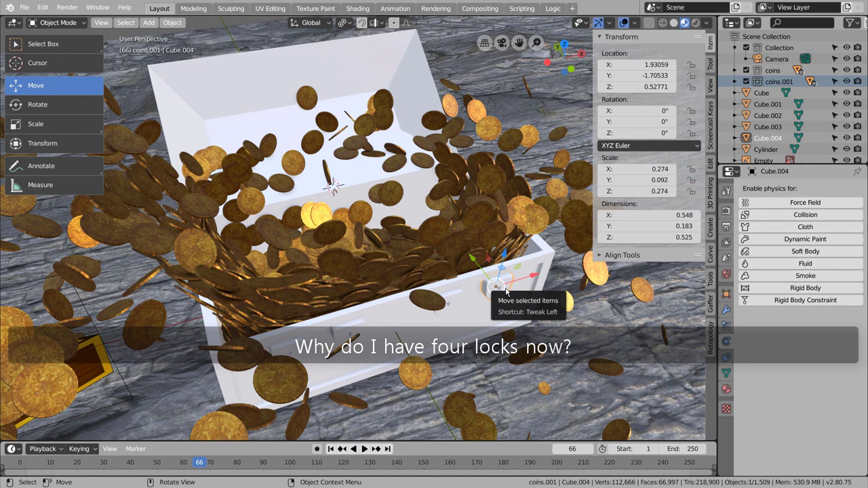
Step: Inspect and select the lock copies on the chest front
left_click(735, 315)
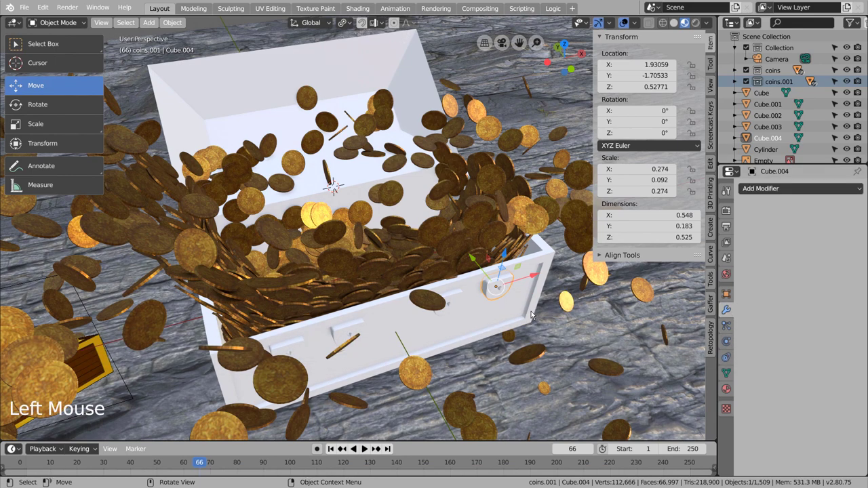
left_click(452, 305)
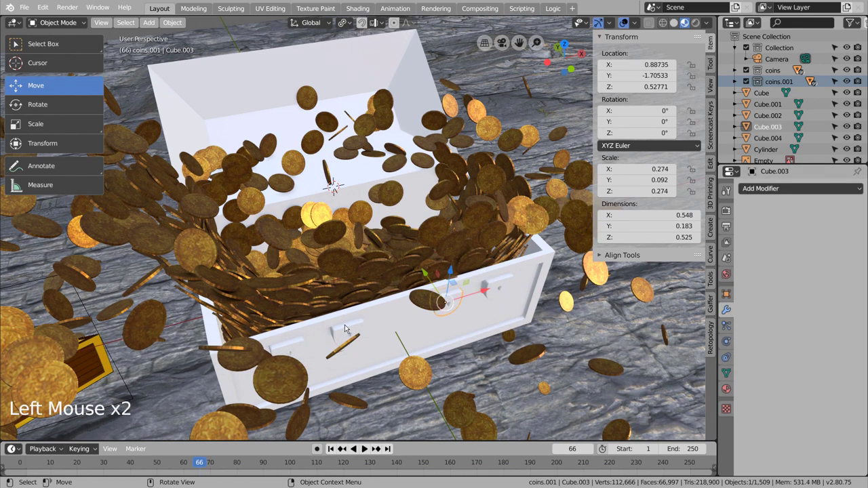
double_click(292, 343)
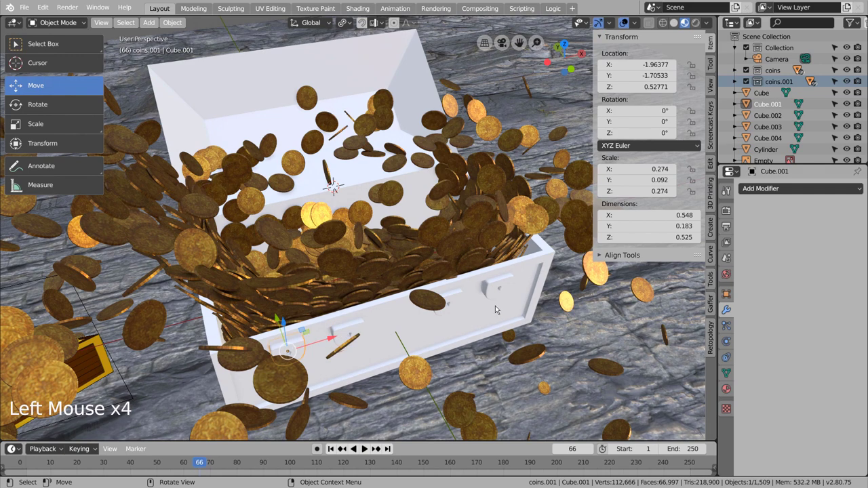
left_click(498, 305)
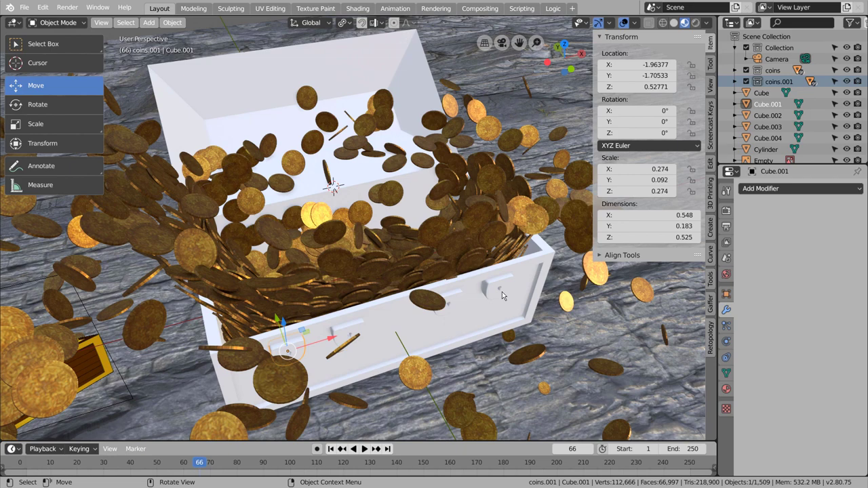
left_click(505, 294)
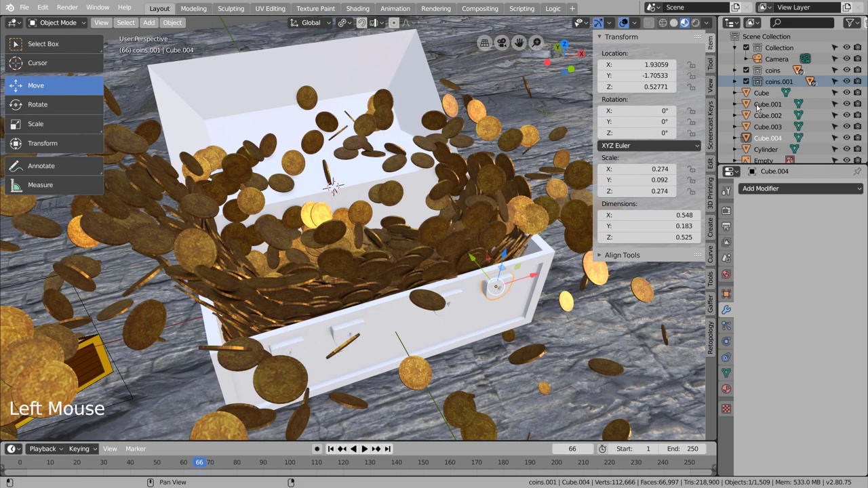
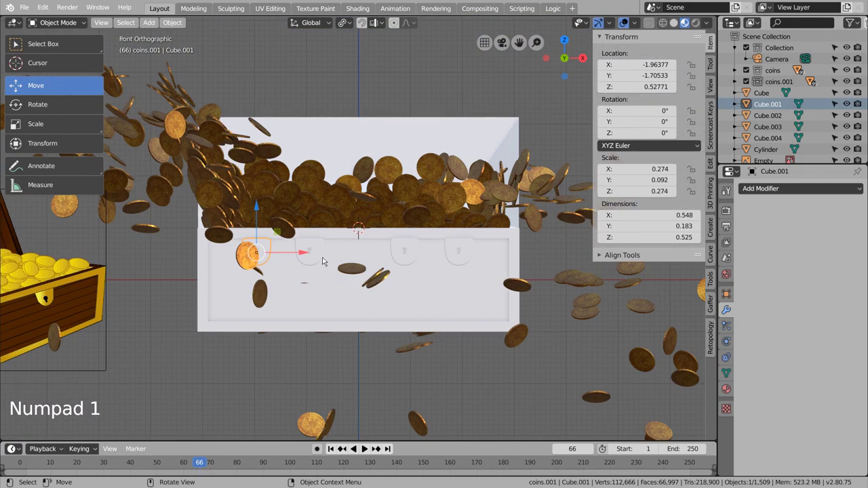
Step: Slide Cube.001 to the centre of the chest front and delete the three extra locks
left_click(309, 251)
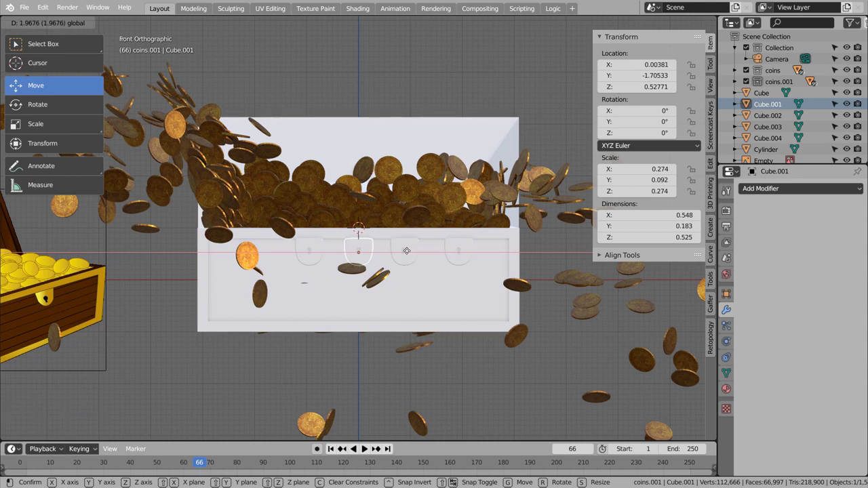
left_click(419, 247)
left_click(476, 246)
double_click(317, 244)
key("x")
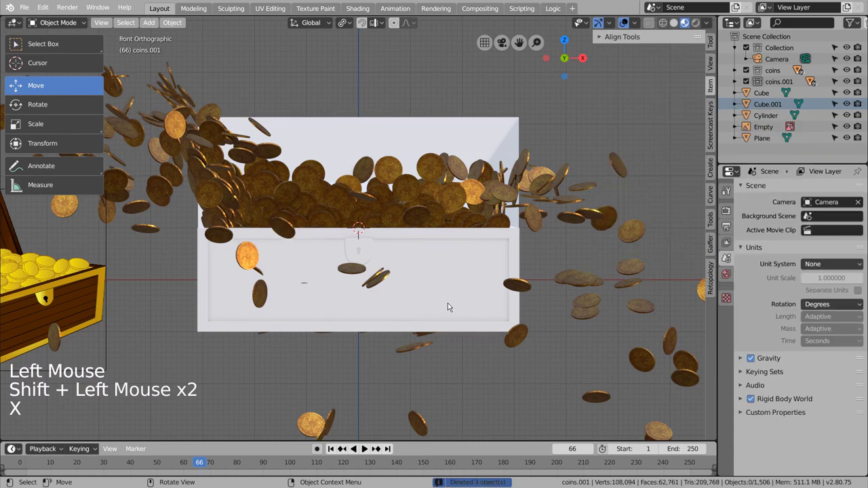
middle_click(465, 311)
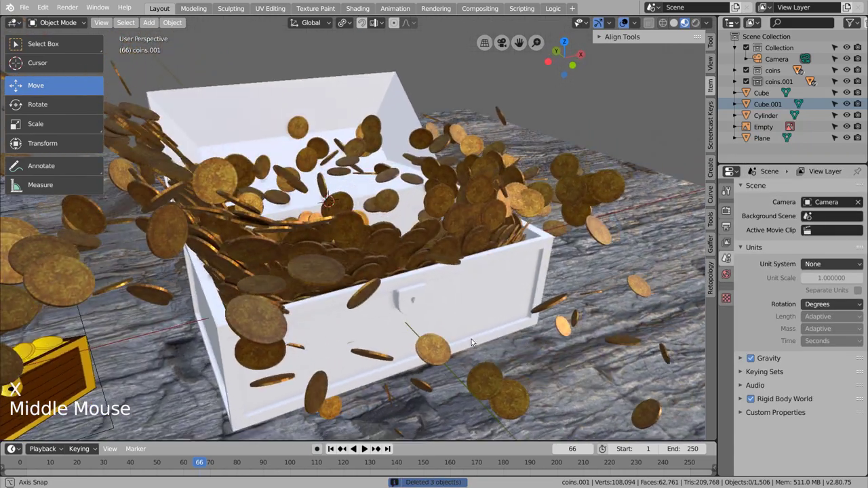
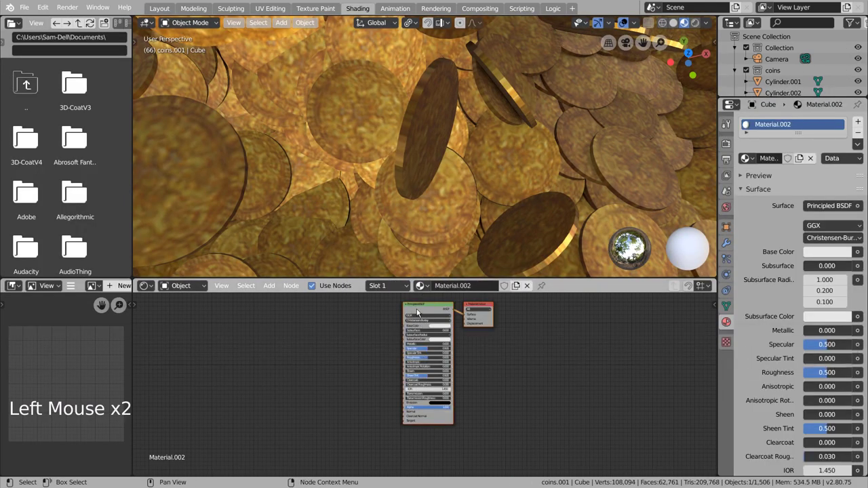
Step: On the chest's Principled BSDF, select the six Dirty_gold_01_4K maps for texture setup
left_click(420, 310)
key("ctrl+shift+t")
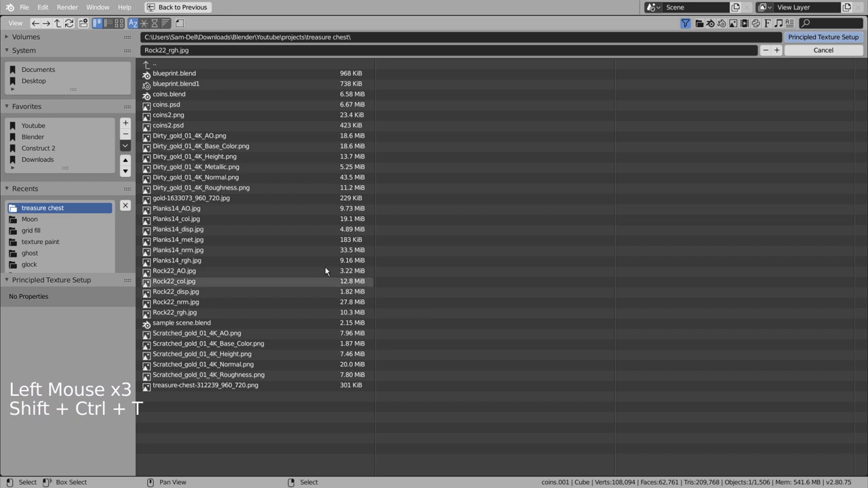
left_click(214, 135)
left_click(217, 149)
left_click(219, 159)
double_click(221, 178)
left_click(221, 192)
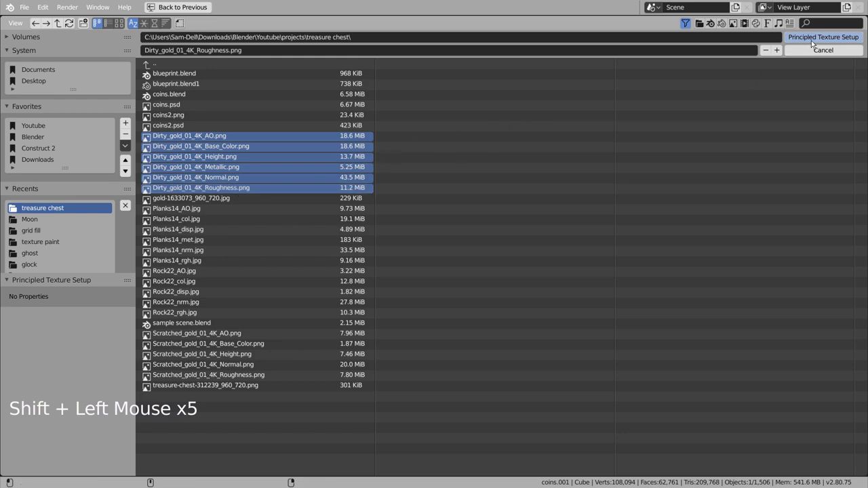
Step: Build the Dirty gold material on the chest body and orbit to inspect its surface
left_click(813, 39)
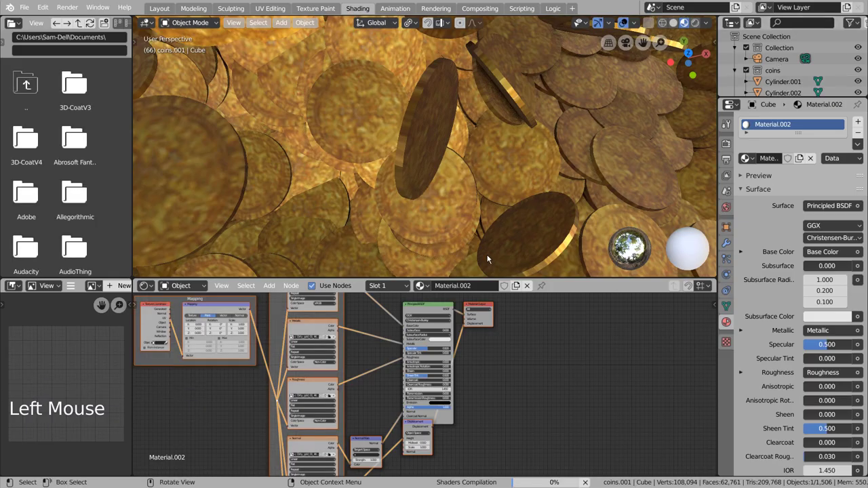
scroll("down", 3)
scroll("down", 3)
middle_click(495, 219)
scroll("down", 3)
scroll("up", 3)
middle_click(410, 167)
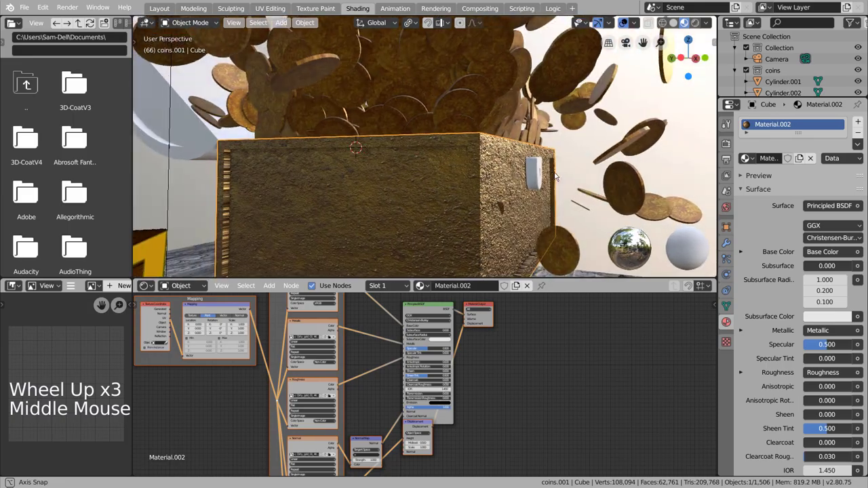
scroll("up", 3)
middle_click(477, 202)
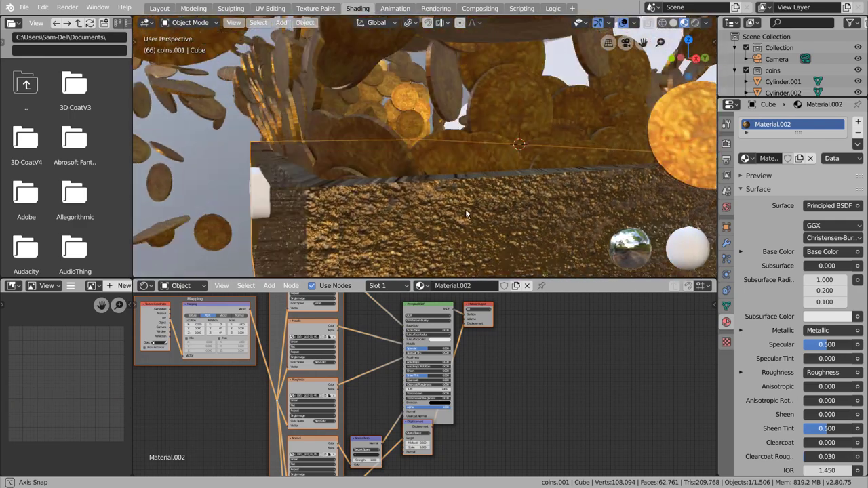
scroll("down", 3)
middle_click(547, 205)
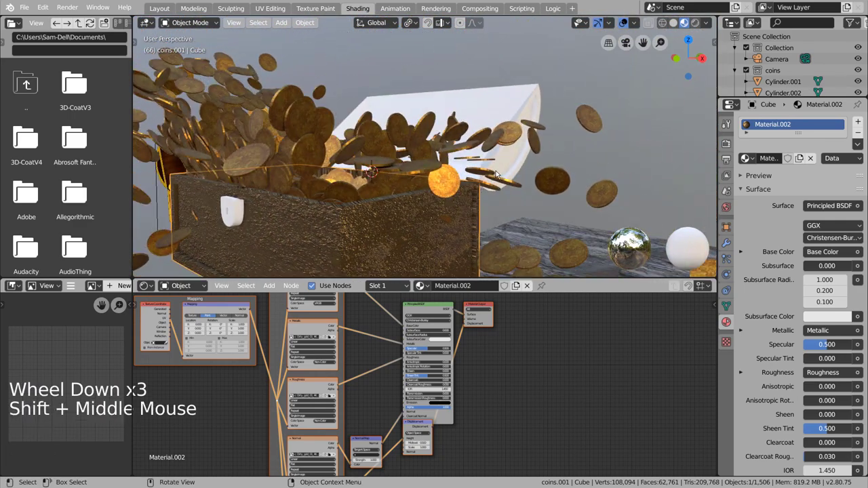
Step: Link the chest body's gold material to the lid and check it from several angles
left_click(529, 102)
left_click(440, 228)
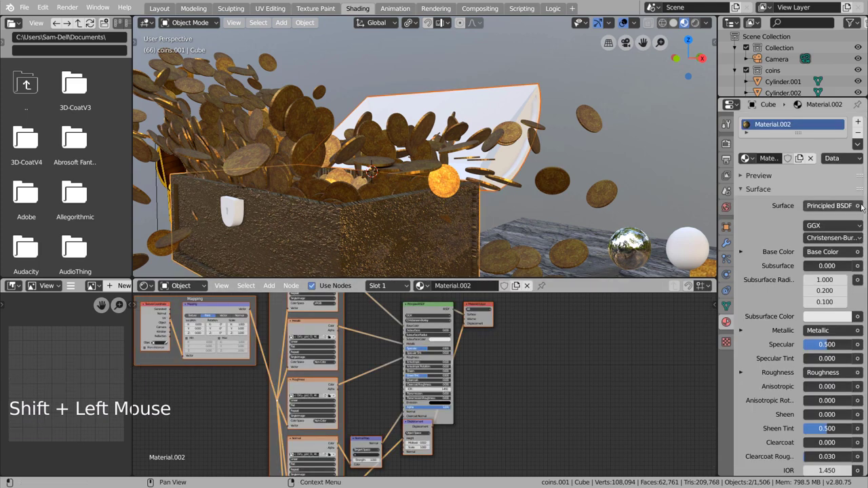
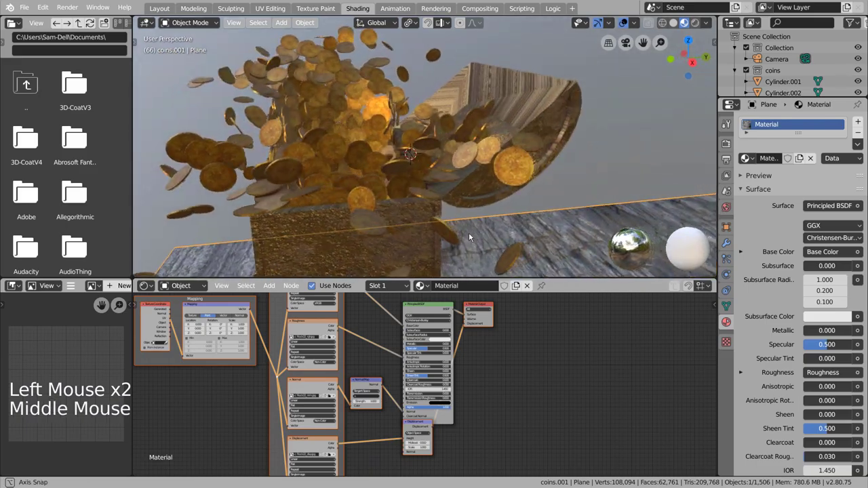
middle_click(546, 187)
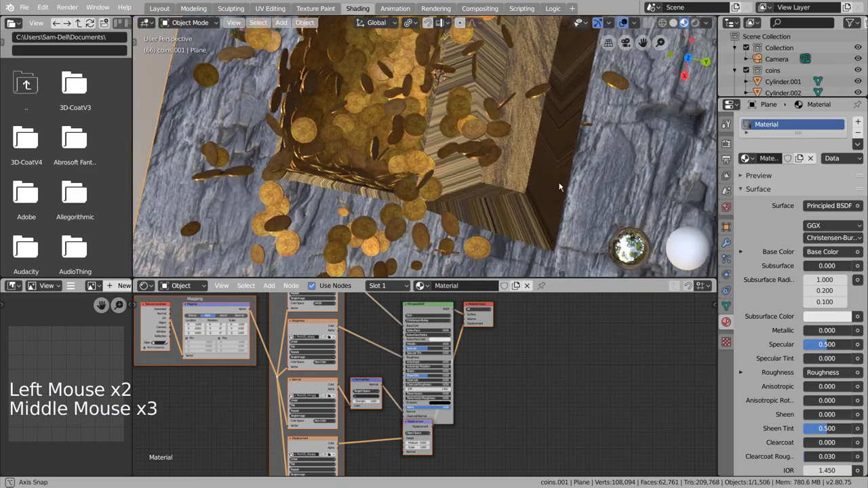
middle_click(614, 161)
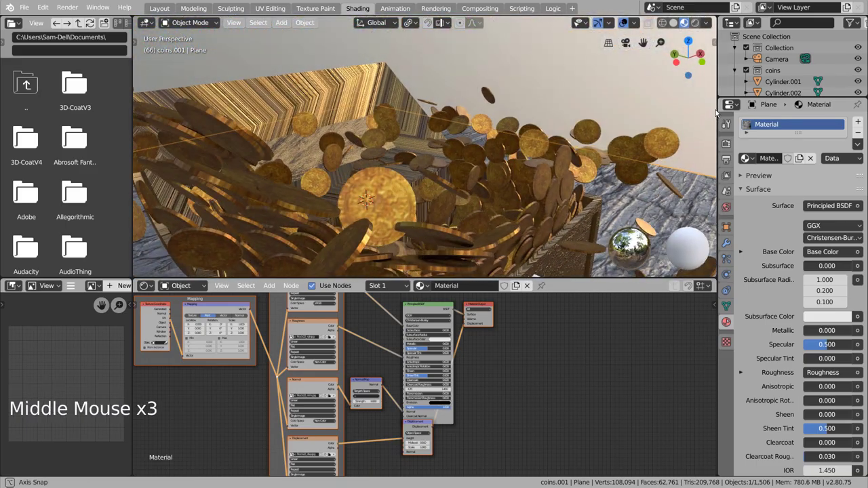
scroll("down", 3)
middle_click(493, 176)
left_click(438, 232)
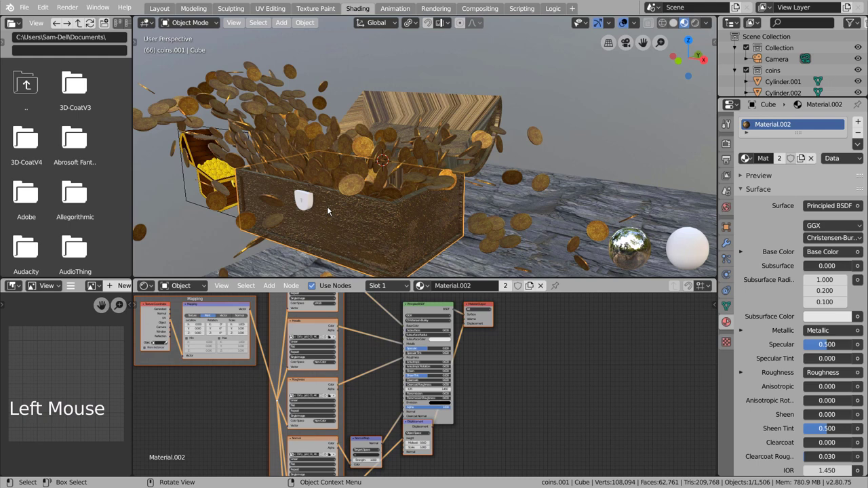
Step: Smart UV Project all faces of the chest body so the gold texture maps evenly
key("Tab")
key("a")
key("u")
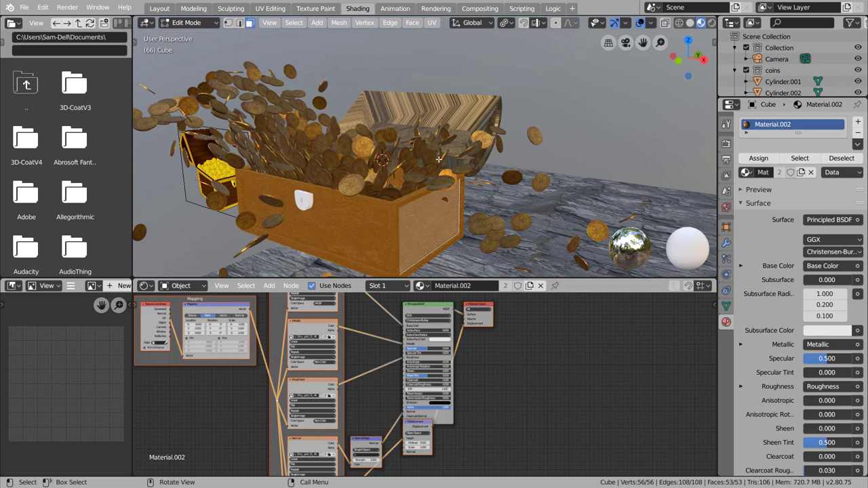
key("Tab")
middle_click(438, 207)
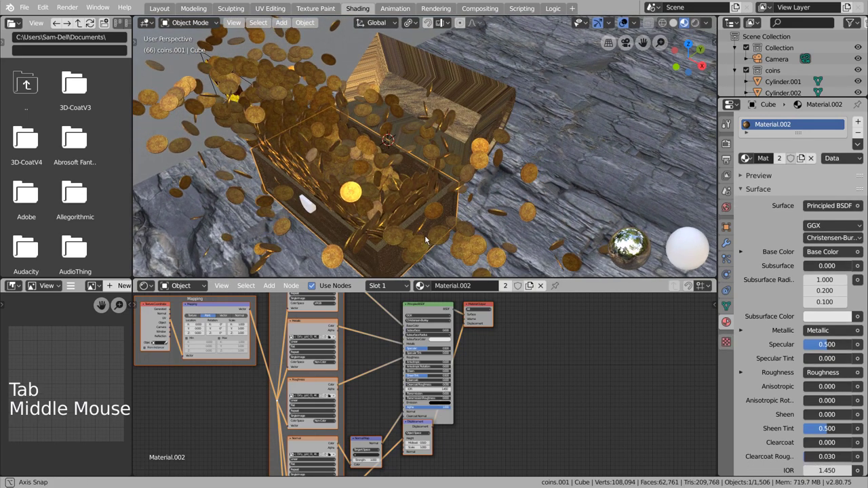
Step: Smart UV Project all faces of the lid and return to Object Mode
left_click(494, 121)
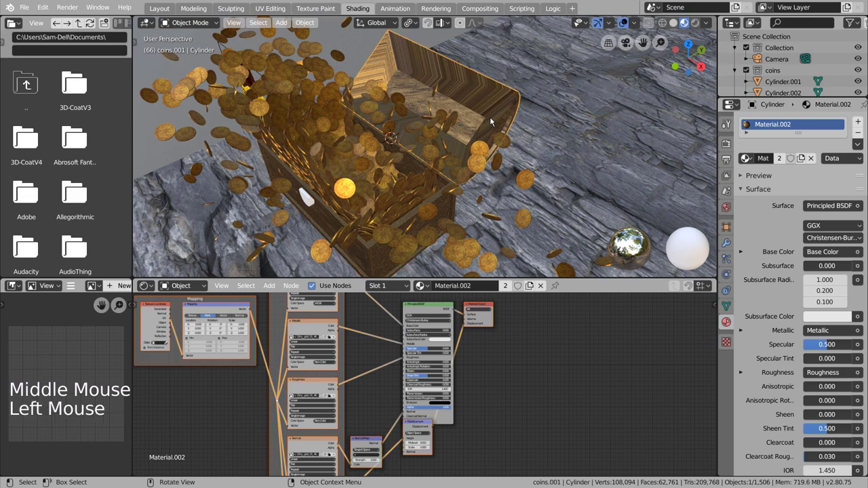
key("Tab")
key("a")
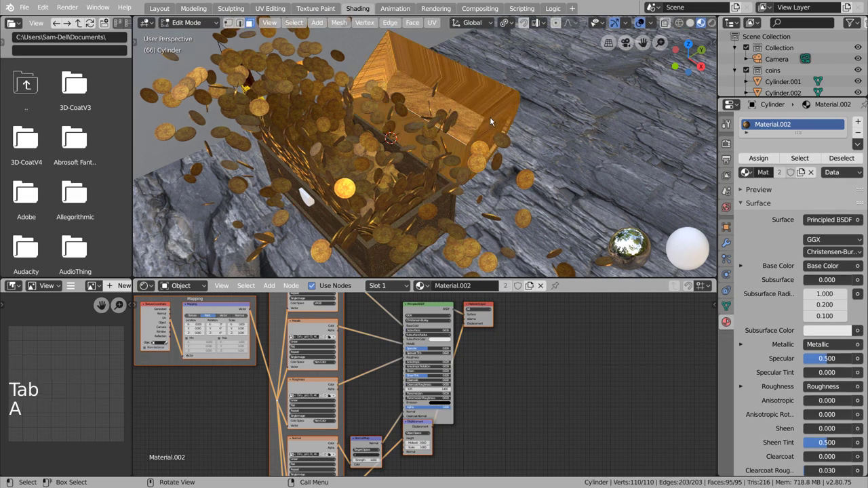
key("u")
key("u")
key("Tab")
middle_click(566, 151)
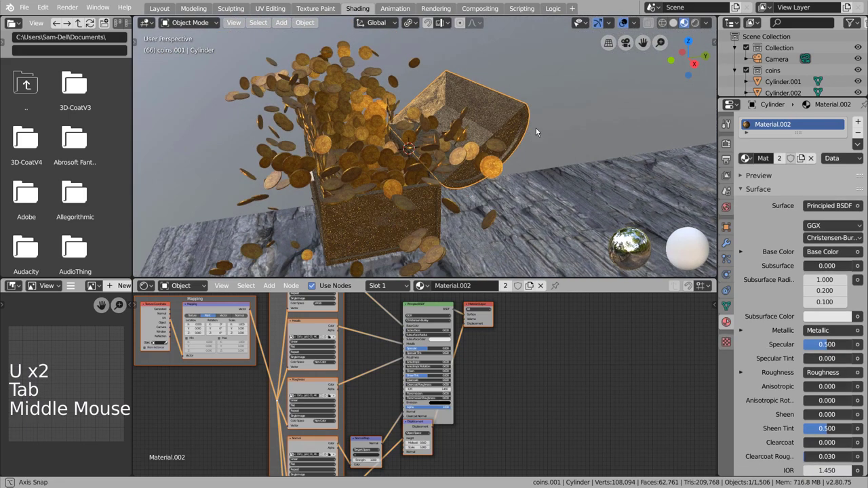
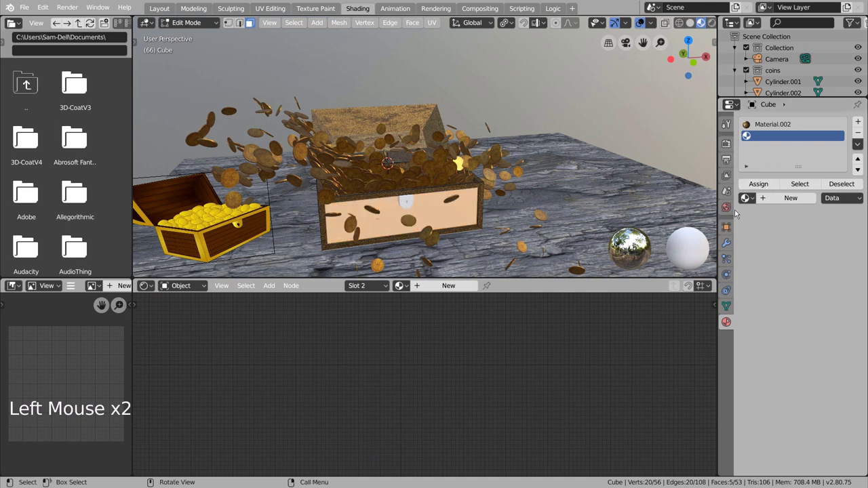
Step: Select the Planks14 texture maps for the front panel's Principled BSDF
double_click(427, 306)
key("ctrl+shift+t")
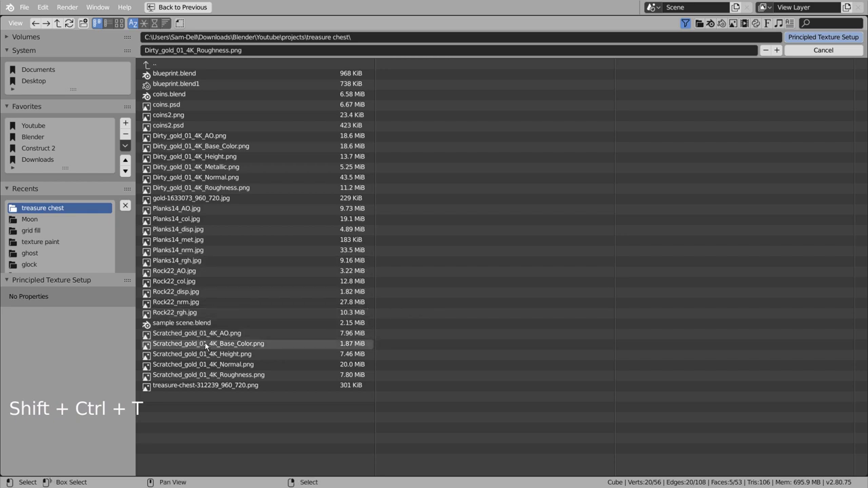
left_click(185, 212)
left_click(191, 220)
left_click(194, 233)
double_click(197, 255)
left_click(199, 264)
left_click(825, 36)
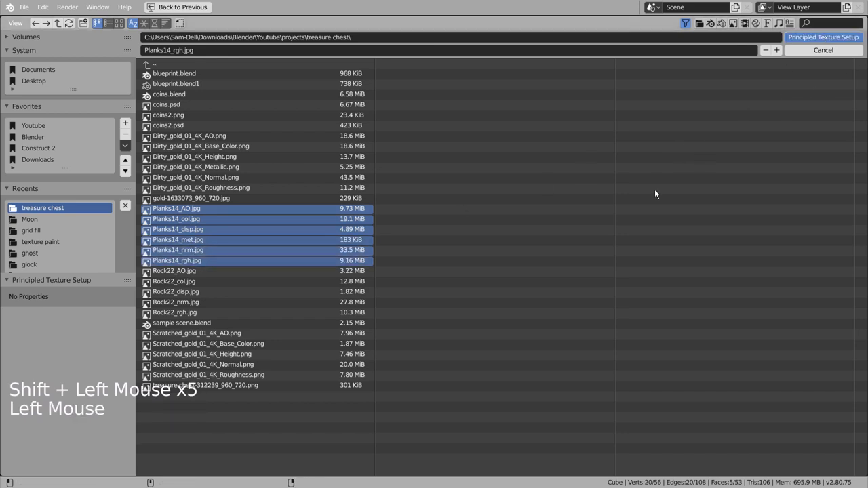
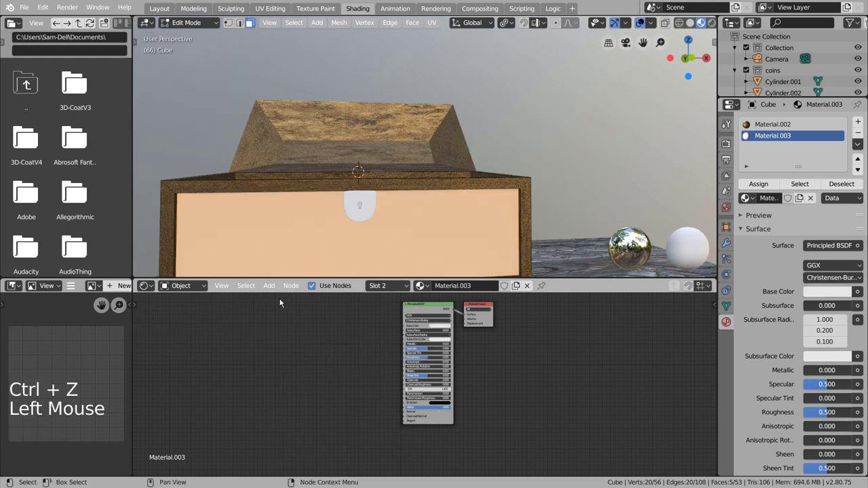
Step: Redo the selection on the shader node and build the wooden plank Material.003
key("ctrl+shift+z")
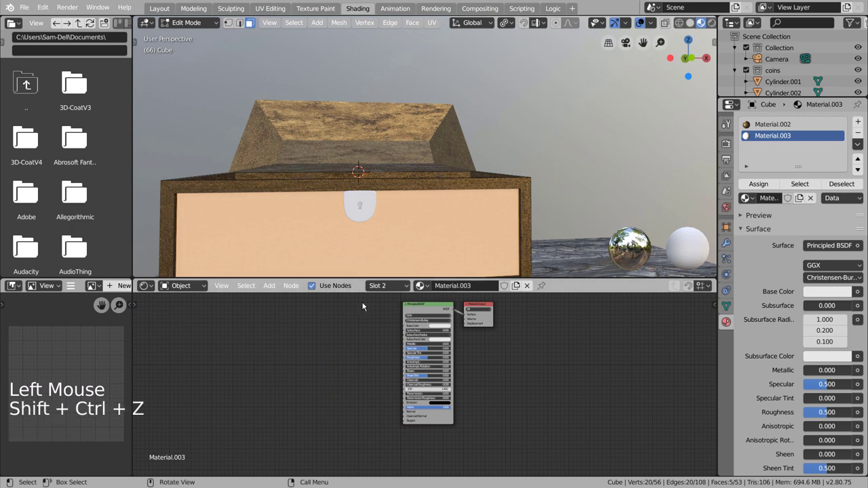
left_click(430, 305)
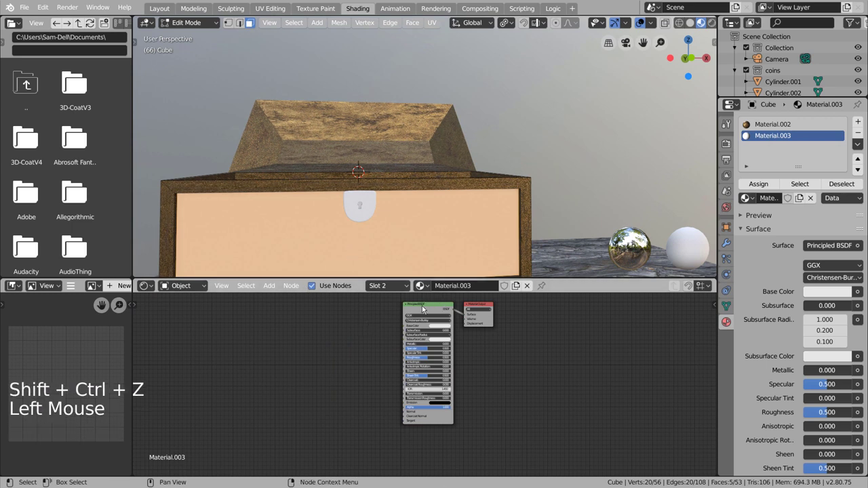
middle_click(280, 323)
left_click(467, 325)
key("ctrl+shift+t")
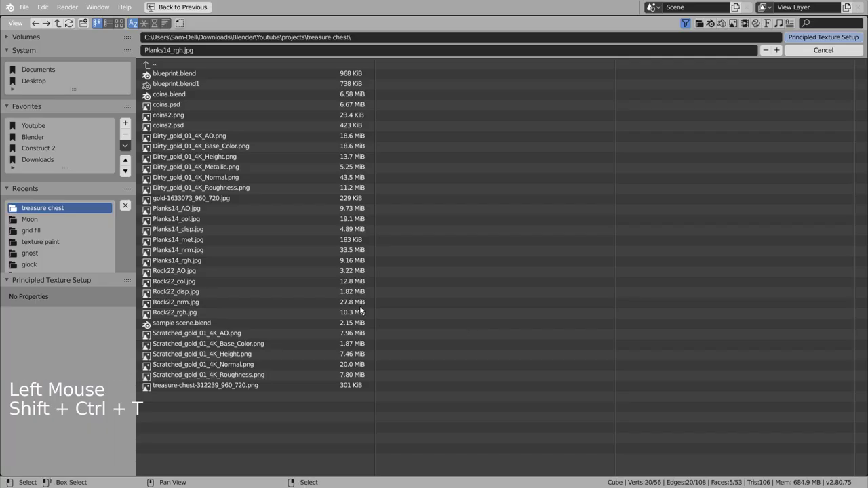
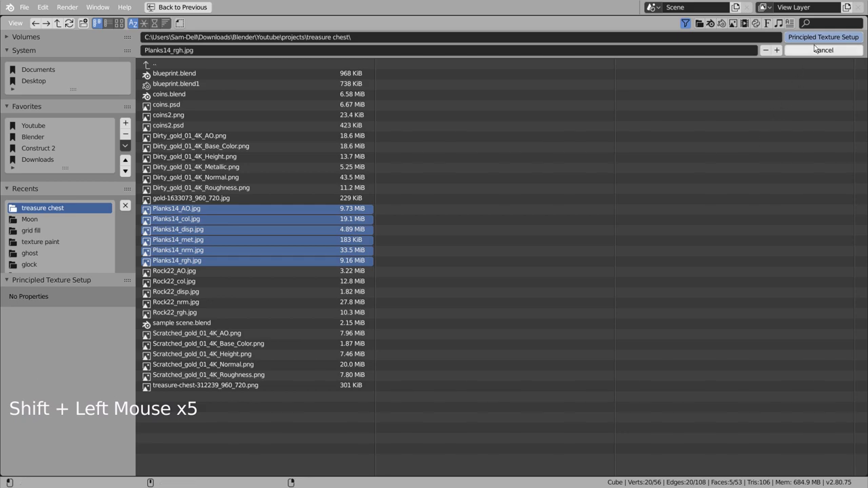
left_click(820, 39)
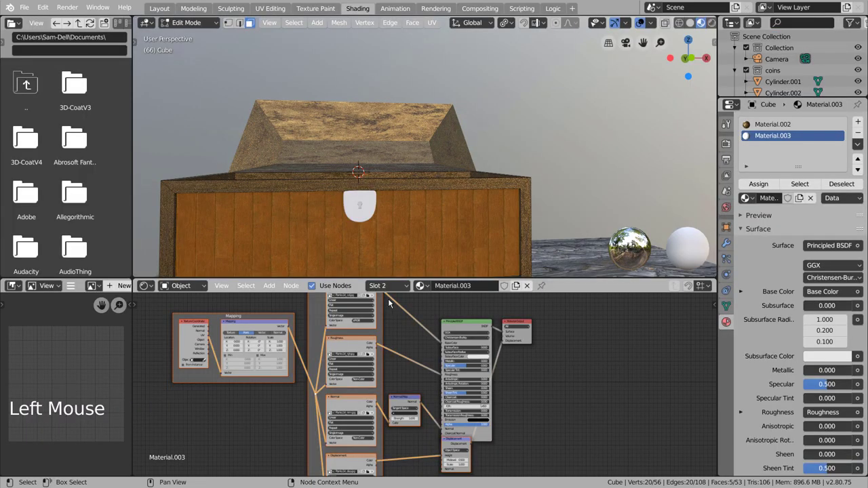
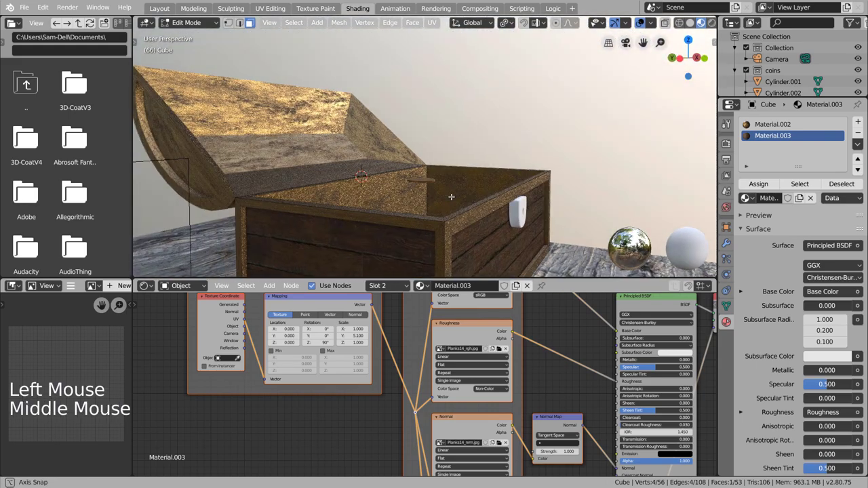
Step: Return to Object Mode after assigning planks to the chest's outer side faces
key("Tab")
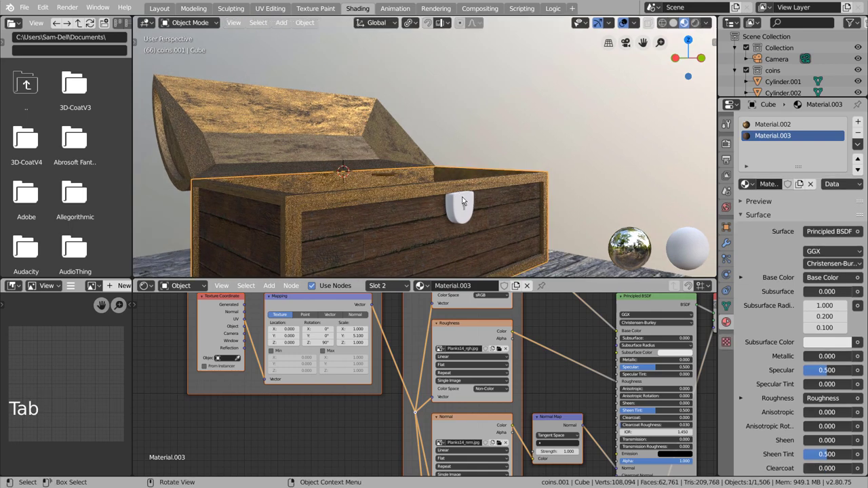
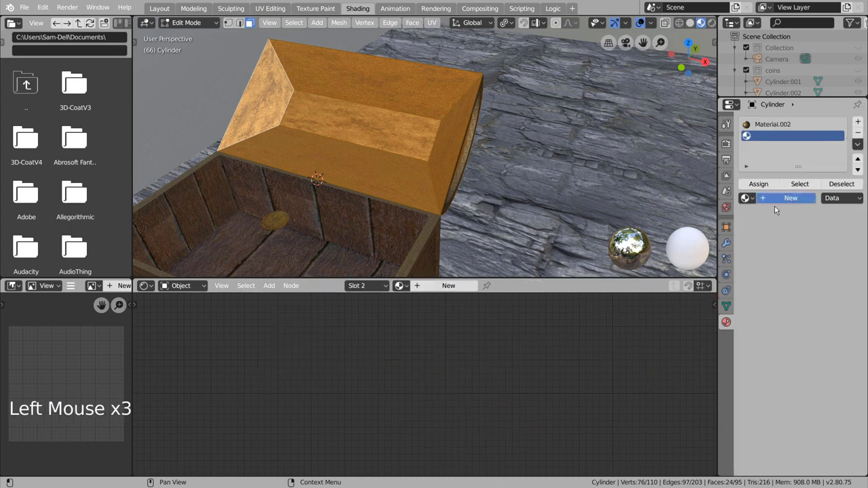
Step: Create Material.004 for the lid from the six Planks14 texture maps
double_click(648, 299)
key("ctrl+shift+t")
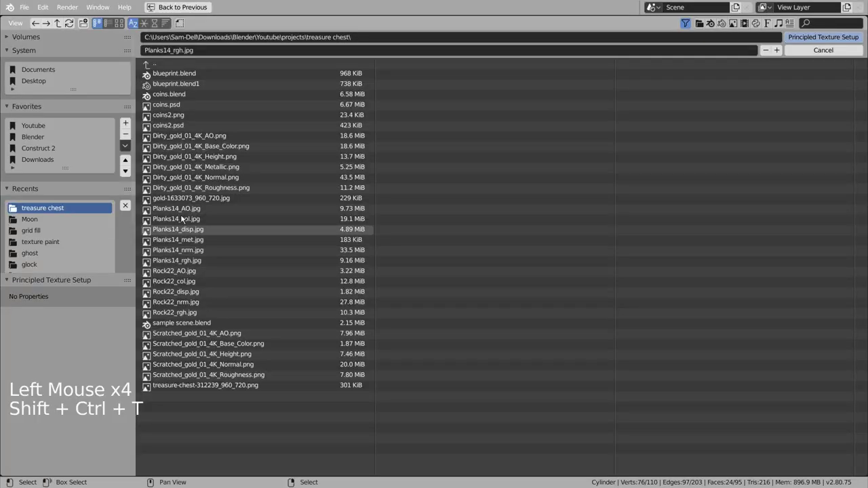
left_click(183, 207)
left_click(185, 217)
left_click(191, 232)
left_click(200, 241)
double_click(204, 255)
left_click(206, 267)
left_click(823, 40)
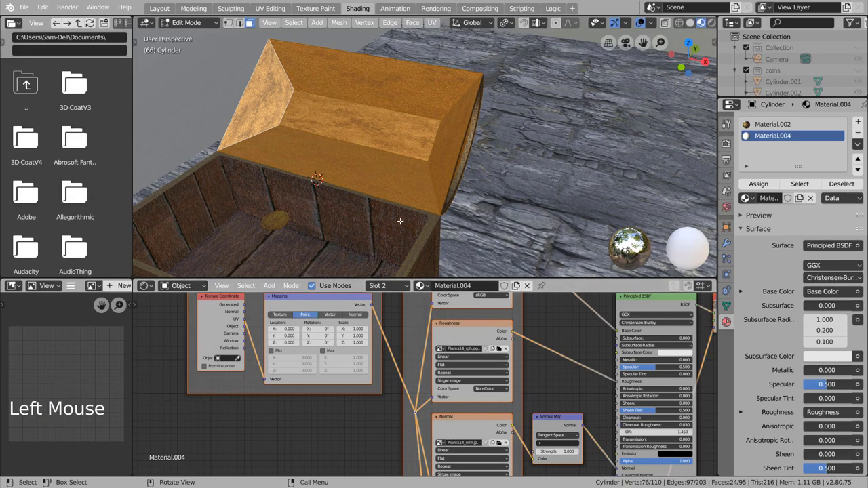
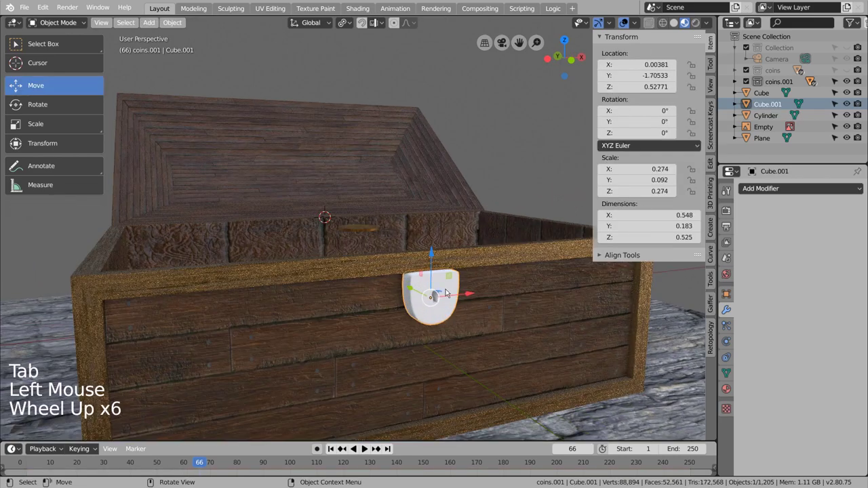
Step: Give the lock Cube.001 a new material and frame it in the Shading workspace
scroll("up", 3)
left_click(728, 393)
left_click(784, 228)
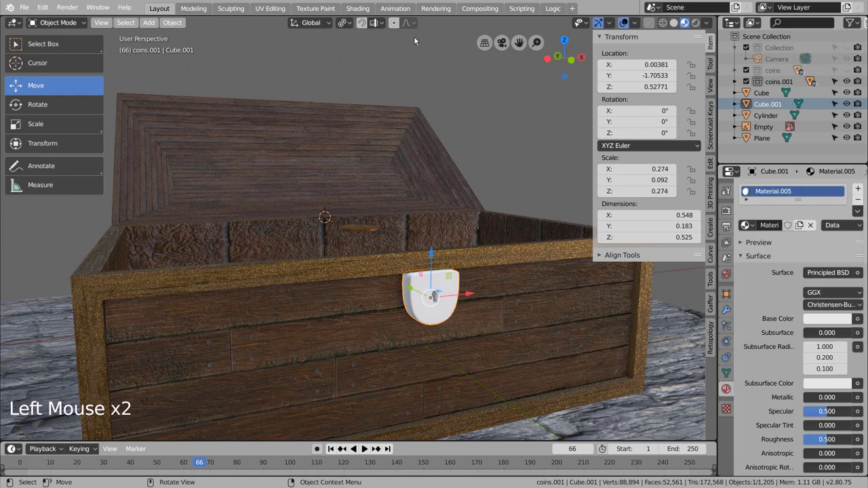
left_click(409, 15)
left_click(362, 14)
scroll("up", 3)
middle_click(517, 188)
middle_click(449, 139)
scroll("up", 3)
middle_click(407, 111)
middle_click(457, 215)
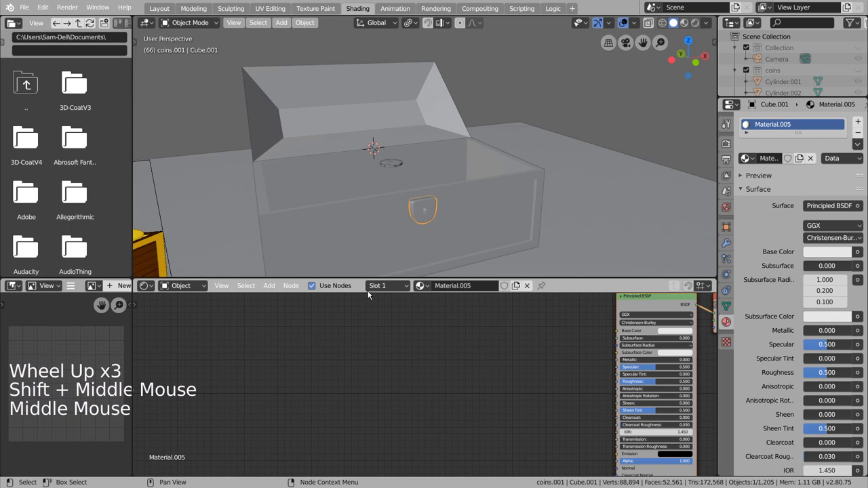
Step: Build Material.005 from the Scratched_gold_01_4K texture maps on the lock's shader
left_click(647, 302)
key("ctrl+shift+t")
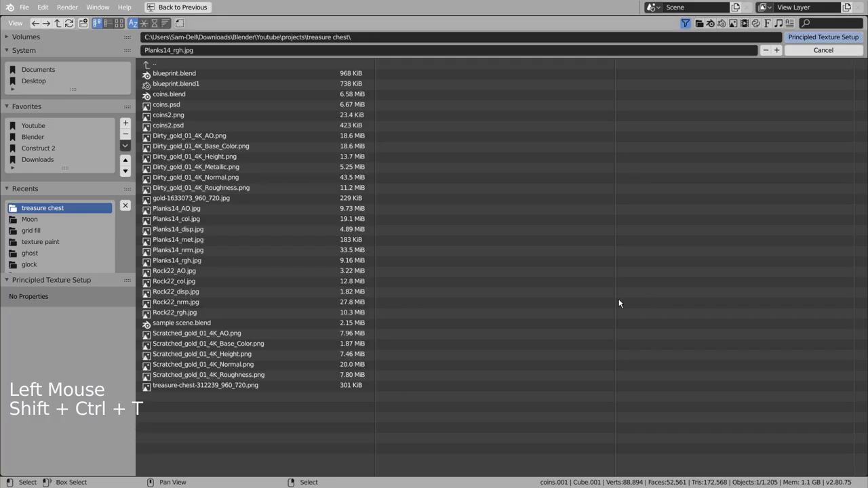
left_click(190, 139)
left_click(194, 150)
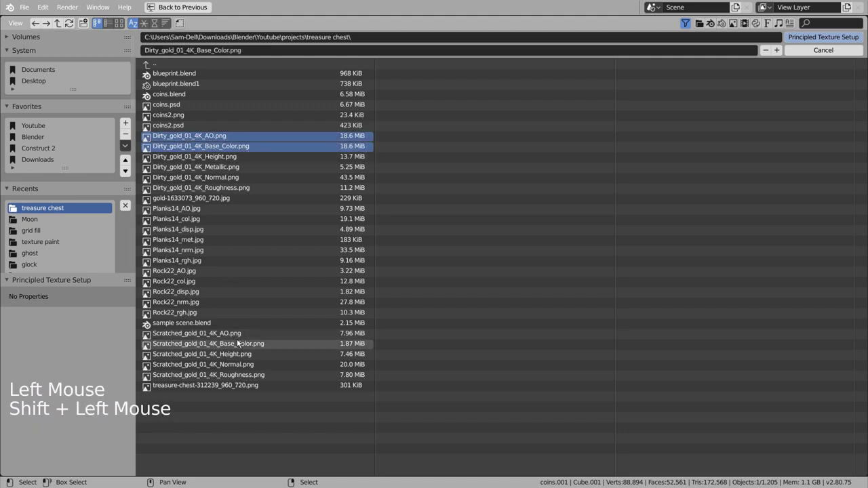
left_click(229, 333)
left_click(232, 345)
double_click(237, 357)
double_click(244, 382)
left_click(831, 37)
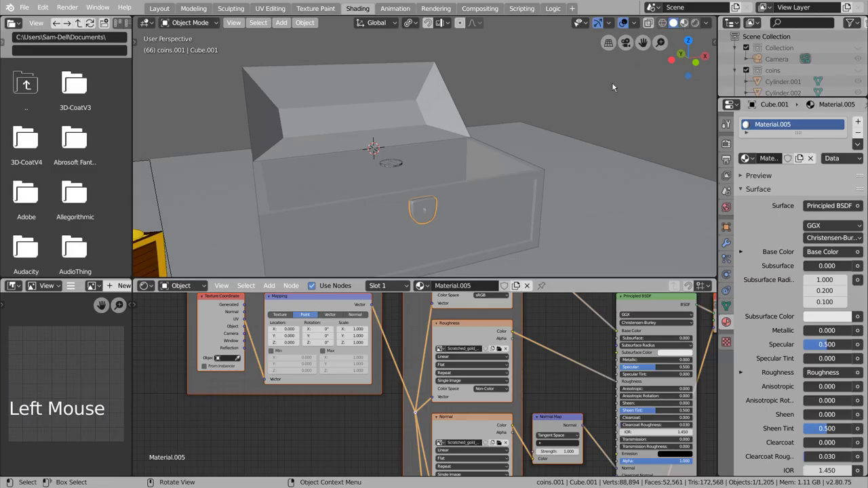
Step: Preview materials in the viewport and raise the keyhole plate's gold Metallic to 0.545
left_click(486, 185)
scroll("up", 3)
scroll("up", 3)
middle_click(488, 202)
middle_click(529, 194)
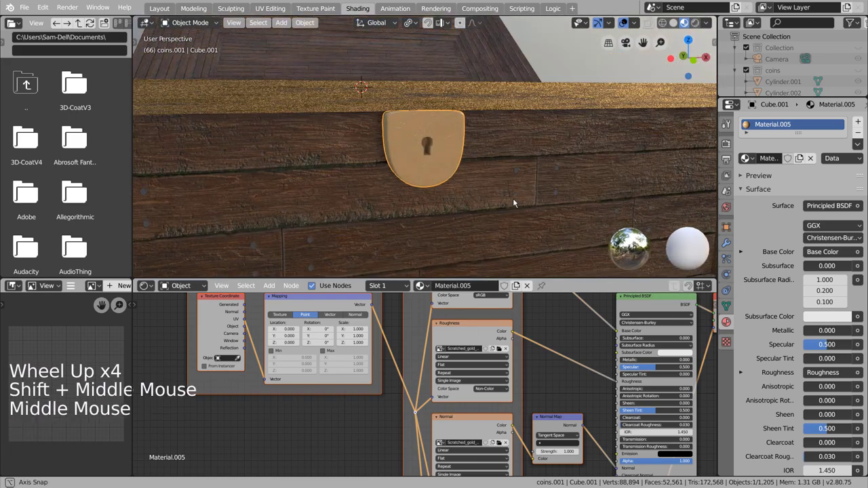
scroll("up", 3)
middle_click(517, 183)
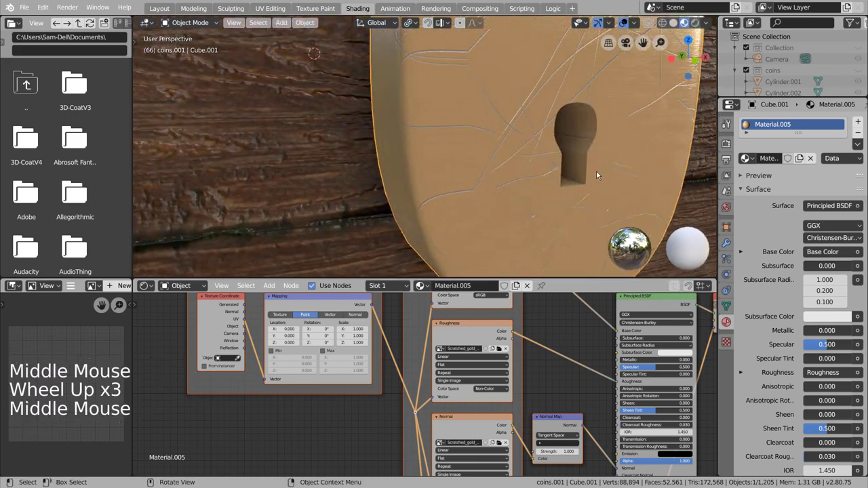
middle_click(611, 170)
middle_click(528, 175)
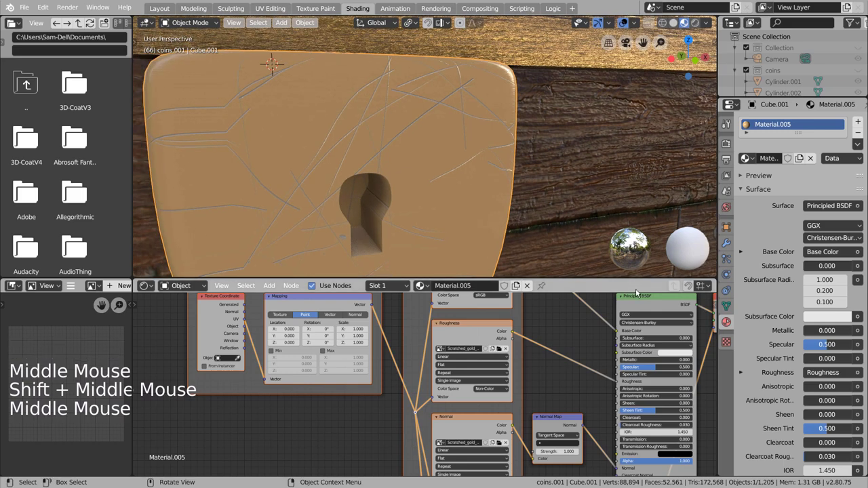
left_click(647, 362)
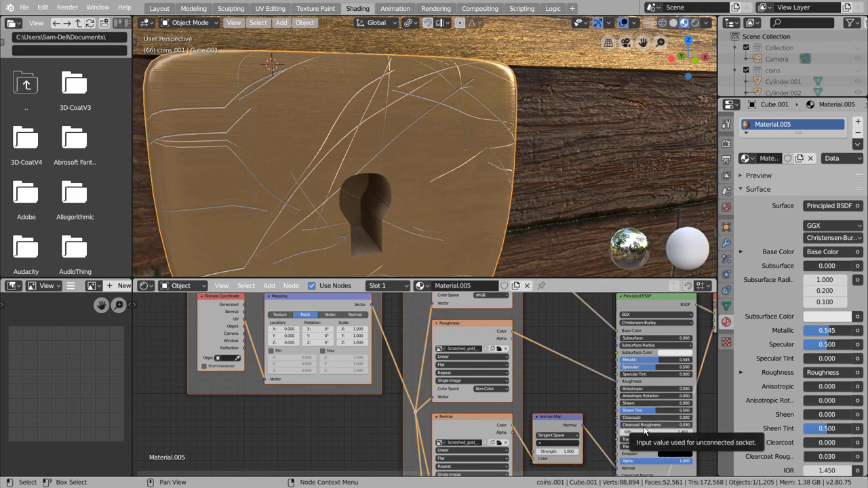
Step: Back the view away from the plate to see the whole chest on the terrain
middle_click(413, 178)
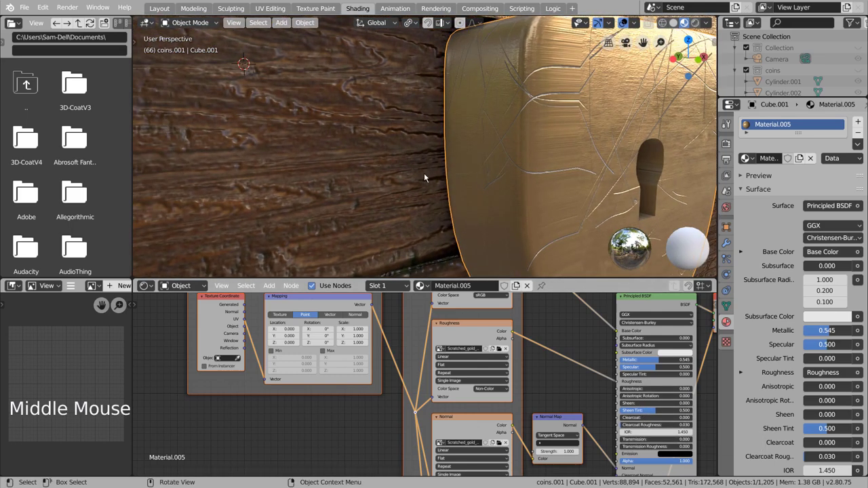
scroll("down", 3)
key("Tab")
key("a")
key("u")
key("Tab")
middle_click(583, 179)
scroll("down", 3)
left_click(571, 122)
scroll("down", 3)
middle_click(570, 124)
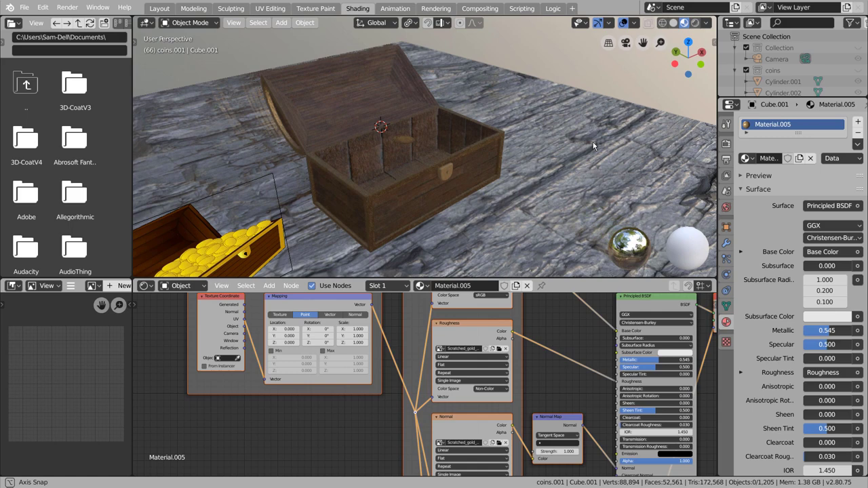
scroll("down", 3)
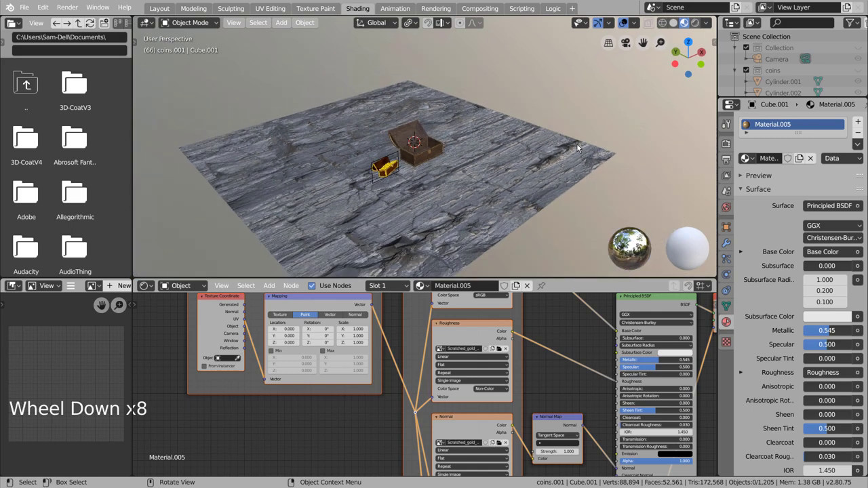
Step: Add a new 2 by 2 mesh plane, Plane.001, at the middle of the open chest
key("KP_3")
scroll("down", 3)
key("KP_1")
key("KP_7")
key("KP_1")
key("KP_3")
key("KP_1")
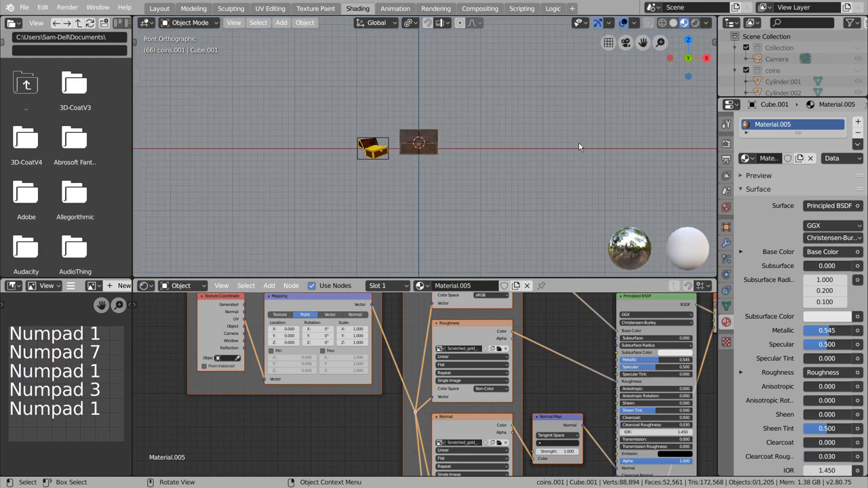
scroll("down", 3)
middle_click(549, 144)
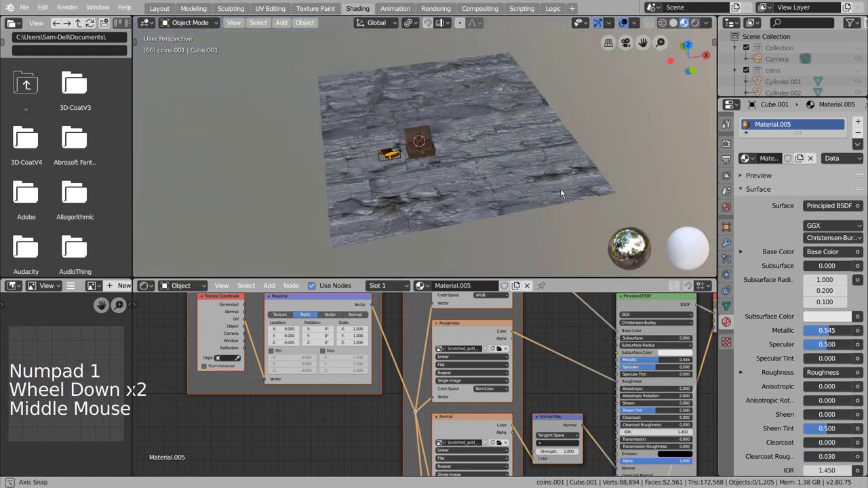
key("shift+a")
left_click(634, 249)
scroll("down", 3)
middle_click(450, 191)
scroll("down", 3)
key("shift+a")
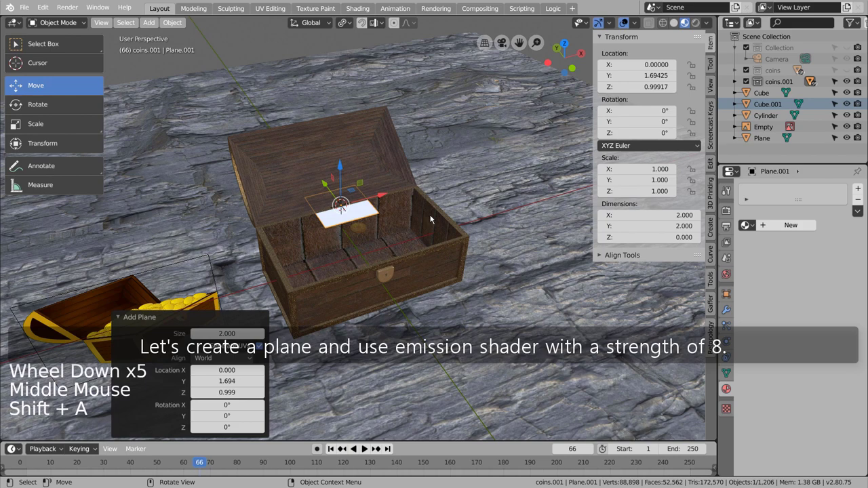
Step: Raise Plane.001 high above the chest to about Z 21 and begin scaling it up
left_click(342, 163)
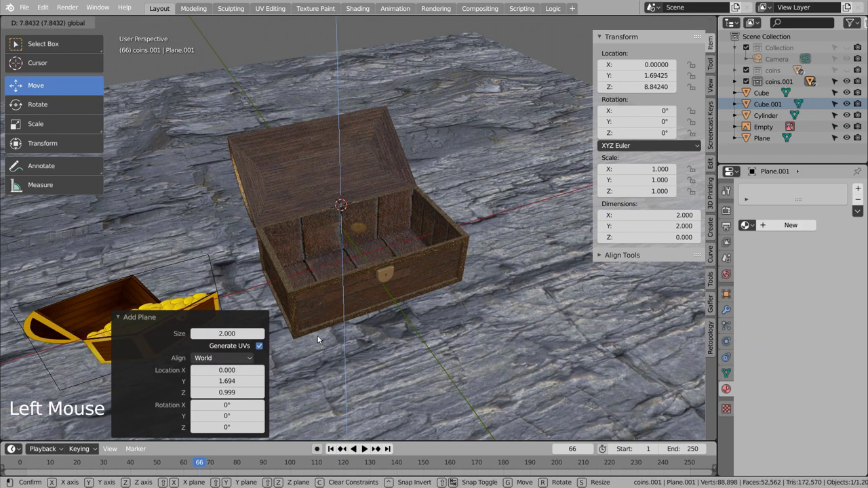
scroll("down", 3)
scroll("down", 3)
left_click(360, 147)
key("s")
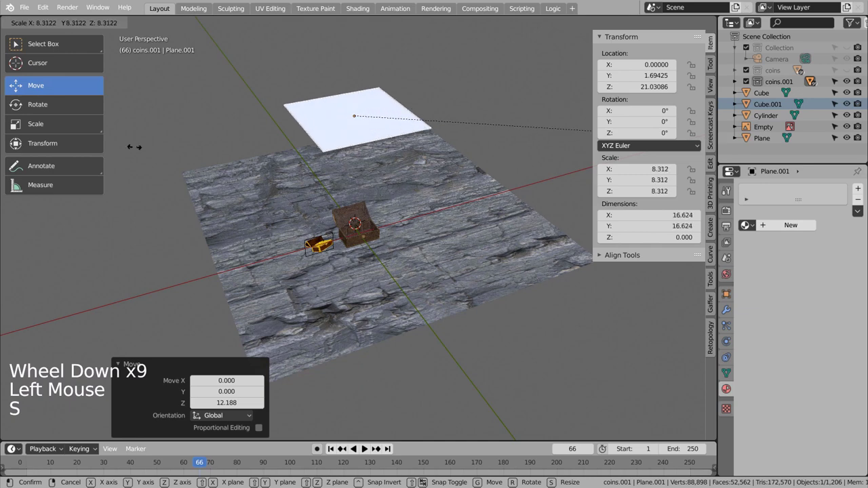
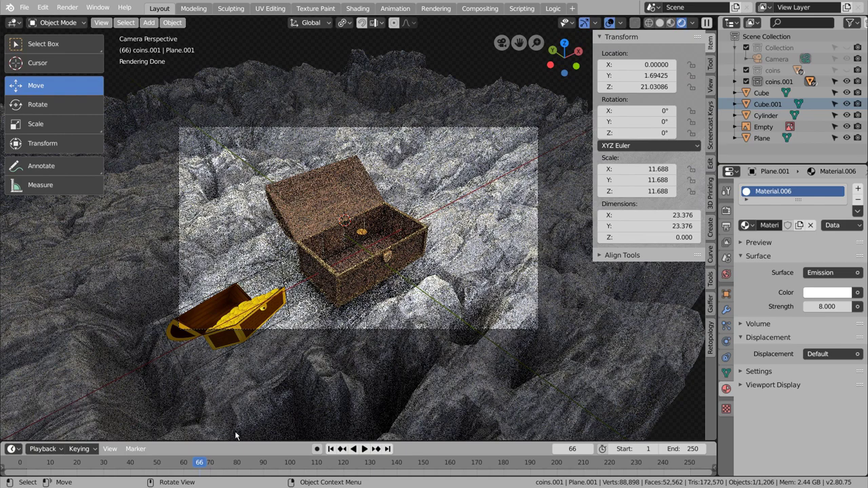
Step: Jump to the first frame and set the render's color management Look to Very High Contrast
left_click(335, 453)
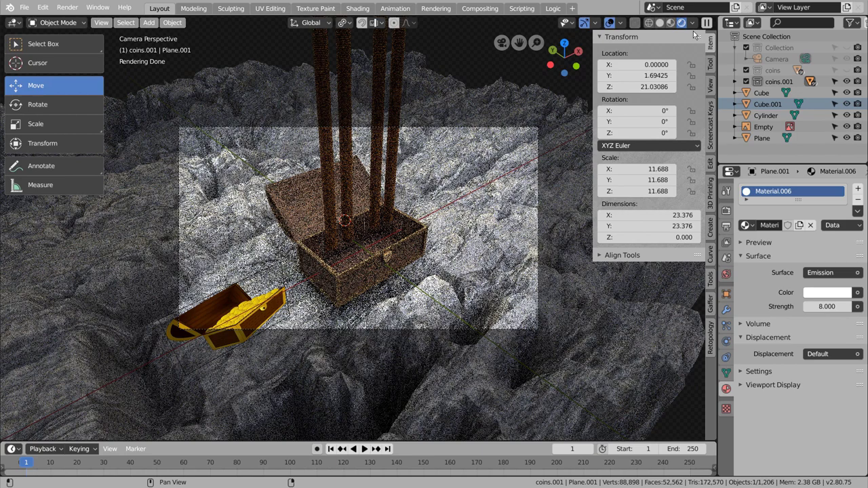
left_click(188, 464)
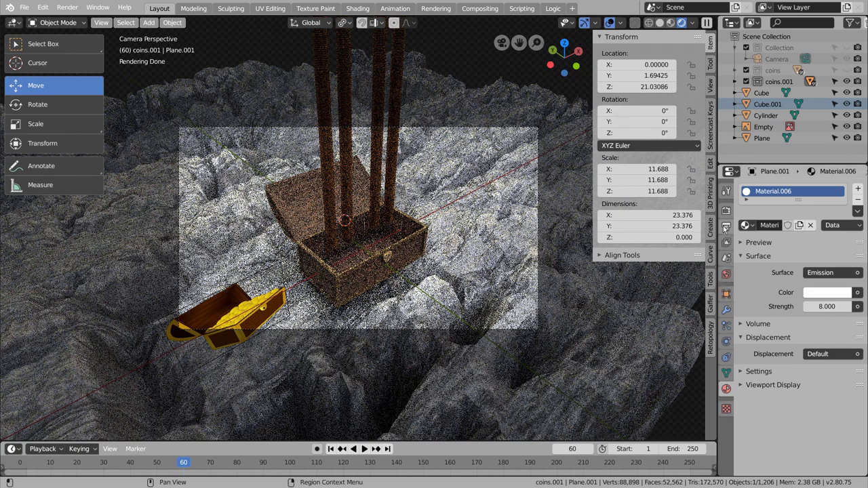
left_click(732, 215)
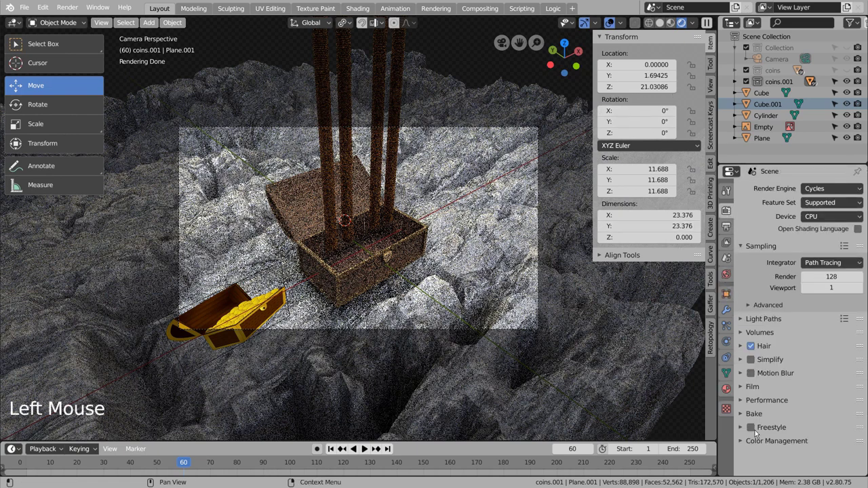
left_click(746, 438)
scroll("down", 3)
left_click(827, 401)
scroll("down", 3)
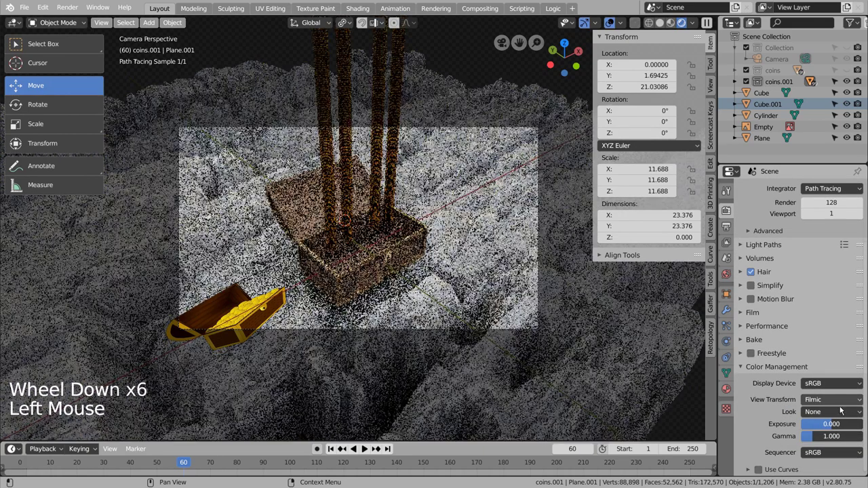
left_click(839, 414)
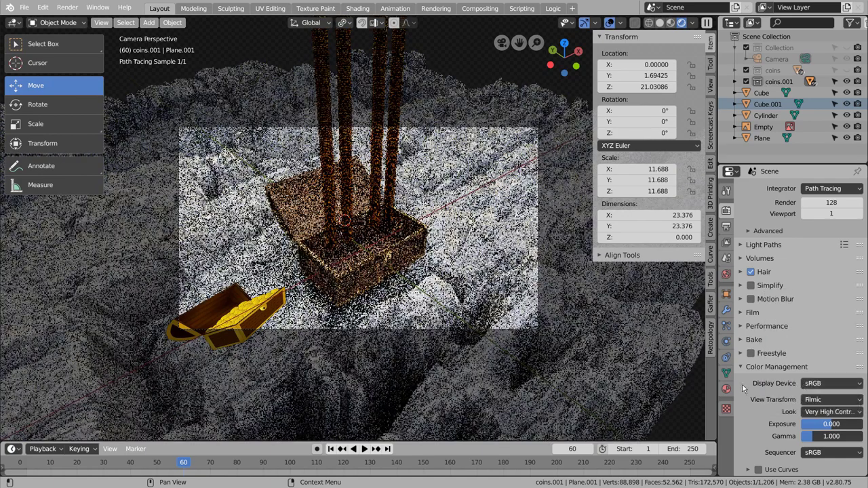
Step: Check the View Layer pass settings and test render the frame
left_click(727, 240)
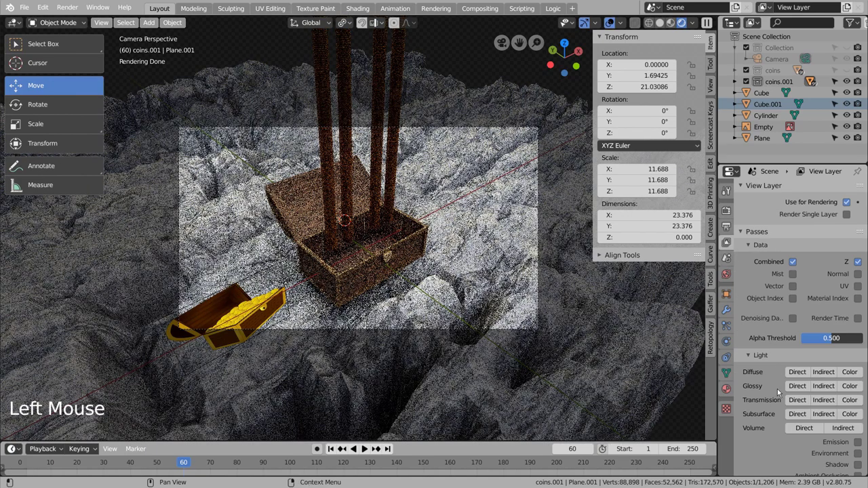
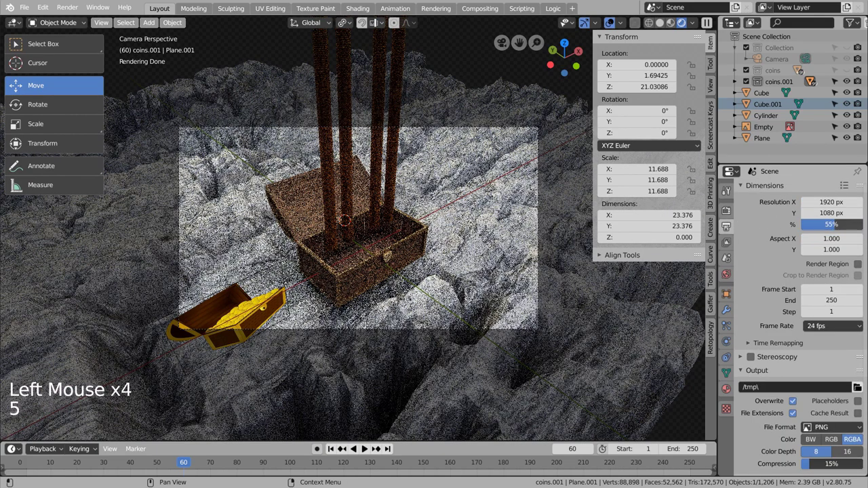
key("F12")
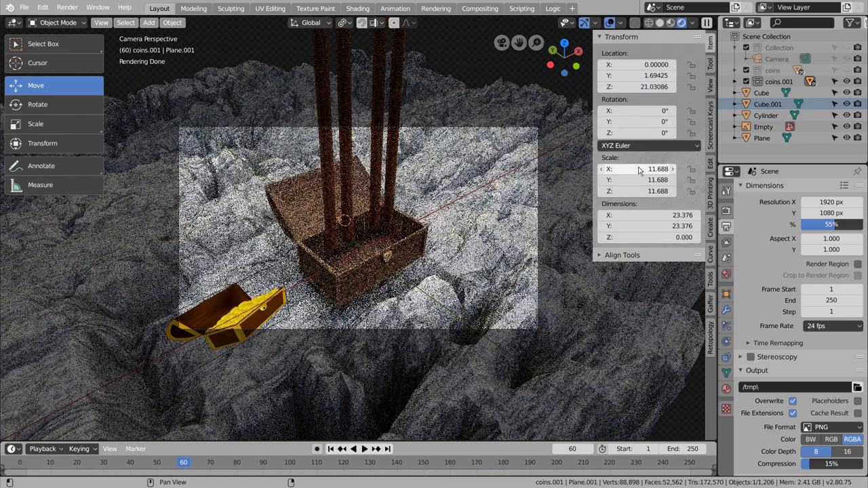
Step: Select the terrain plane, test render, switch to Solid shading and show its material settings
left_click(524, 195)
right_click(525, 195)
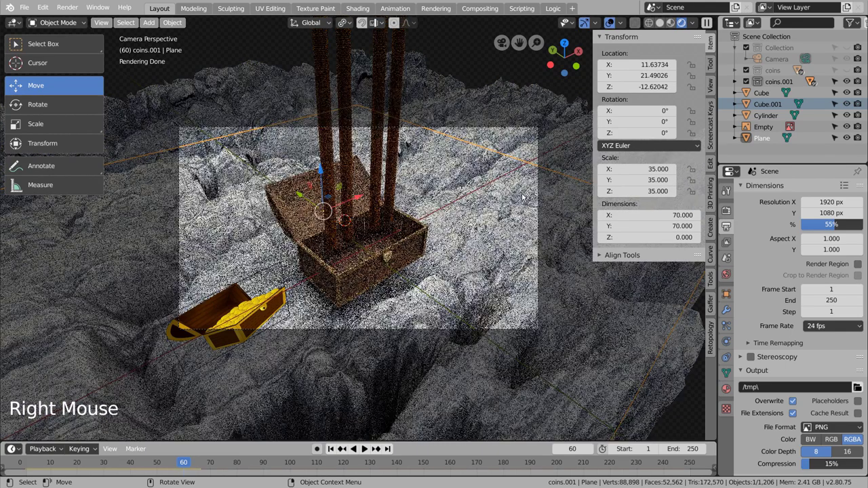
key("F12")
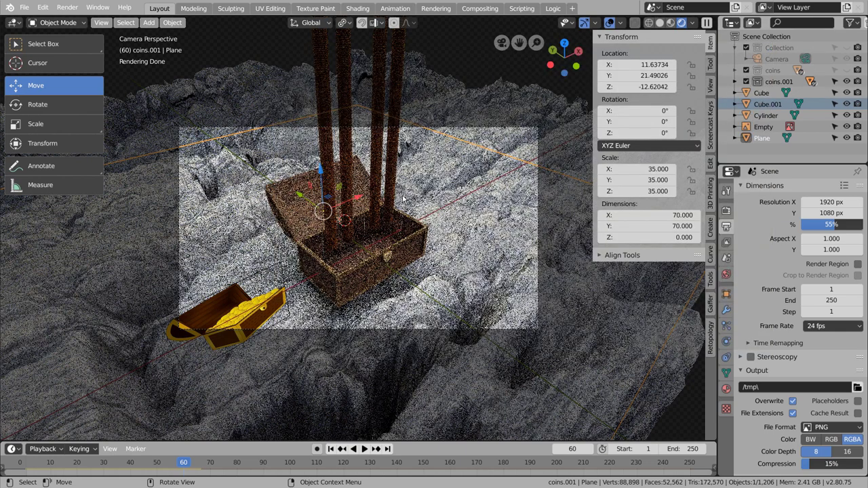
left_click(662, 19)
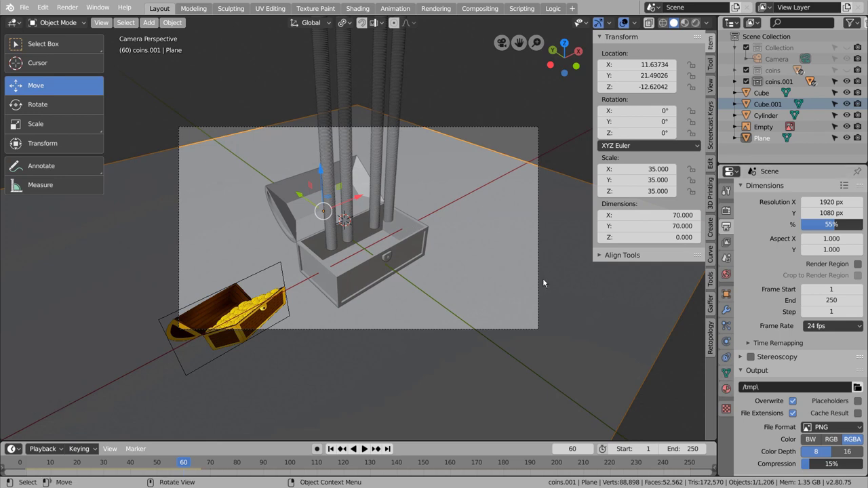
left_click(730, 388)
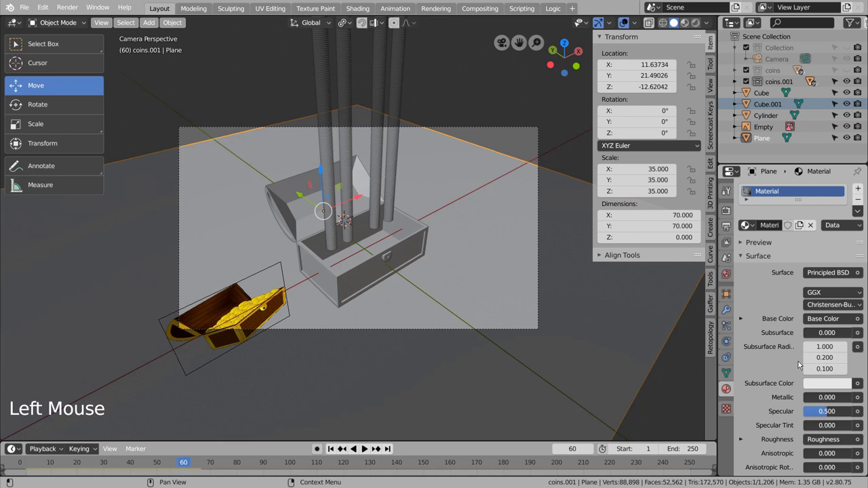
scroll("down", 3)
Step: Try Bump Only displacement on the terrain material, then keep Displacement and Bump
left_click(743, 456)
scroll("down", 3)
left_click(827, 423)
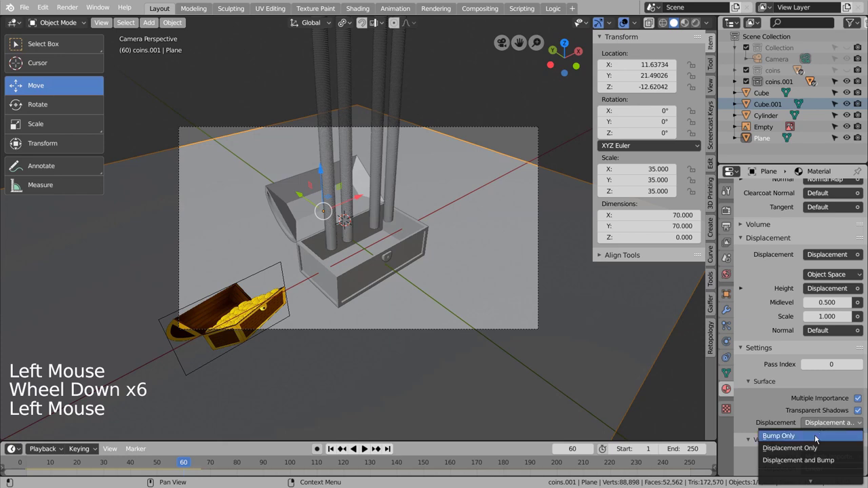
left_click(699, 24)
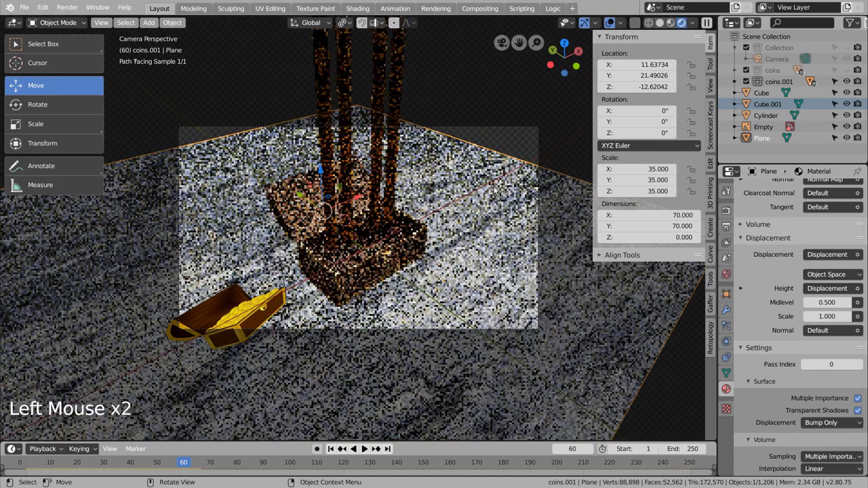
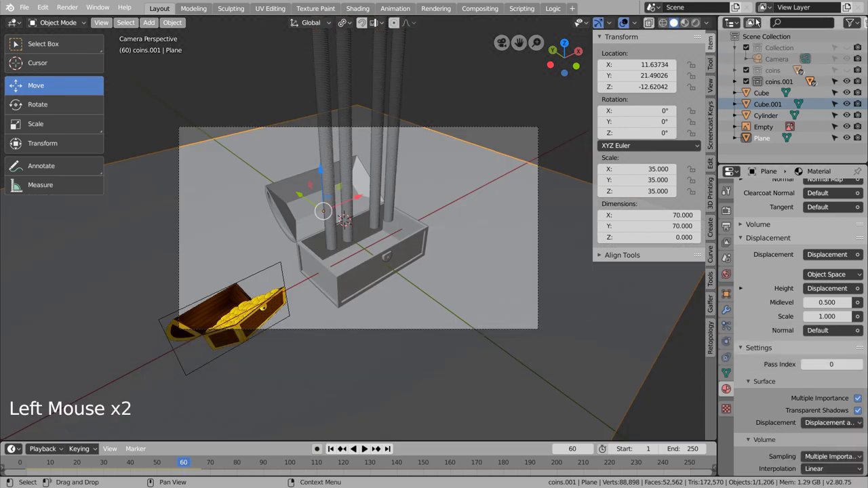
left_click(488, 120)
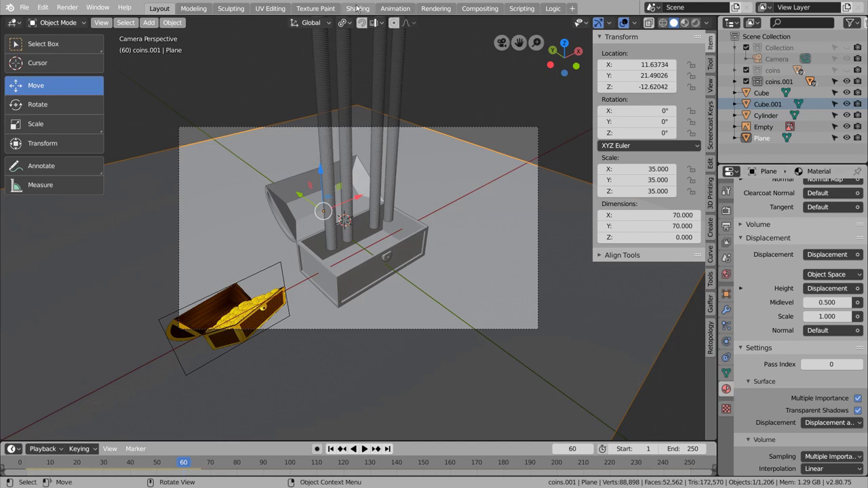
Step: In the Shading workspace, look through the camera and render the chest on the rock terrain
left_click(586, 240)
scroll("up", 3)
middle_click(499, 160)
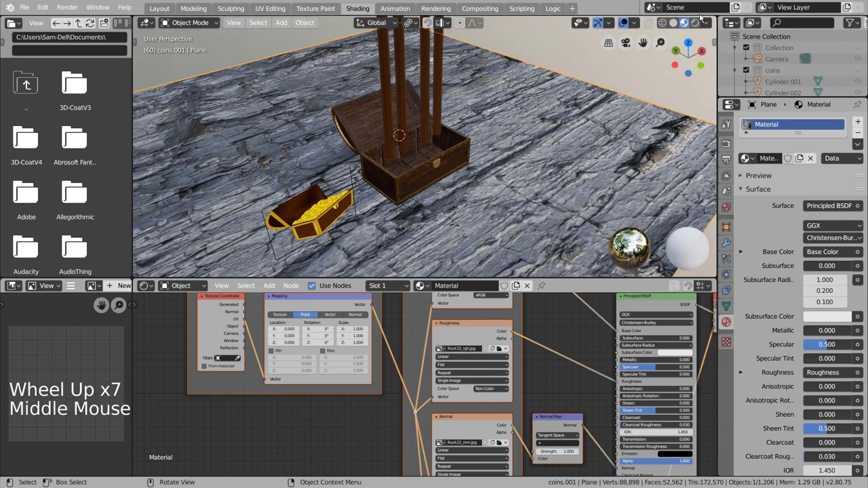
left_click(701, 24)
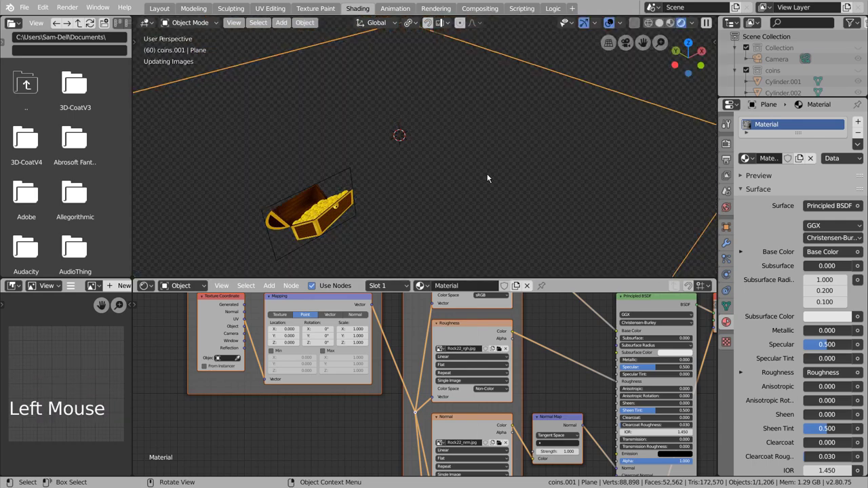
key("KP_0")
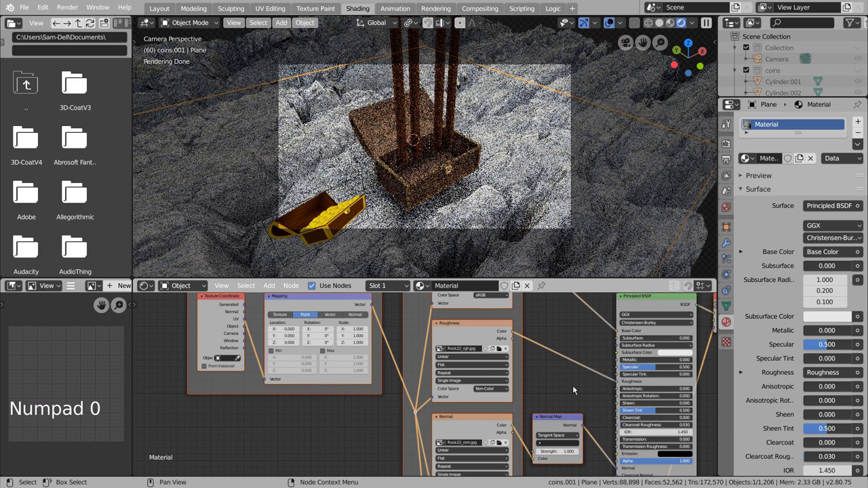
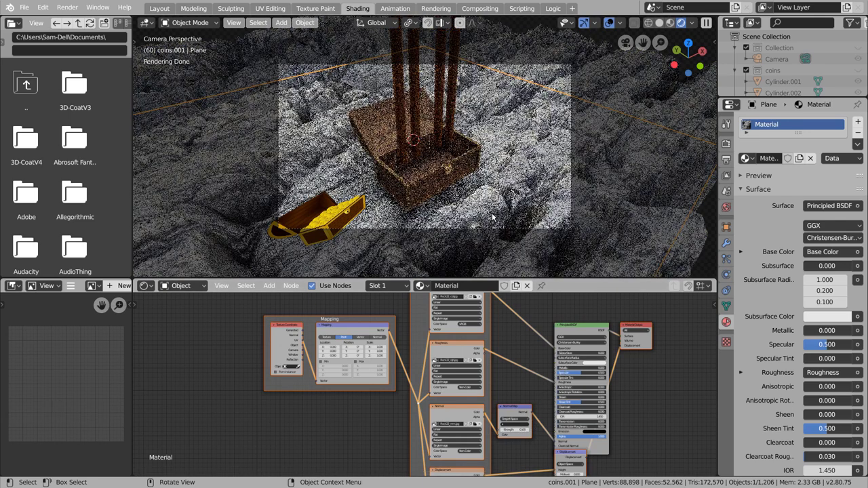
key("F12")
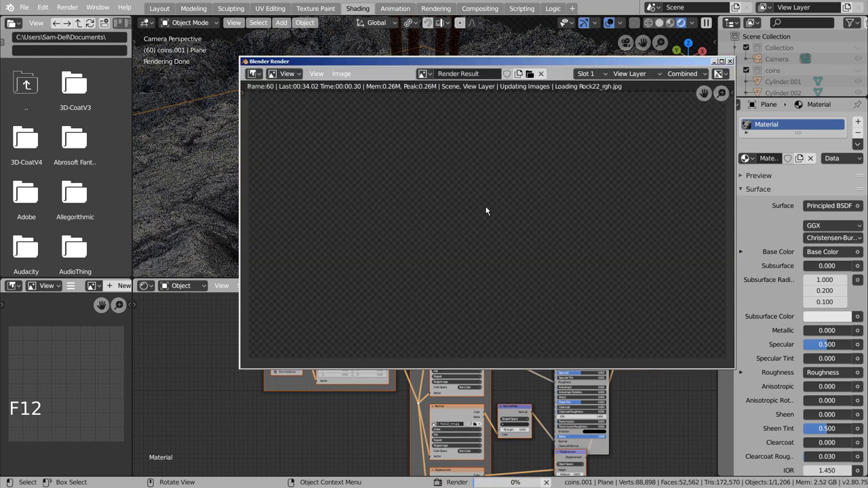
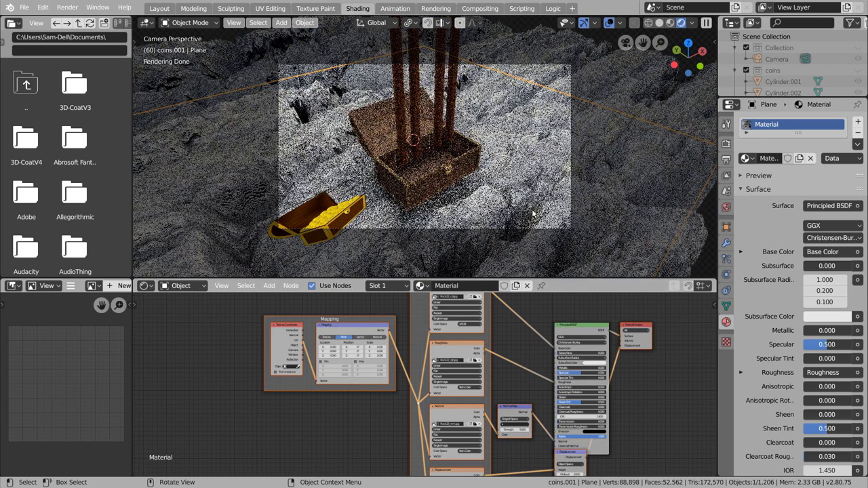
key("F12")
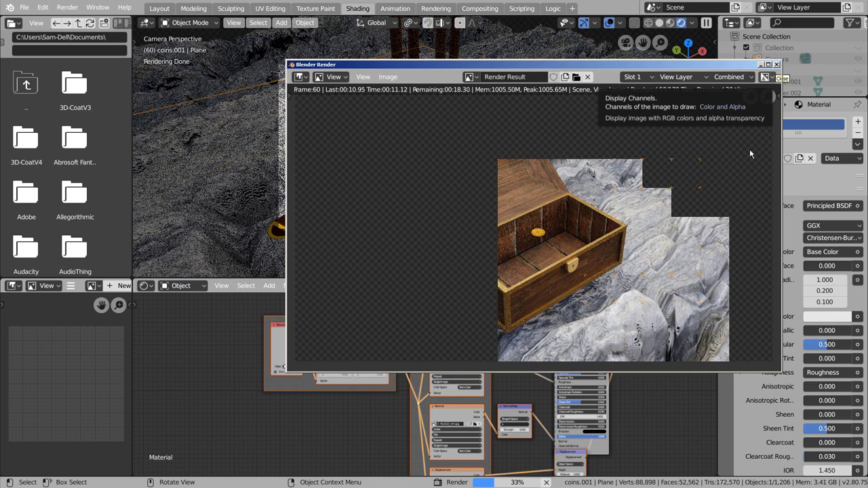
Step: Set the terrain Displacement node's Scale to 0.8, test render, and save as blueprint.blend
middle_click(641, 433)
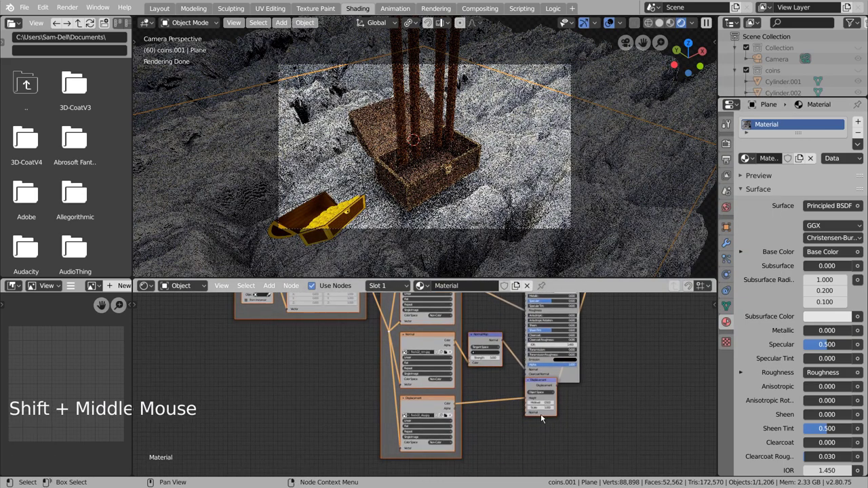
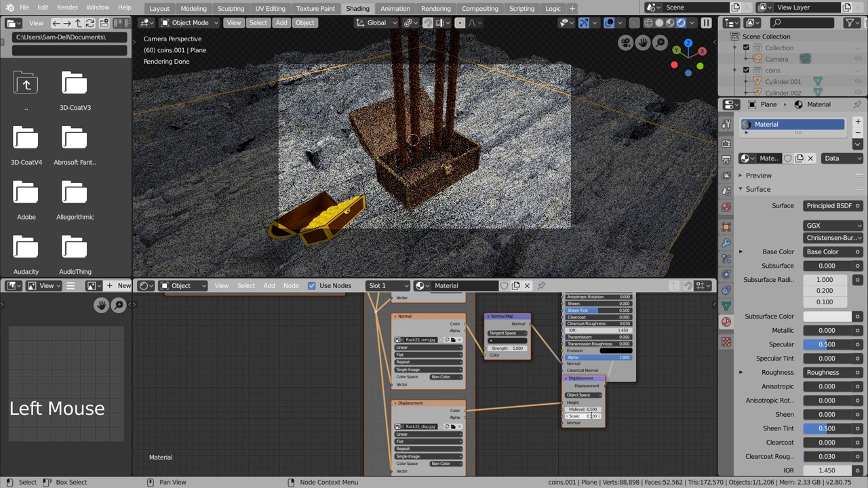
key("F12")
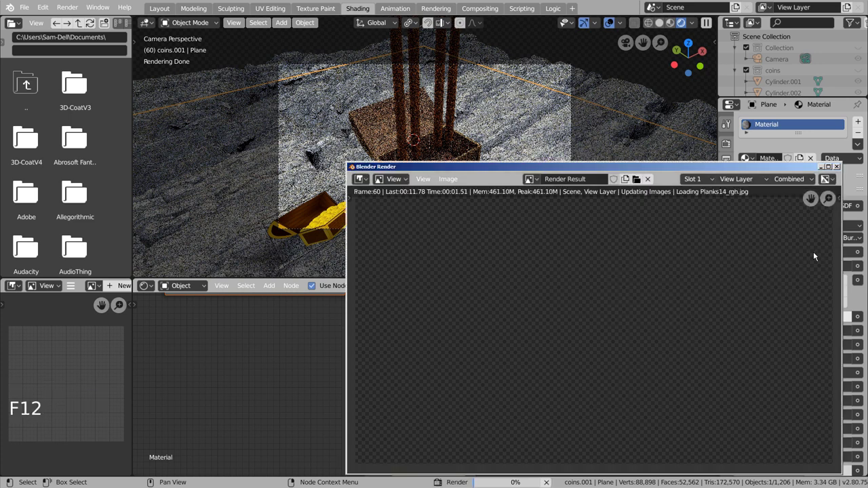
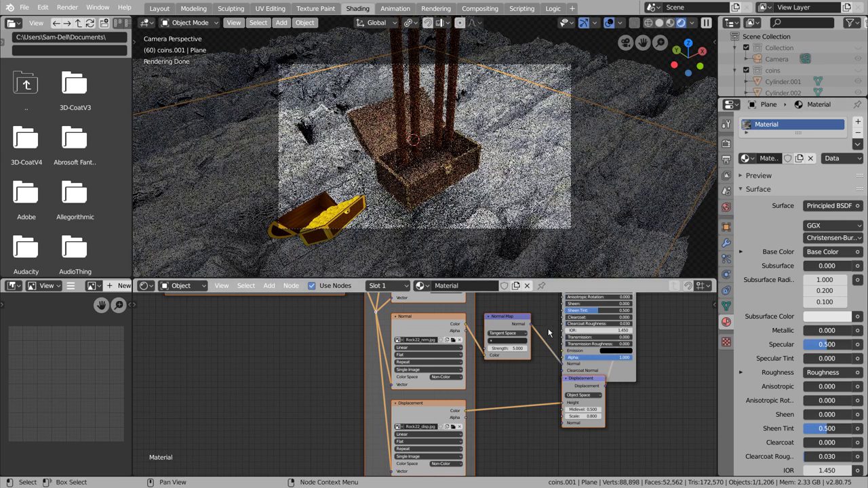
key("F12")
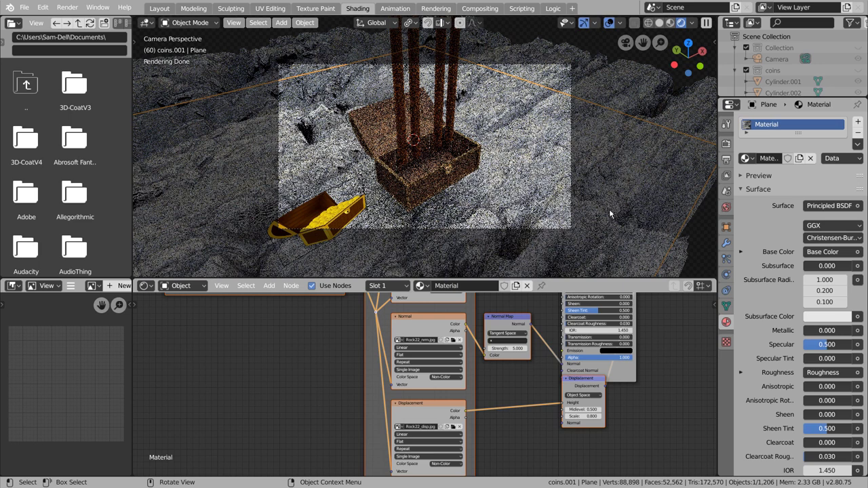
key("ctrl+s")
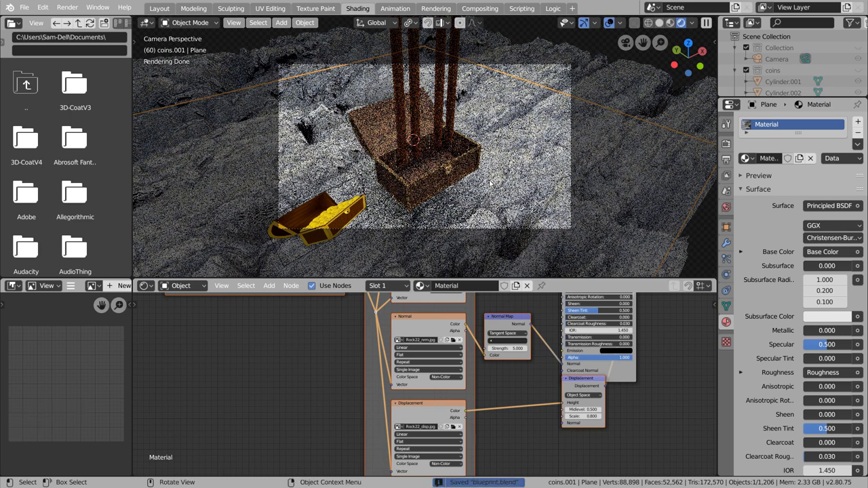
Step: Return to the Layout workspace and play back the coins falling into the chest
left_click(165, 7)
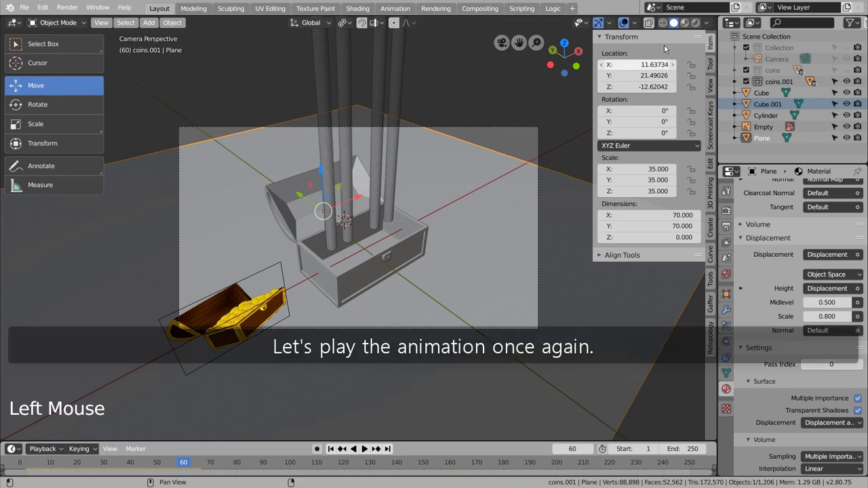
left_click(667, 23)
double_click(213, 465)
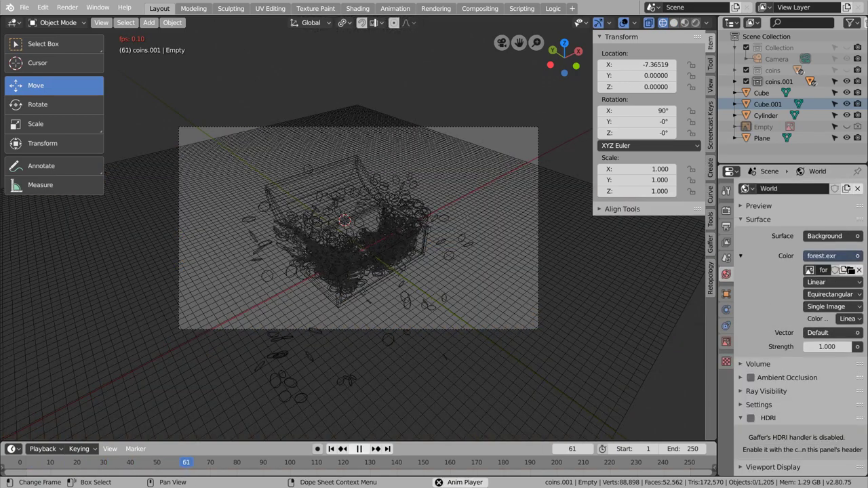